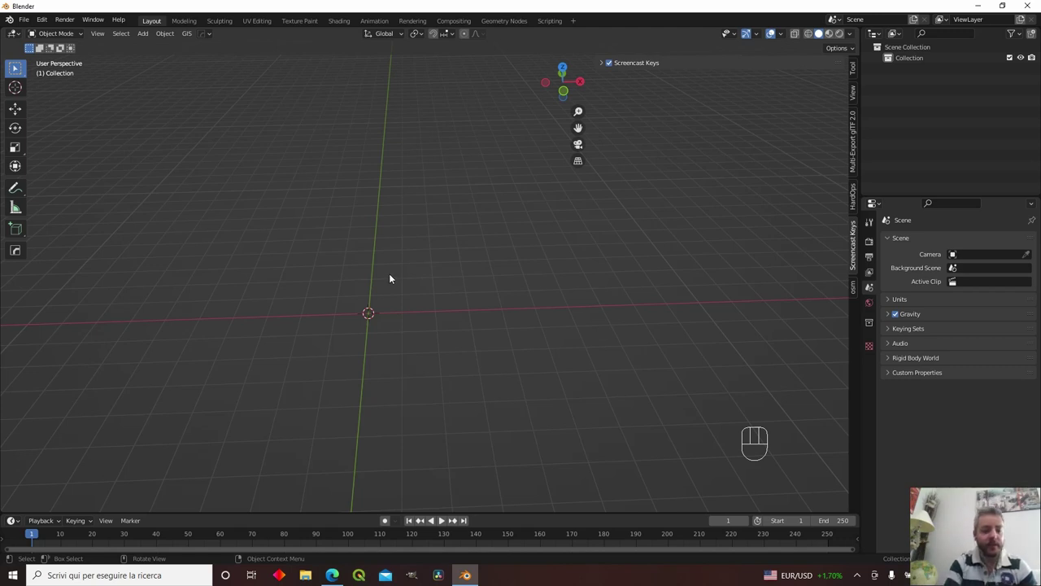
Add a plane at the origin and stretch it along X into a wide rectangle.
drag(402, 287, 437, 290)
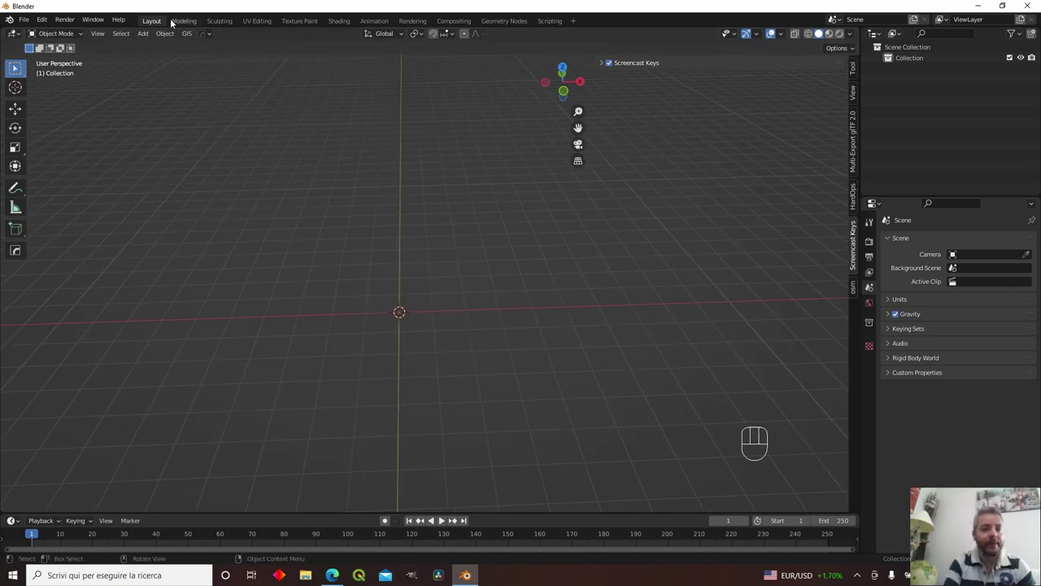
drag(150, 34, 288, 51)
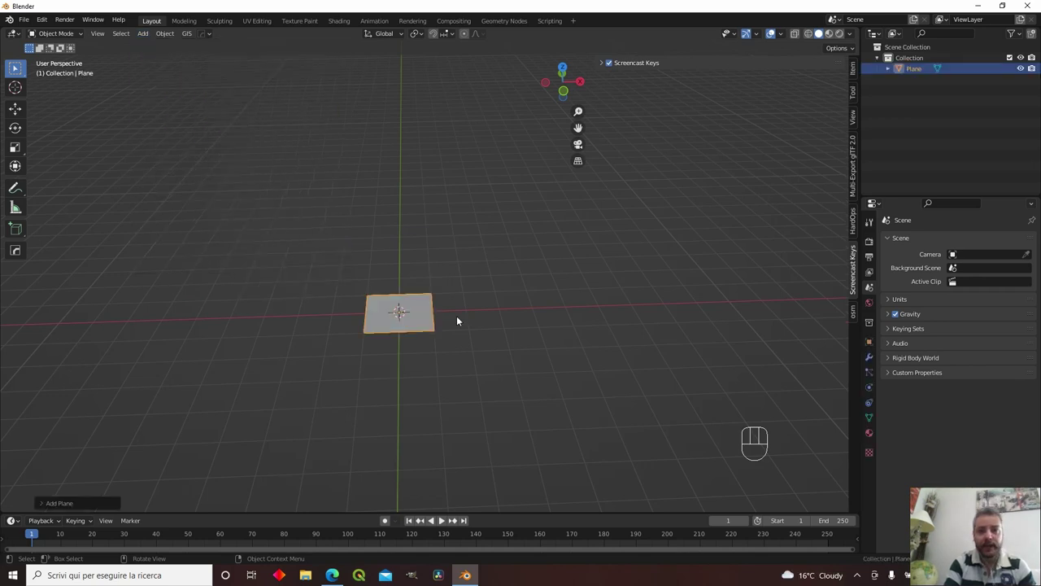
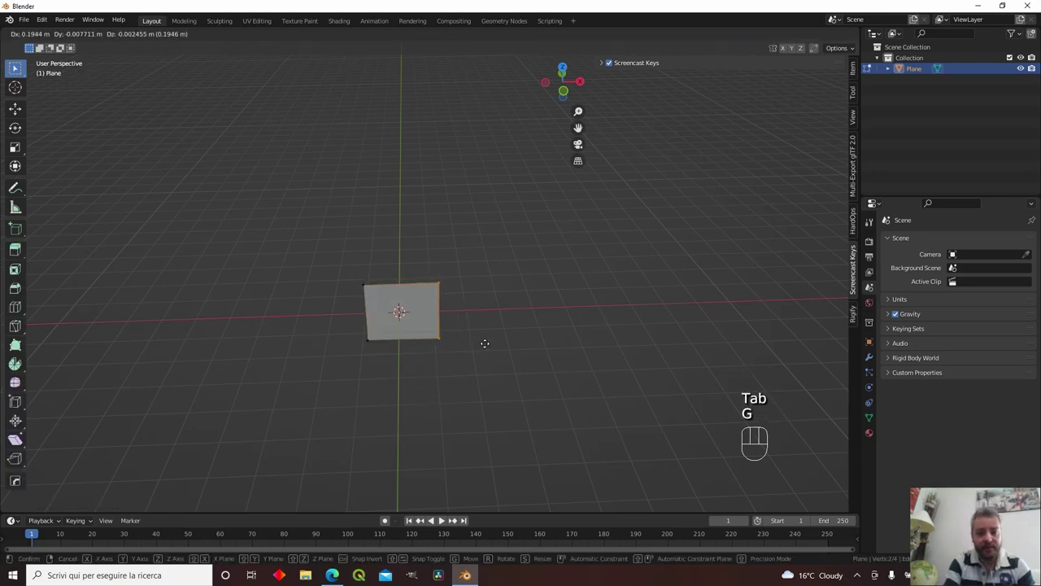
key(g)
key(x)
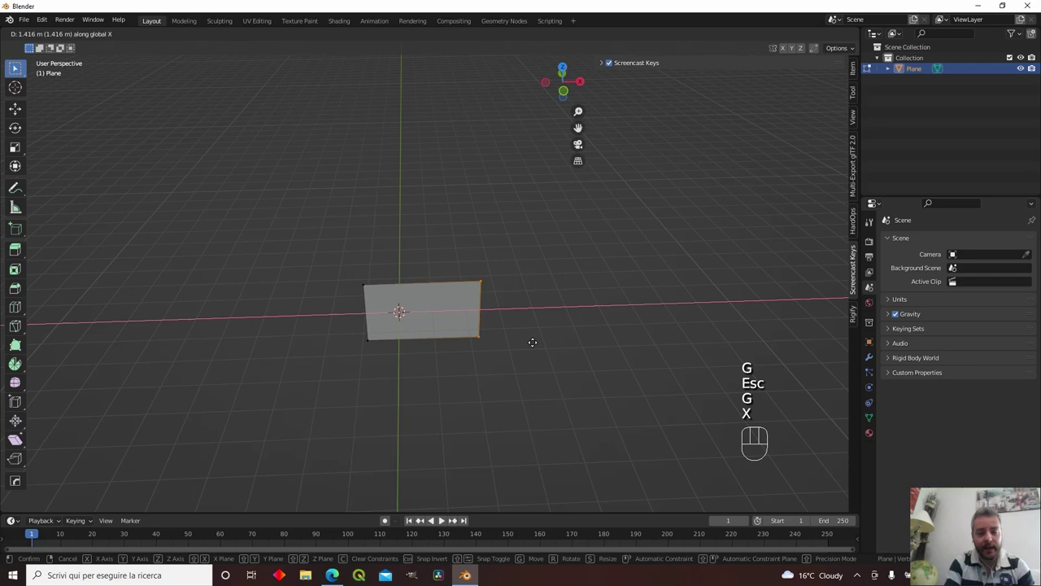
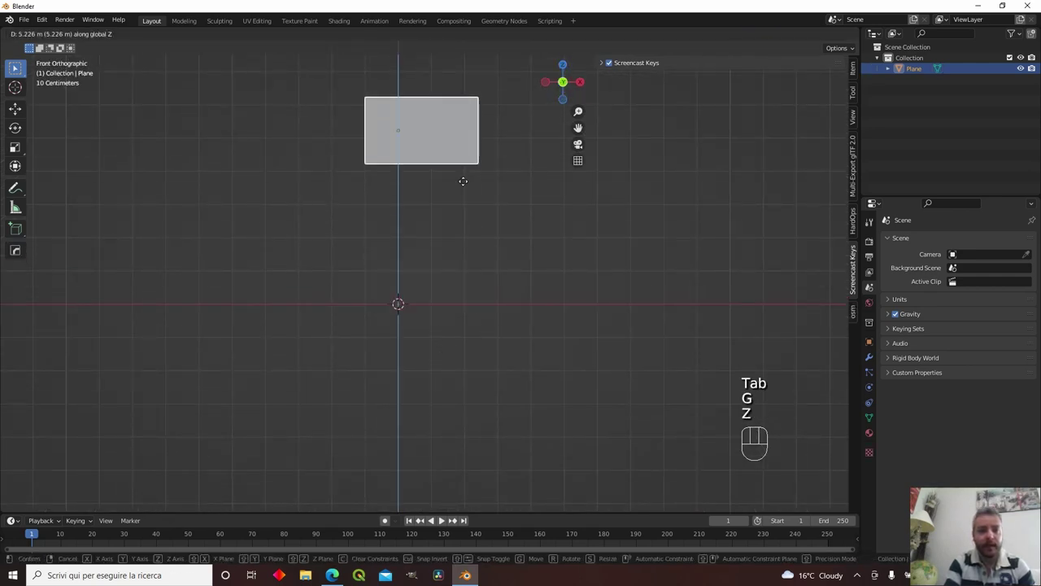
Raise the upright rectangle above the origin and shift it sideways along X.
click(470, 163)
drag(429, 227, 332, 336)
key(g)
key(y)
key(Escape)
key(g)
key(x)
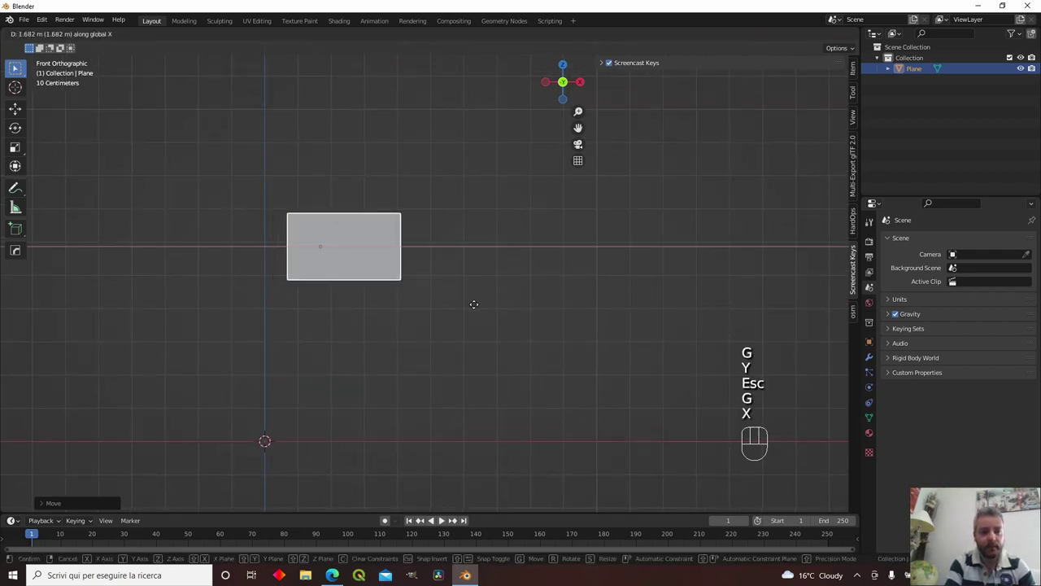
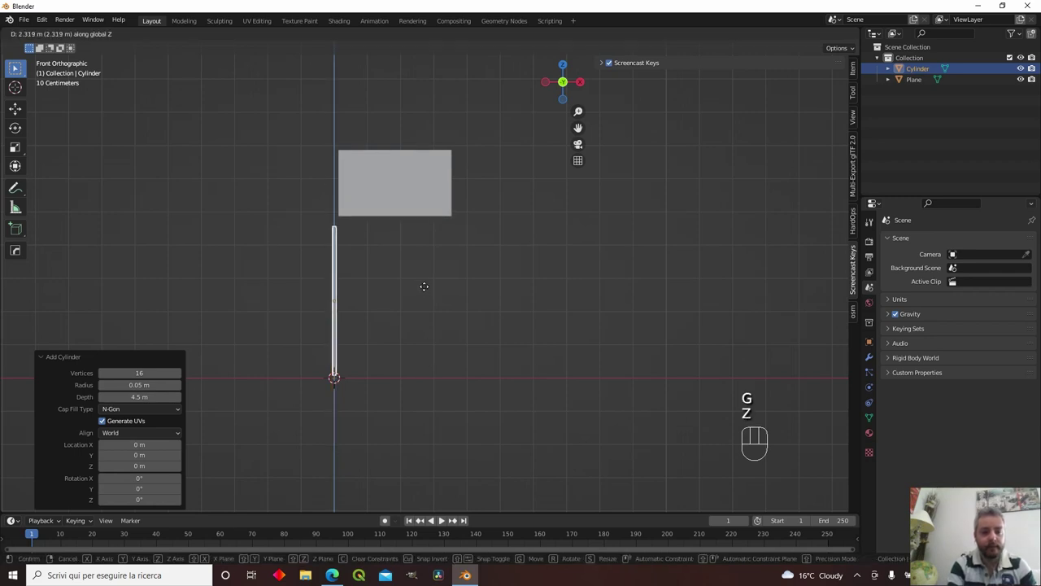
Stand the thin 4.5 m pole on the ground and select the flag rectangle with its transform values shown.
click(427, 291)
drag(408, 202, 449, 255)
key(g)
key(z)
click(442, 331)
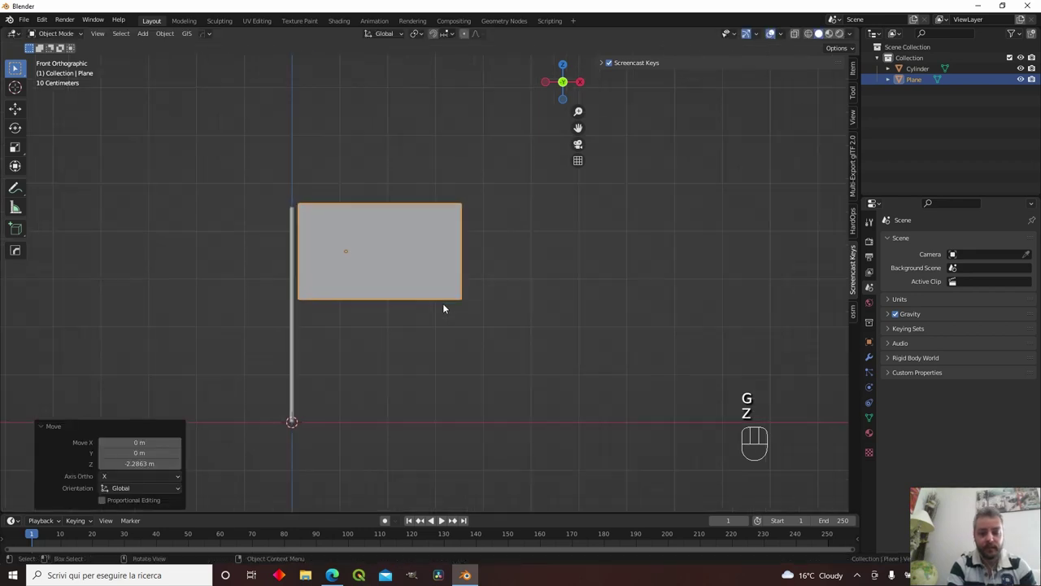
click(856, 72)
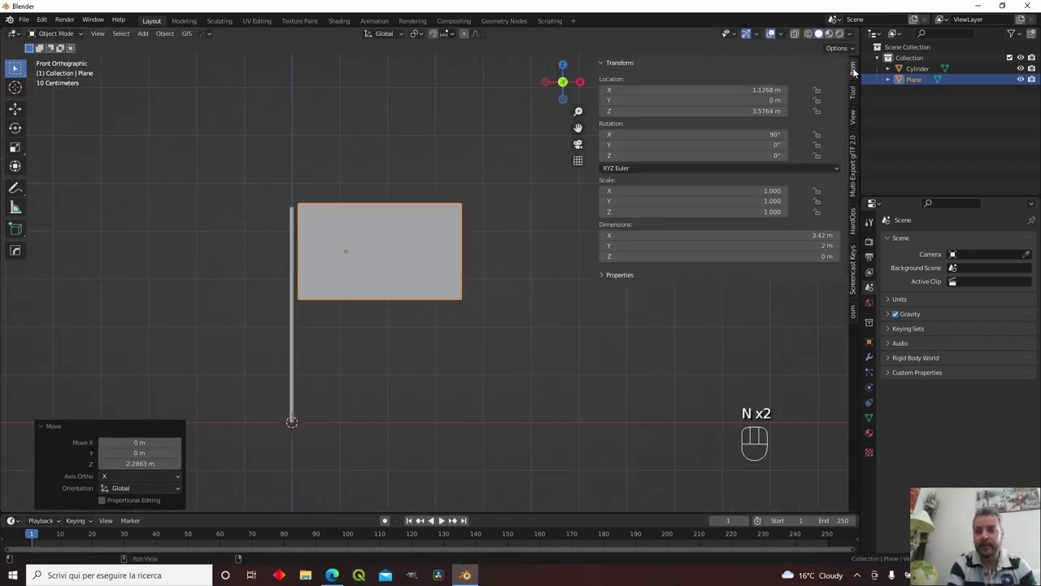
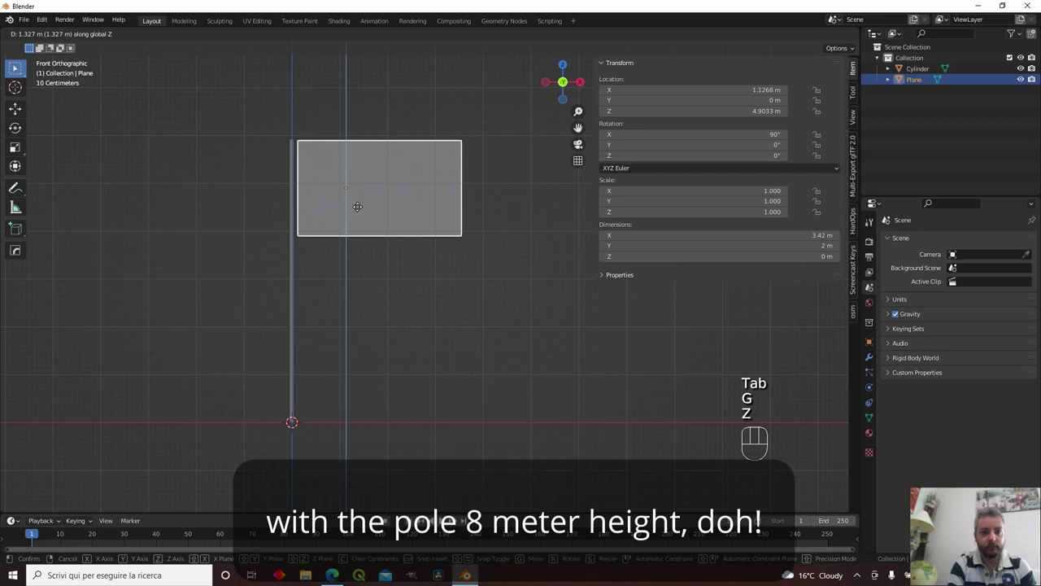
Lift the flag to the pole top, enlarge it and nudge it sideways along X.
click(360, 210)
drag(321, 196, 343, 266)
drag(372, 234, 379, 246)
middle_click(367, 227)
key(g)
key(y)
key(Escape)
key(g)
key(x)
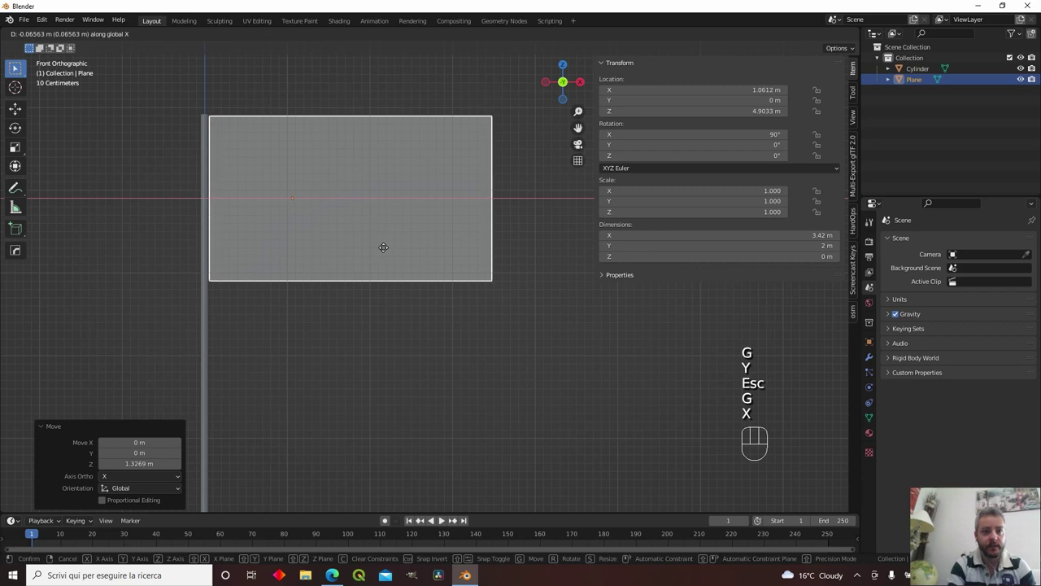
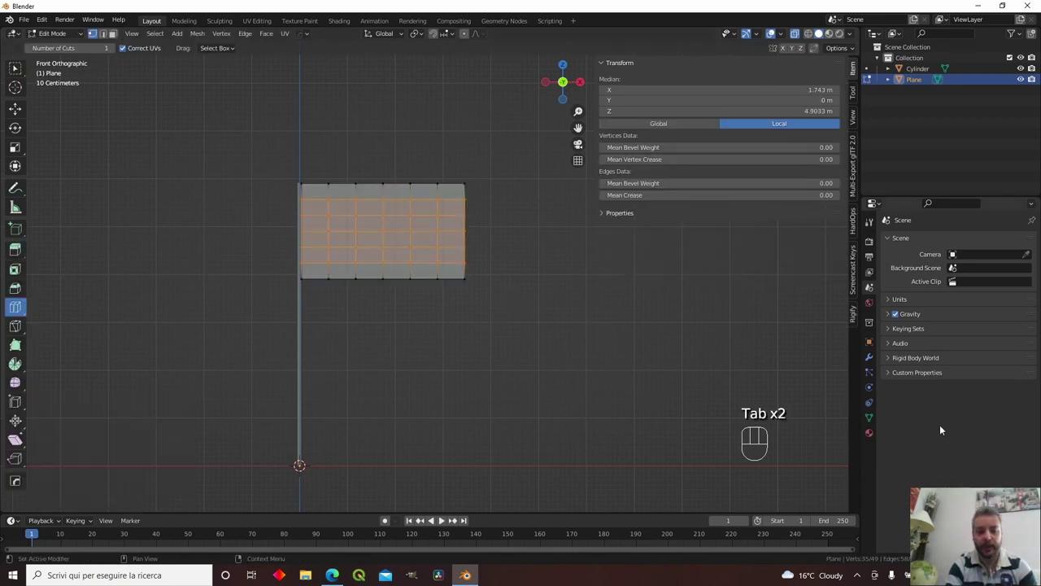
Finish subdividing the flag into a grid and return to Object Mode in perspective view.
key(Tab)
middle_click(600, 323)
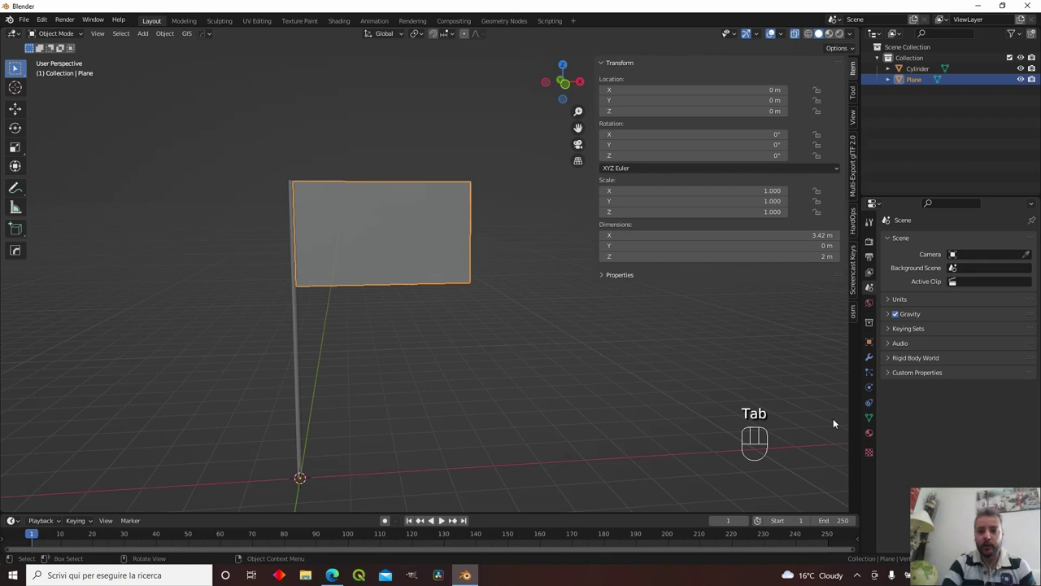
Apply the MAMU DESIGNS logo texture to the flag and a metallic material to the pole, then inspect the result.
drag(959, 286, 941, 314)
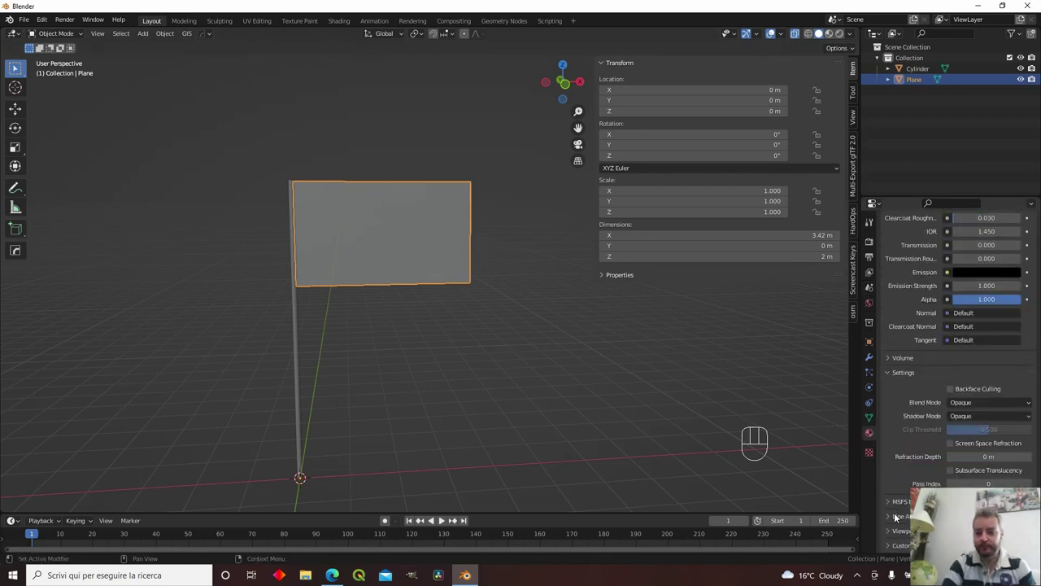
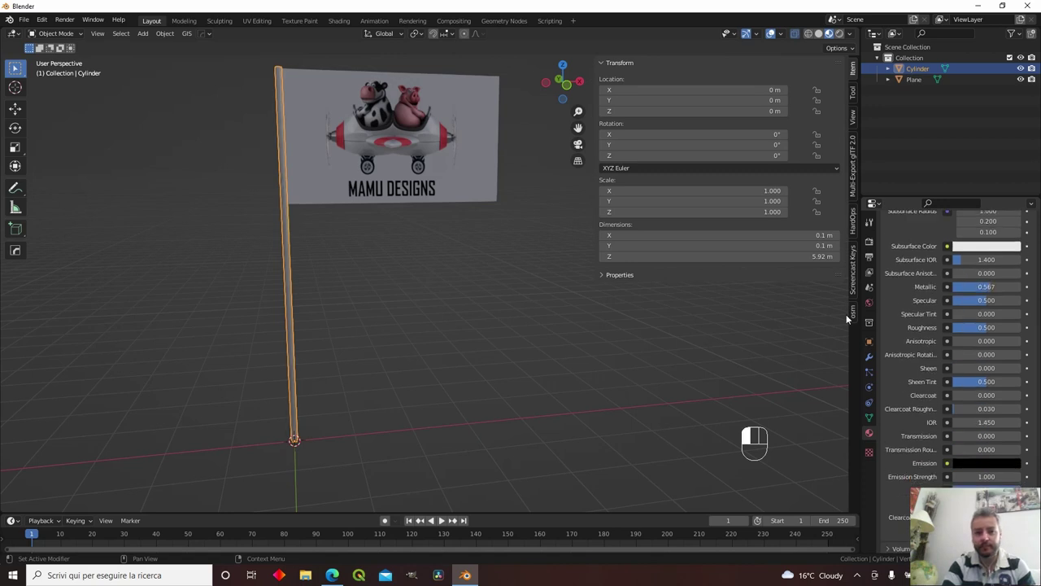
middle_click(409, 383)
drag(421, 340, 399, 324)
middle_click(399, 324)
drag(430, 316, 402, 247)
middle_click(401, 247)
key(n)
drag(428, 286, 463, 332)
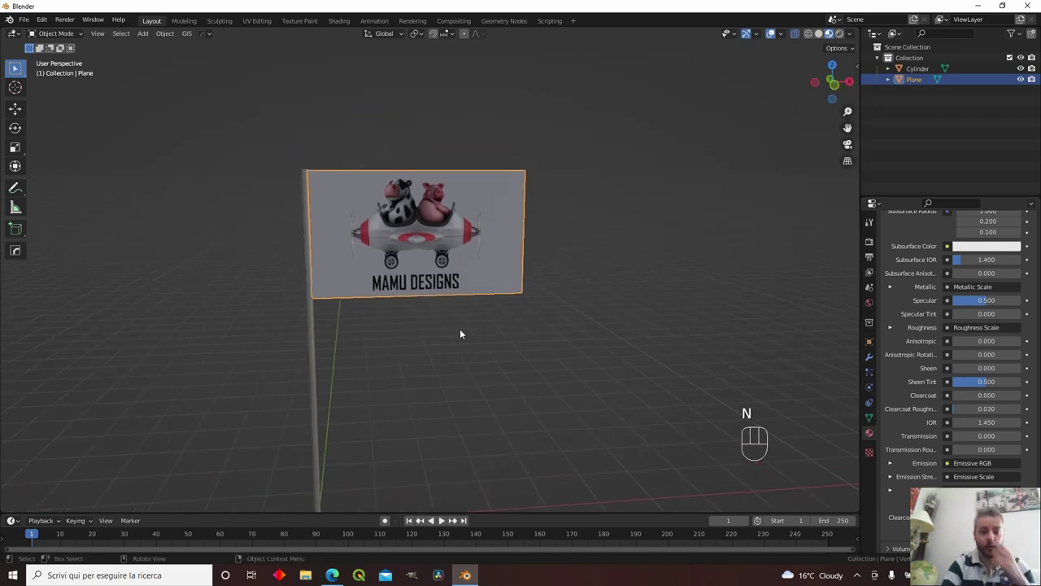
Add cloth physics to the flag, rename it flagSource, play a falling test and rewind to the start.
middle_click(481, 301)
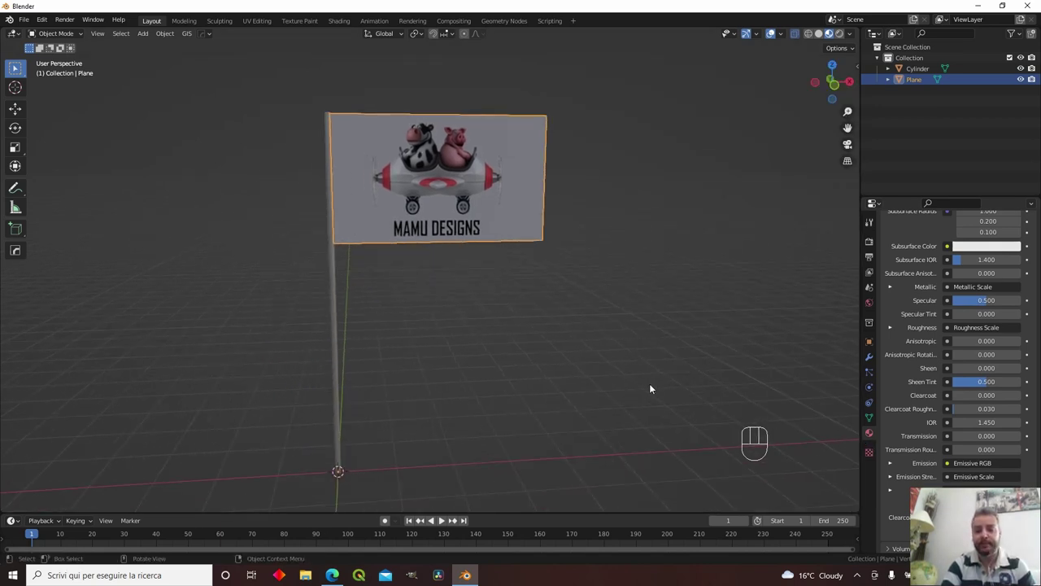
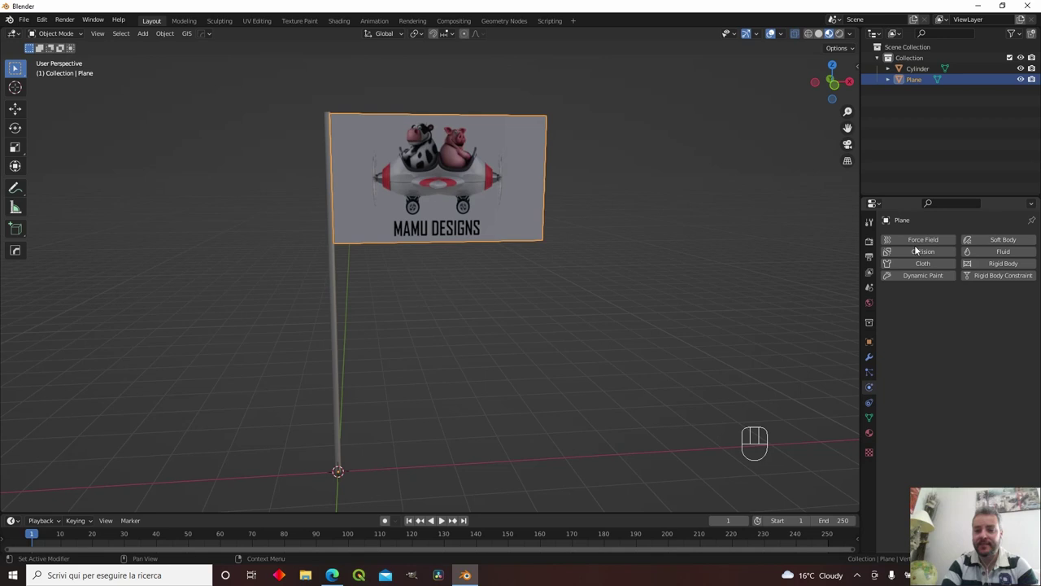
click(921, 266)
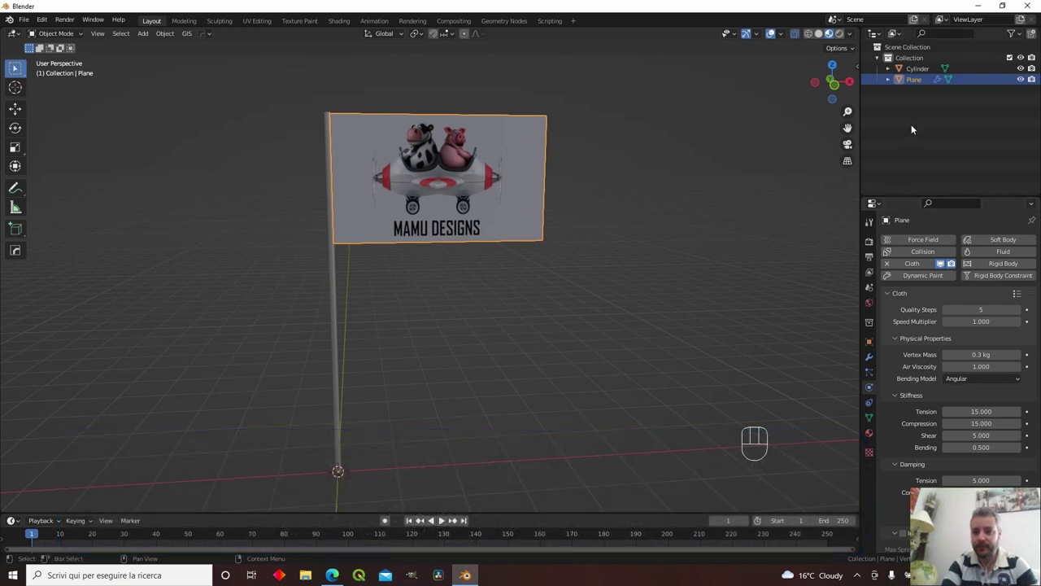
drag(919, 82, 929, 334)
key(BackSpace)
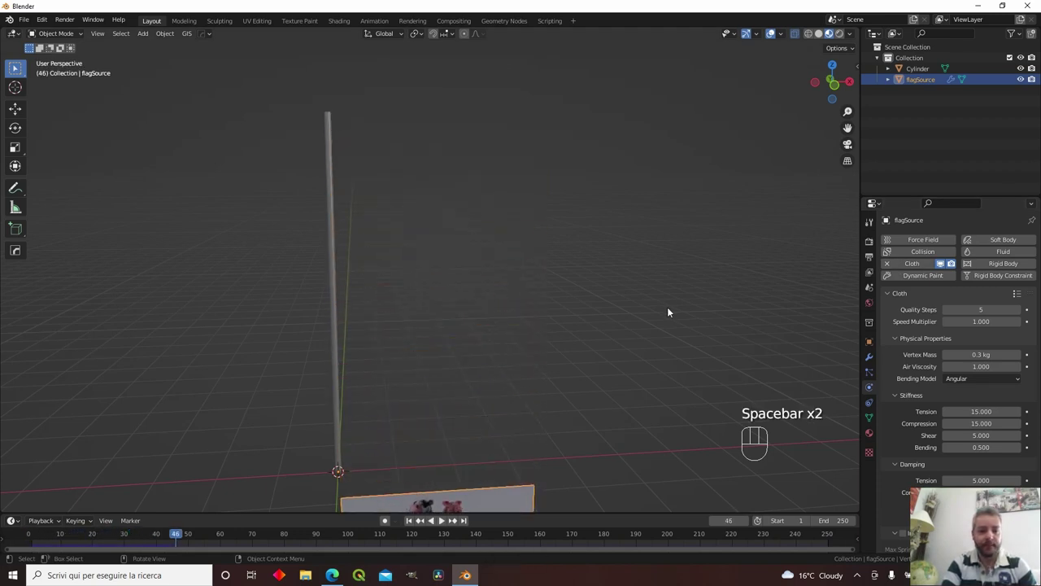
drag(183, 535, 770, 517)
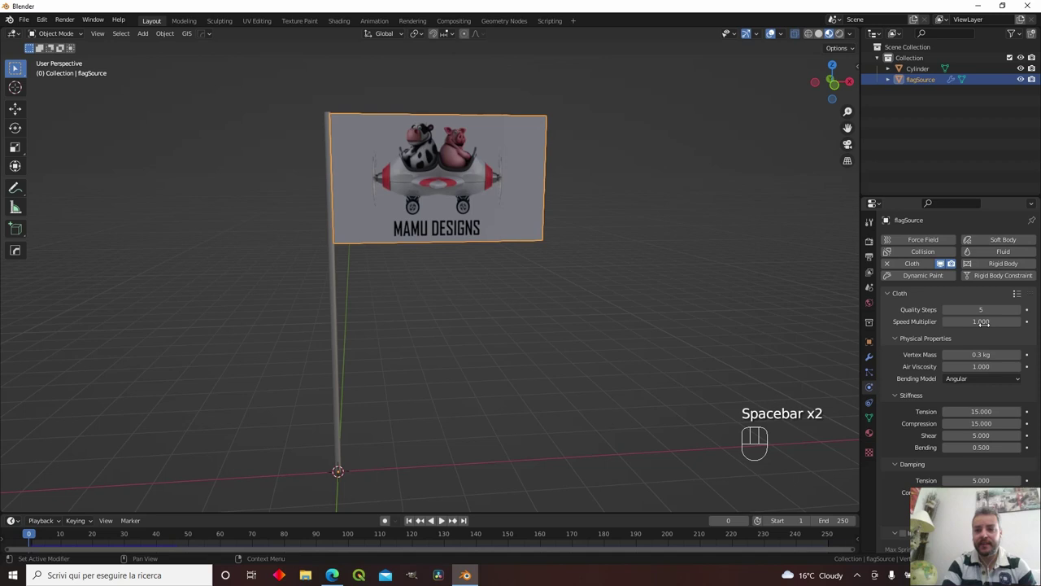
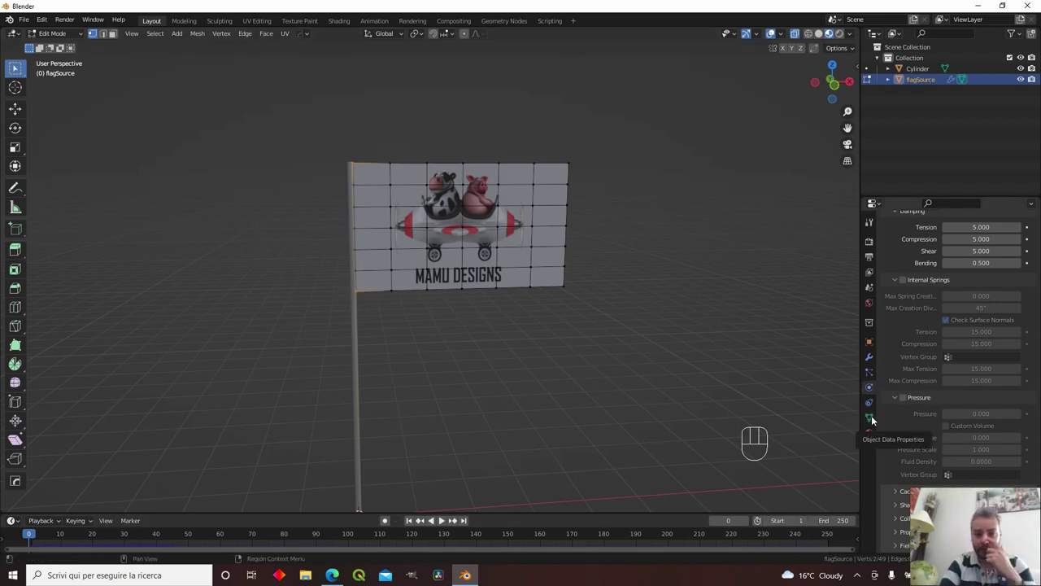
Select the flag vertices along the pole and assign them to a new vertex group 'pins'.
click(874, 419)
click(1033, 274)
click(944, 283)
drag(944, 283, 944, 283)
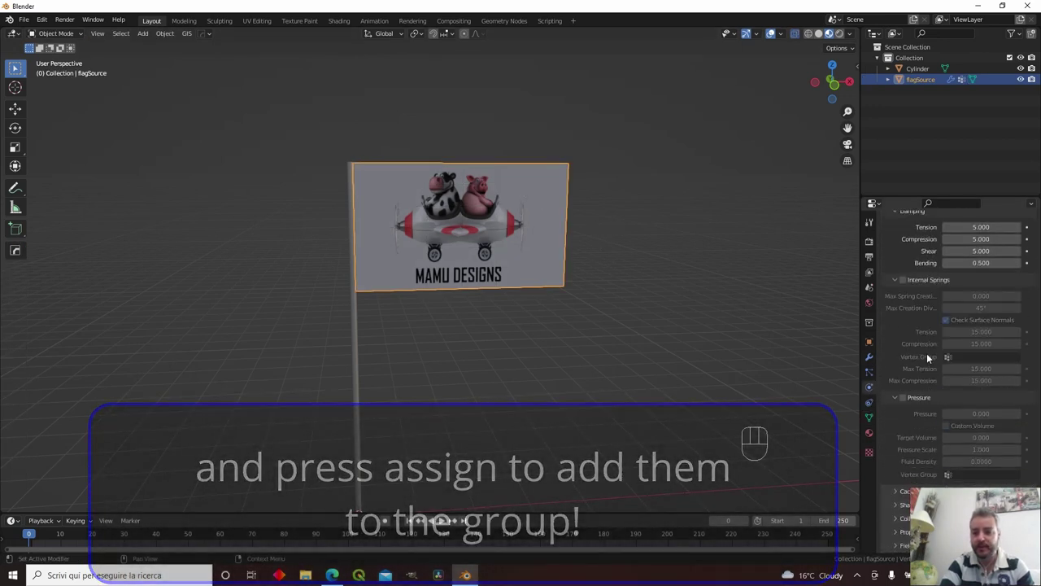
Set the cloth pin group to 'pins', scrub the simulation and return to mesh editing.
click(901, 489)
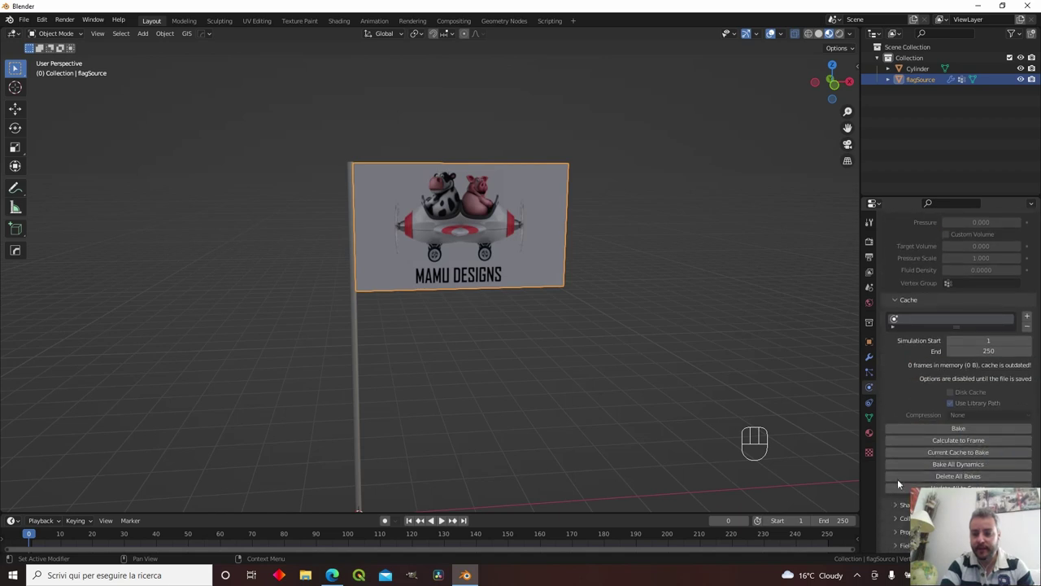
click(899, 511)
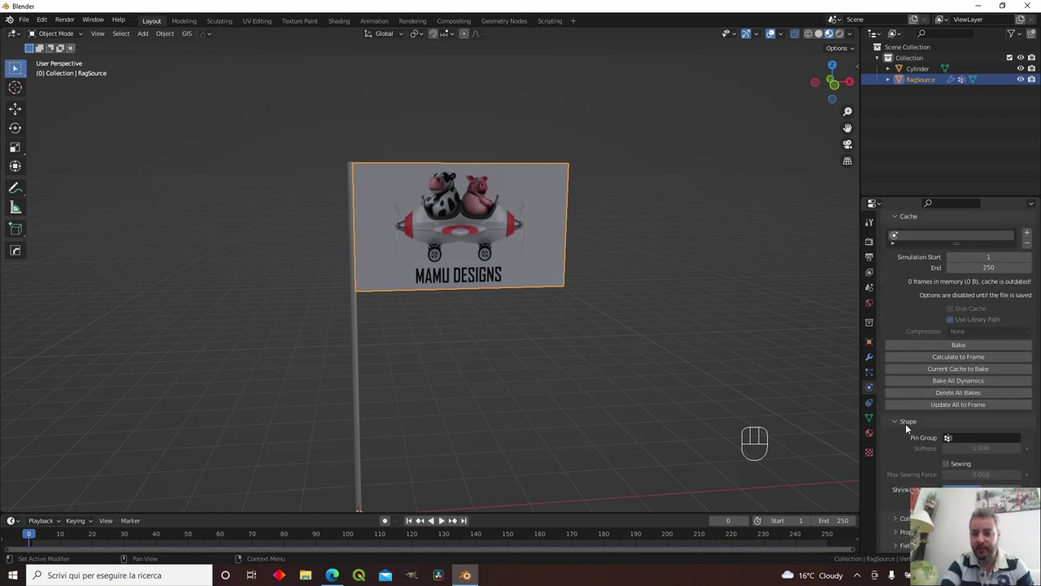
drag(974, 439, 948, 456)
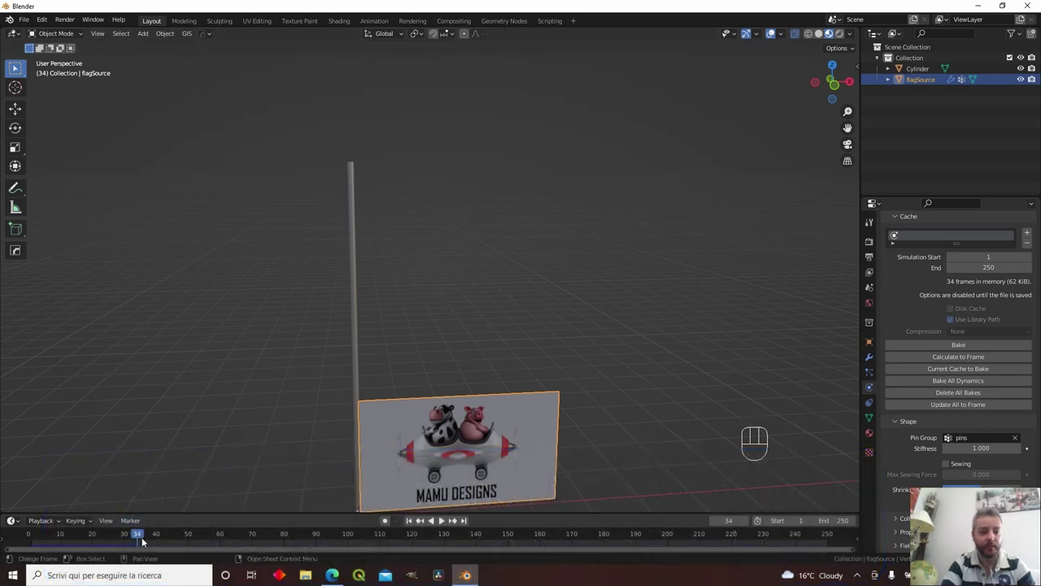
click(130, 538)
click(875, 420)
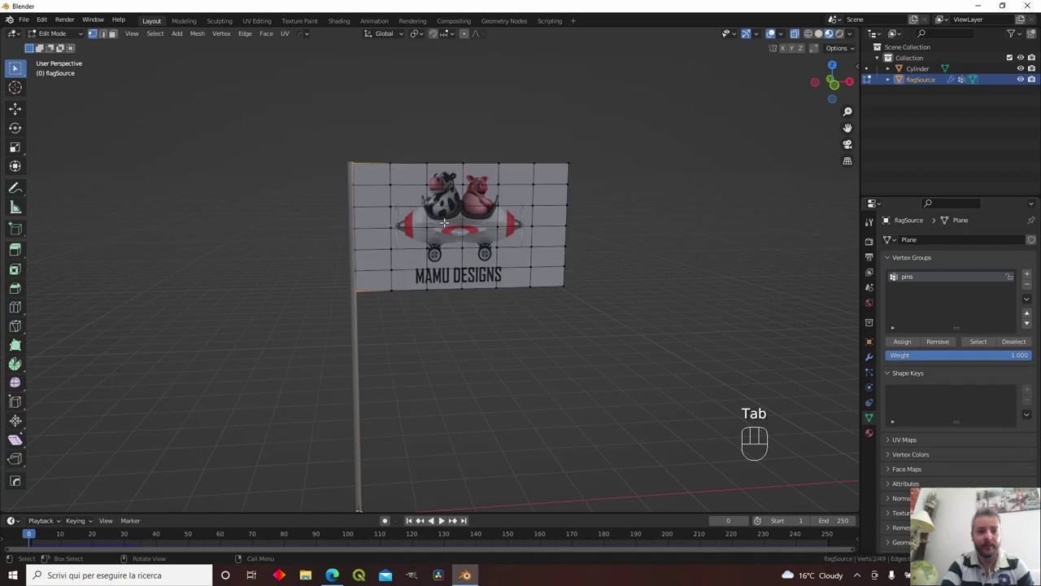
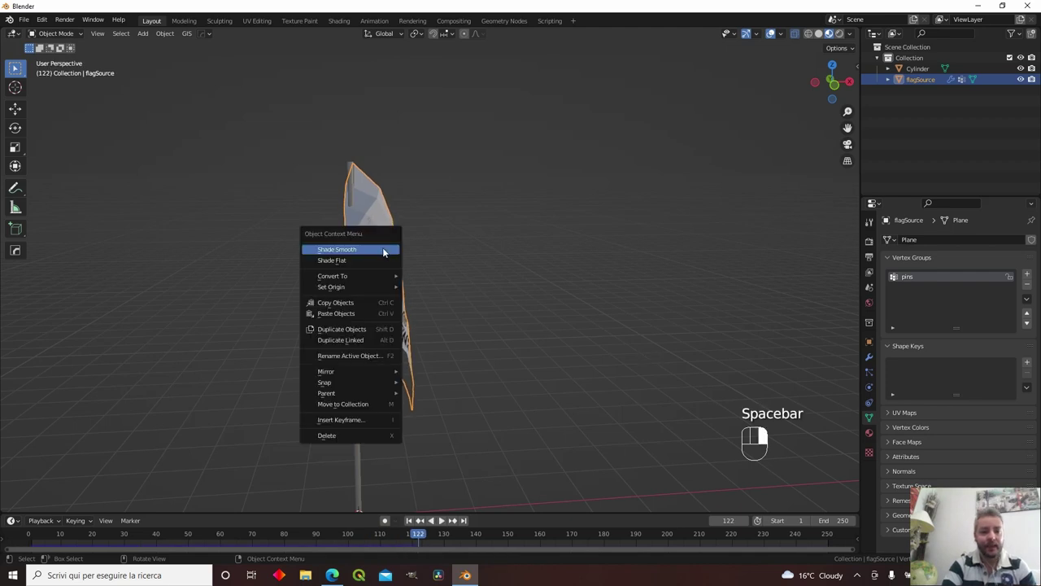
Shade the flag smooth, replay the pinned cloth flapping from another angle and rewind to frame 0.
drag(425, 538, 716, 449)
drag(686, 218, 551, 261)
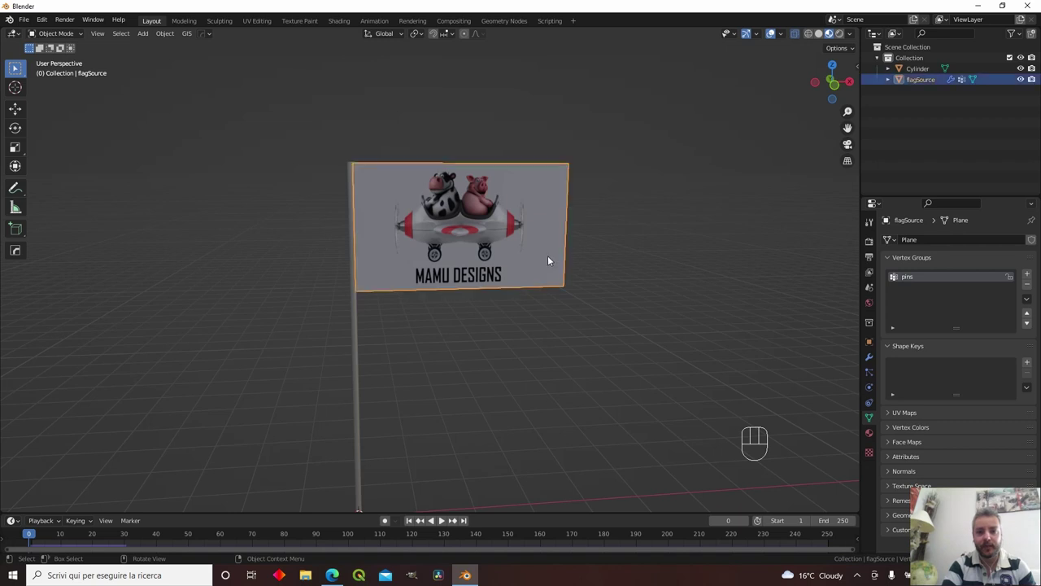
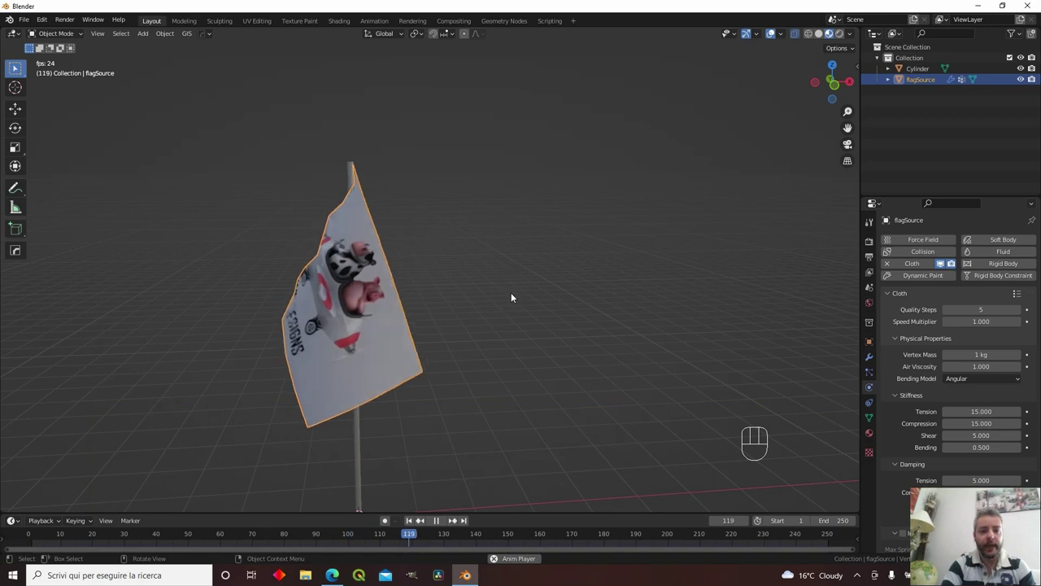
drag(494, 262, 545, 277)
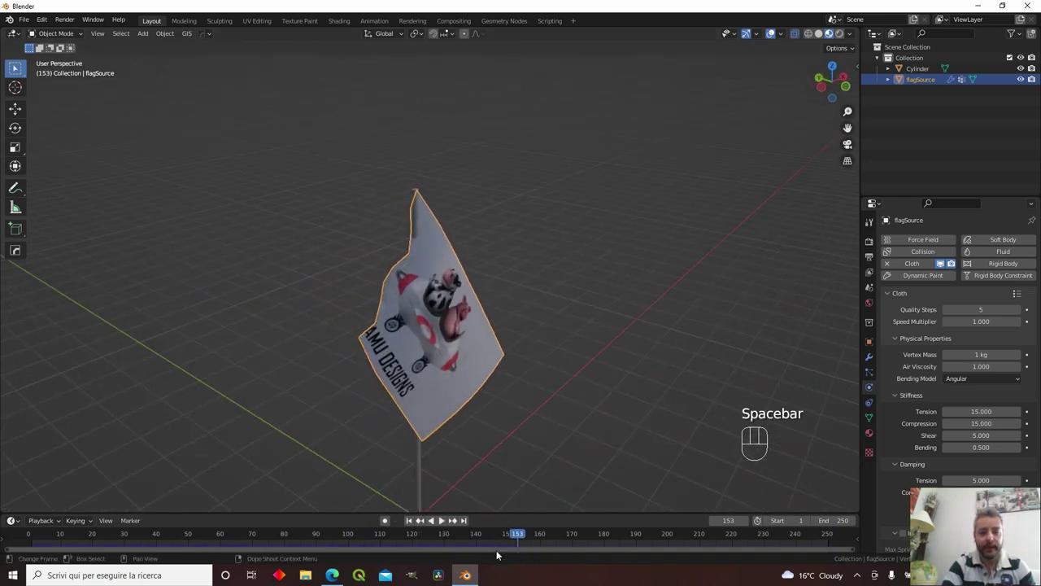
click(523, 537)
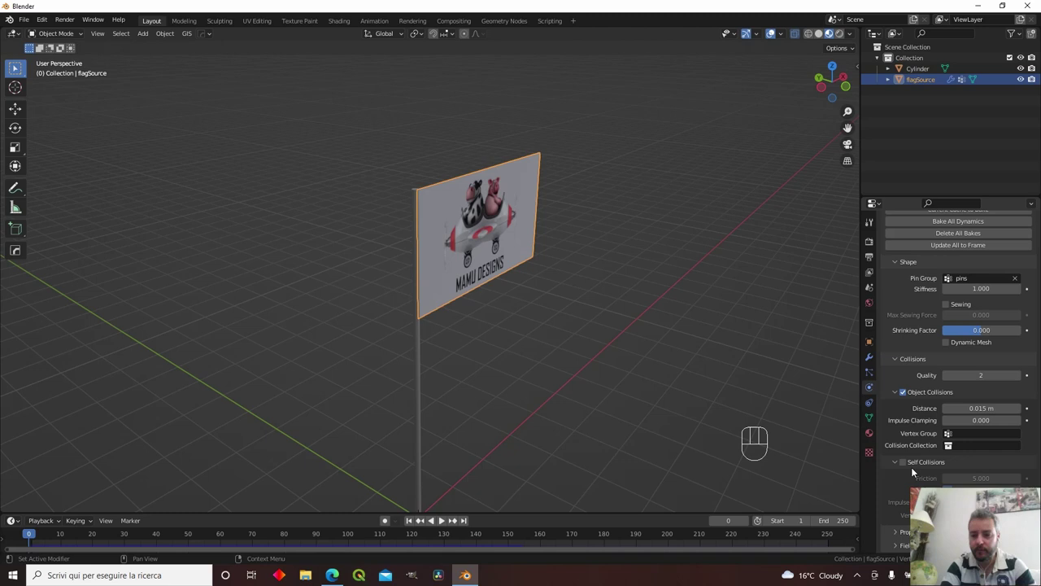
Enable cloth self collision on the flag and replay the waving simulation, then stop at the start.
click(908, 462)
drag(603, 338, 546, 342)
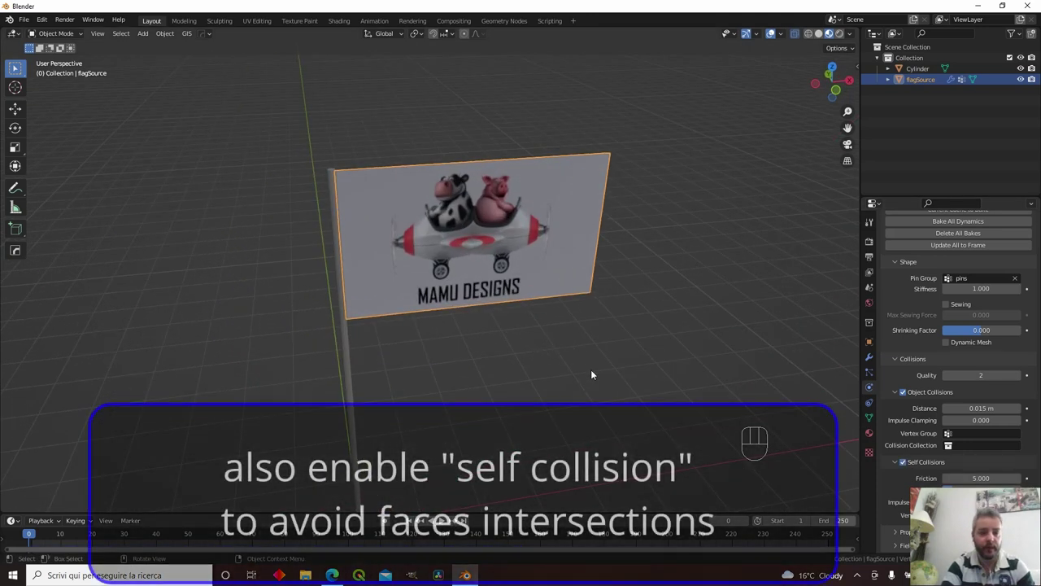
middle_click(576, 340)
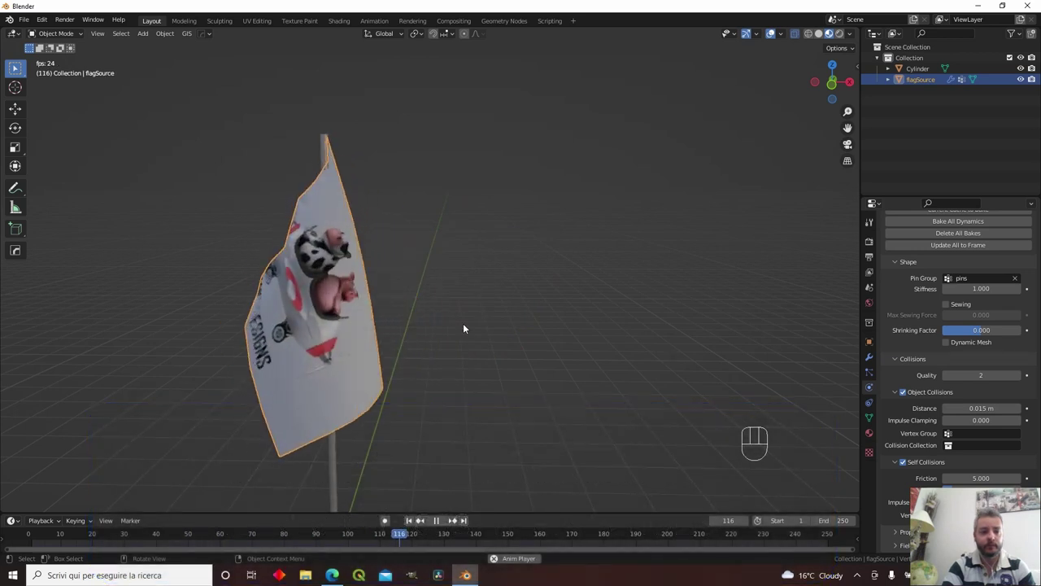
drag(437, 327, 474, 328)
click(420, 540)
Orbit around the flag and switch to a straight front view.
middle_click(693, 360)
drag(573, 234, 558, 247)
middle_click(529, 258)
middle_click(518, 309)
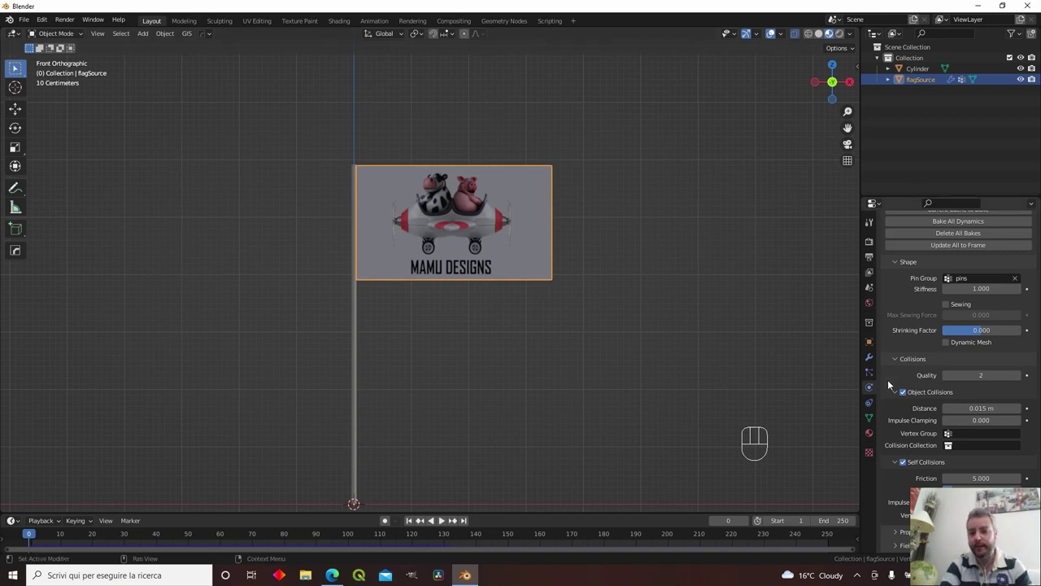
Add a wind force field left of the flag aimed at it with strength 100 and watch it billow.
drag(147, 40, 277, 247)
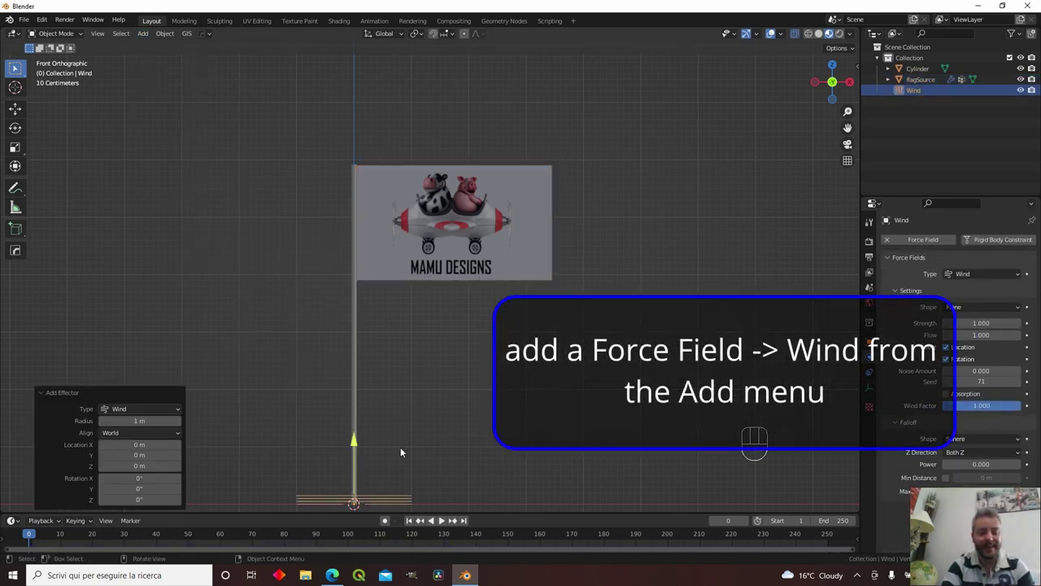
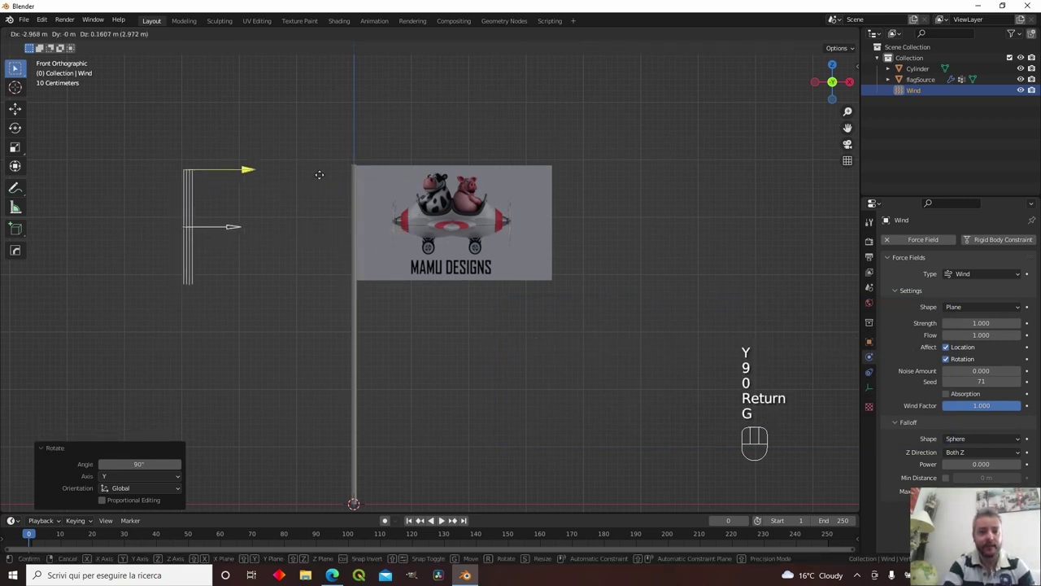
click(323, 177)
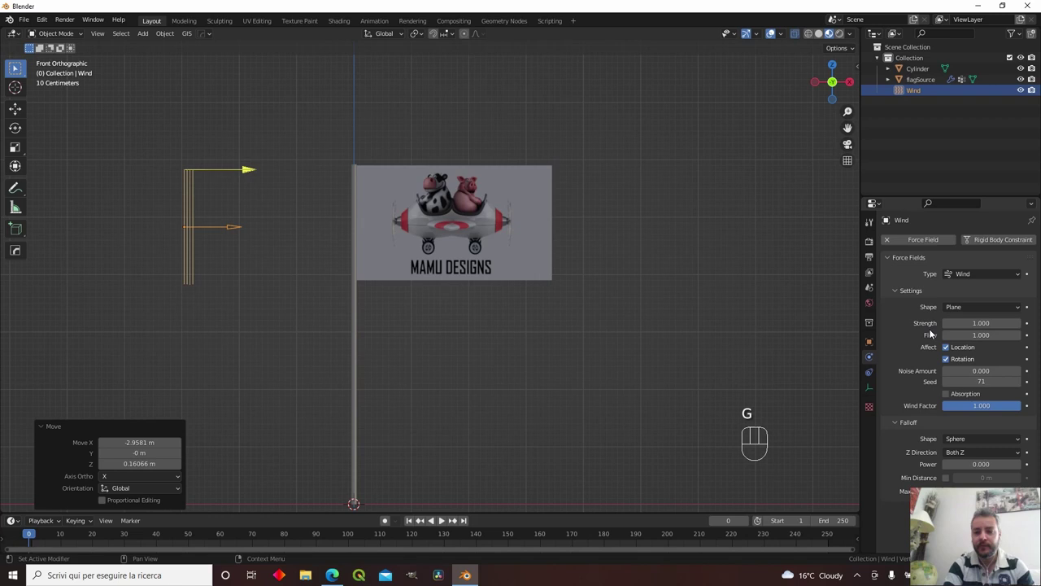
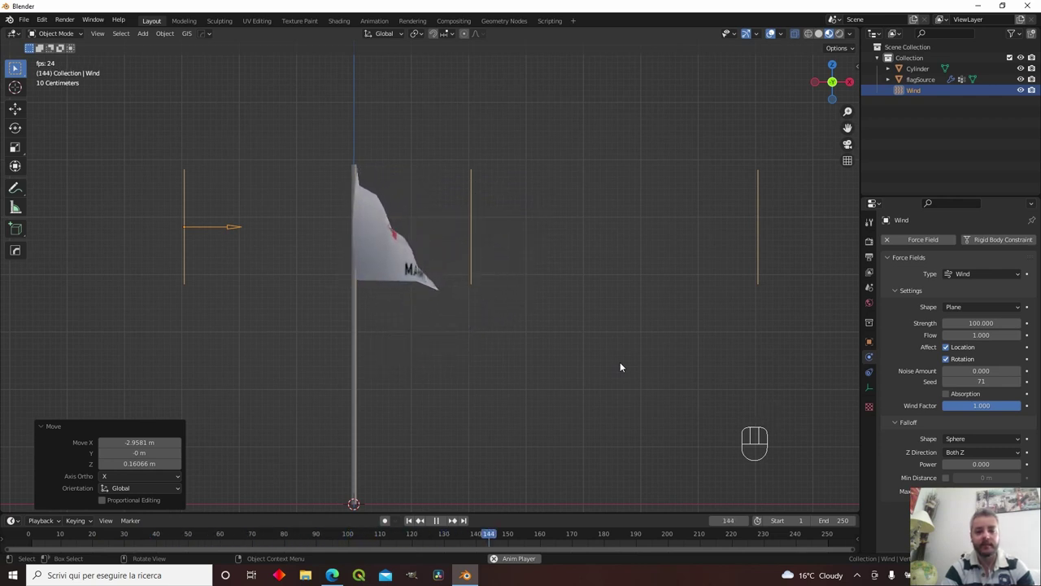
drag(537, 260, 490, 294)
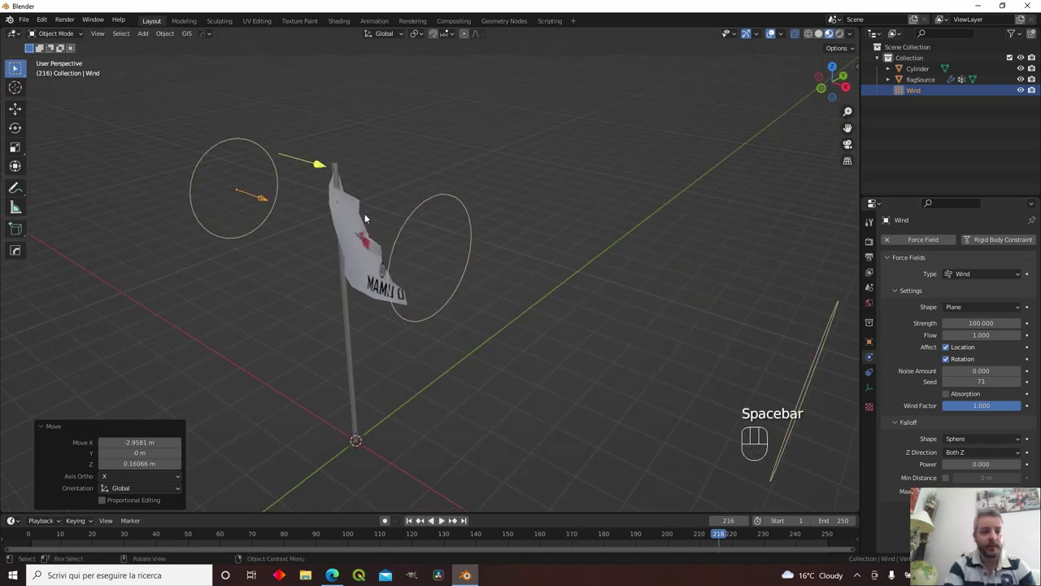
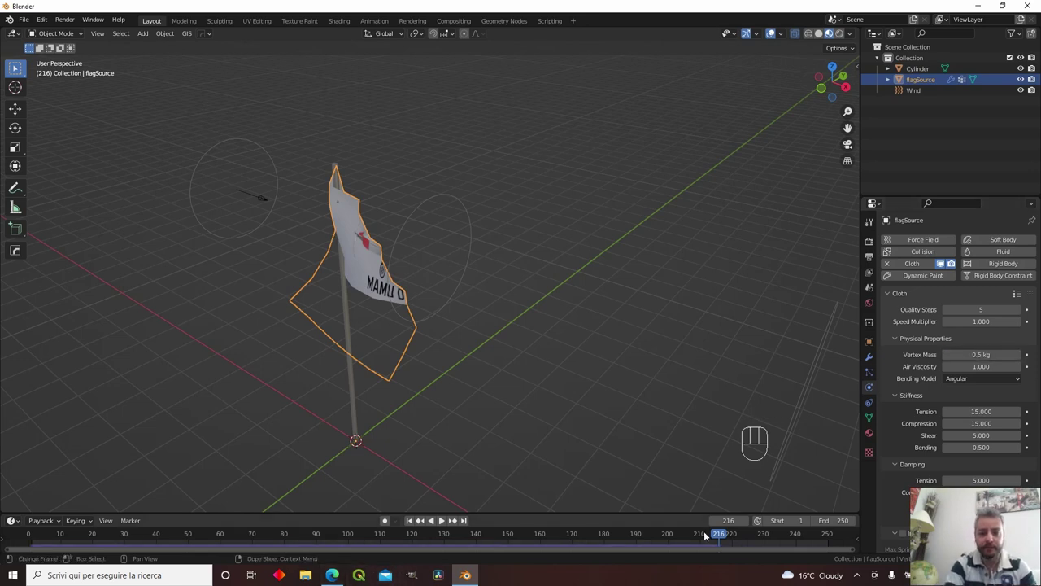
Rewind, face the flag and play the simulation with 0.5 kg vertex mass.
drag(720, 538, 484, 455)
drag(495, 382, 551, 352)
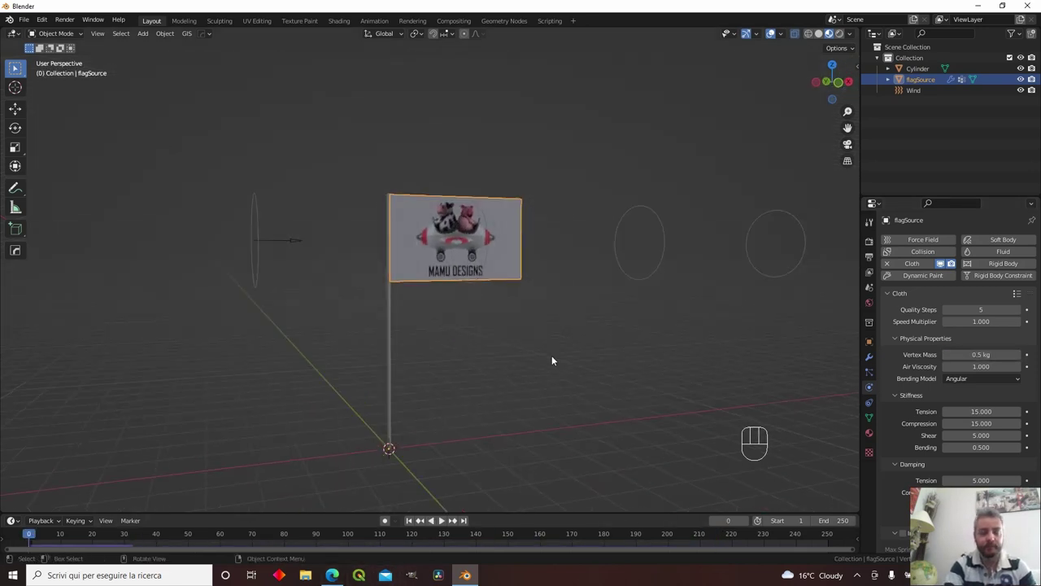
key(space)
drag(554, 346, 538, 352)
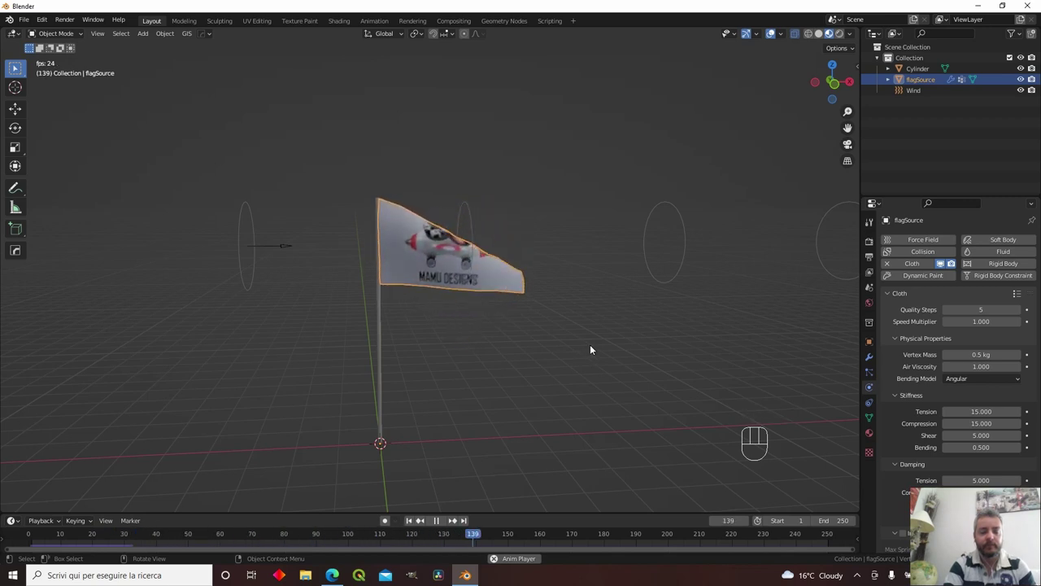
Raise the wind strength to 200, replay for a fuller wave and rewind to frame 0.
drag(249, 240, 949, 353)
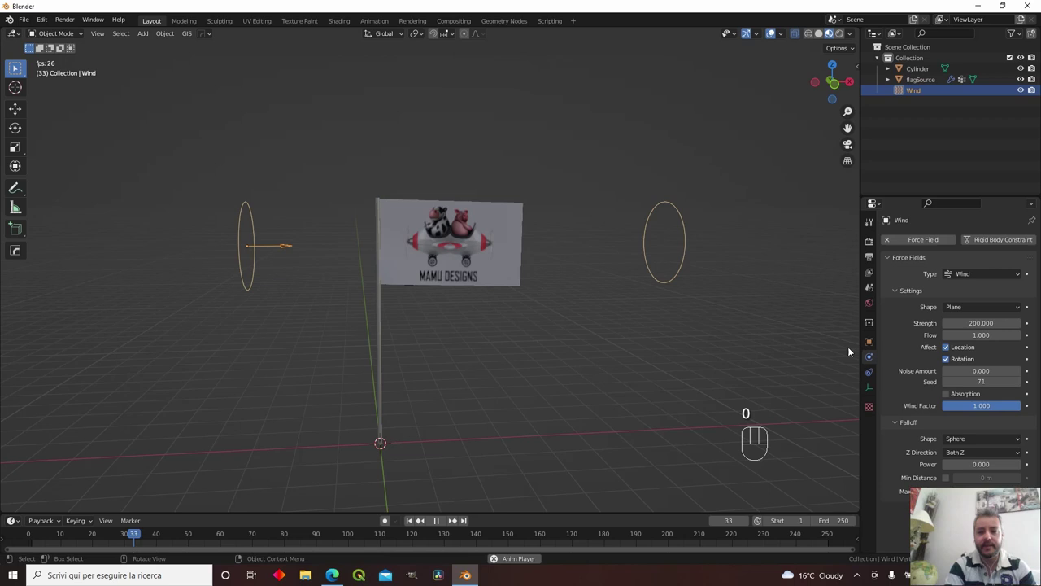
click(177, 537)
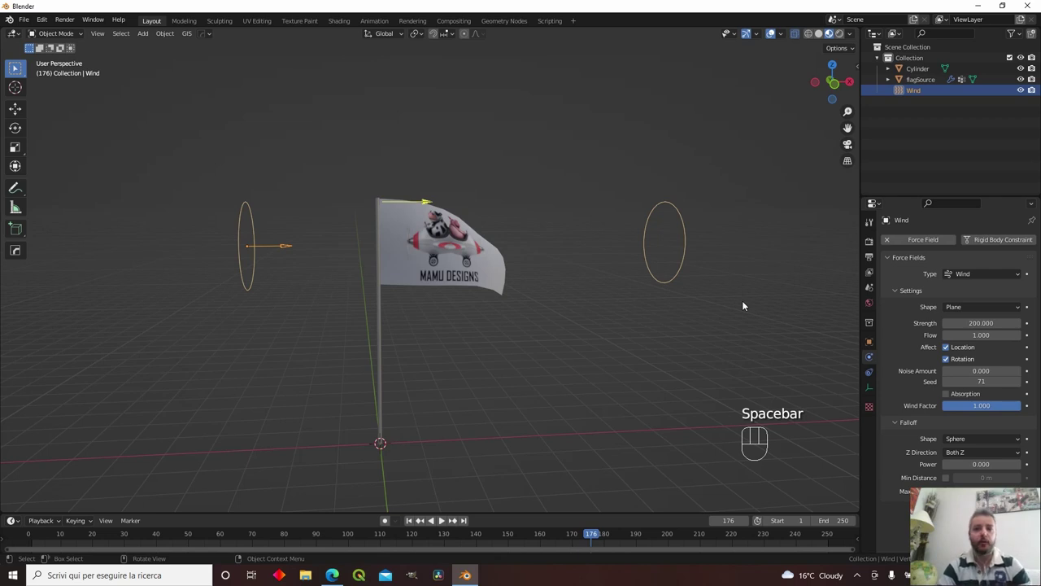
drag(503, 268, 752, 529)
key(Tab)
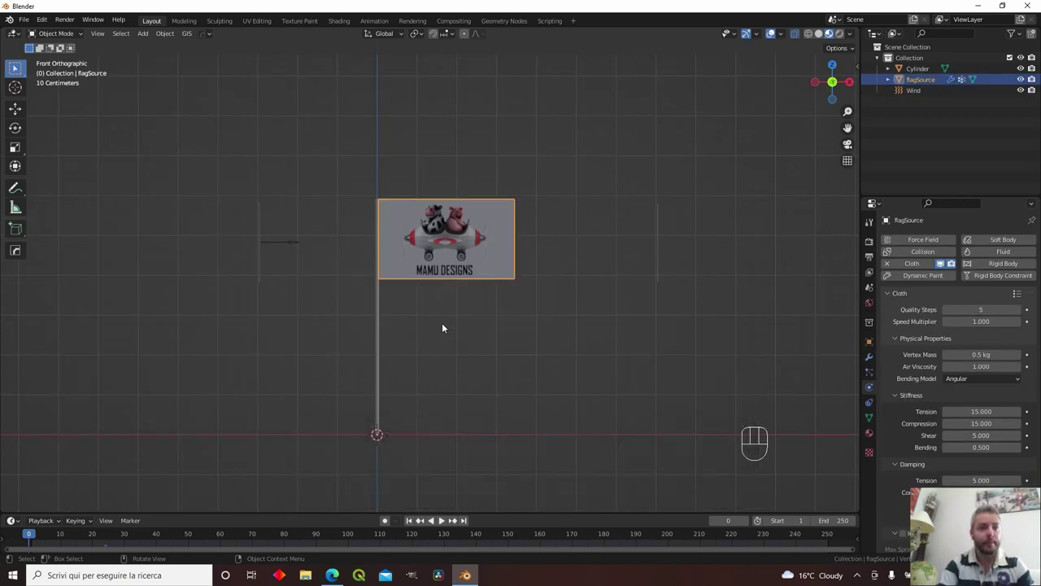
Add an armature and raise its bone up to the flag's height.
drag(149, 36, 258, 131)
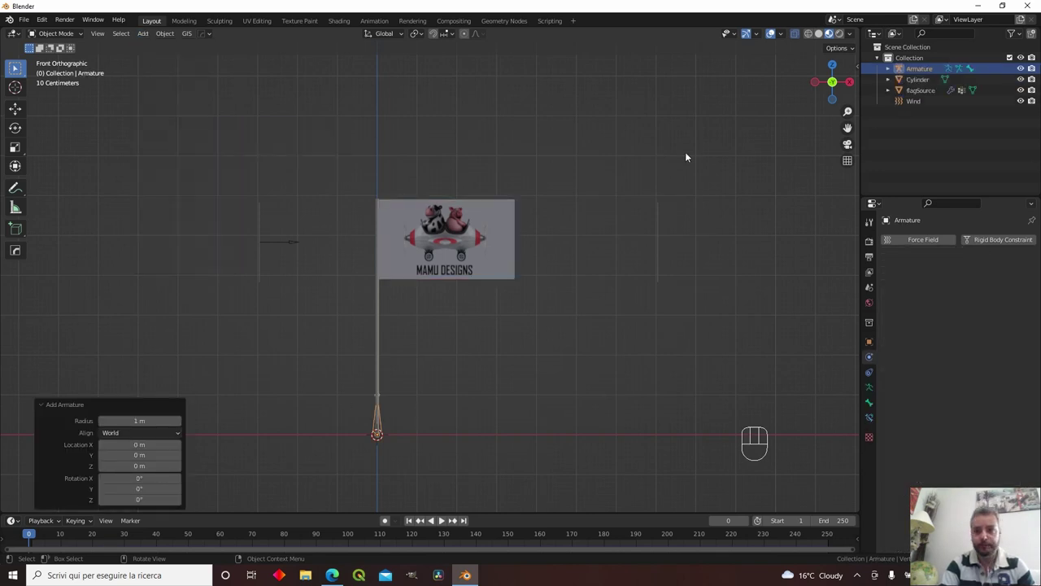
click(811, 34)
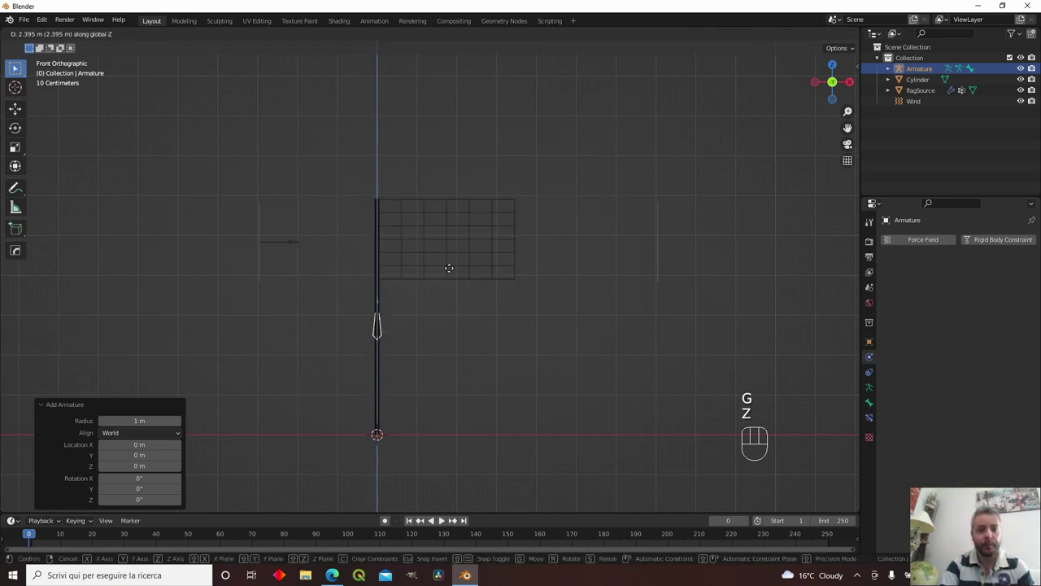
click(457, 195)
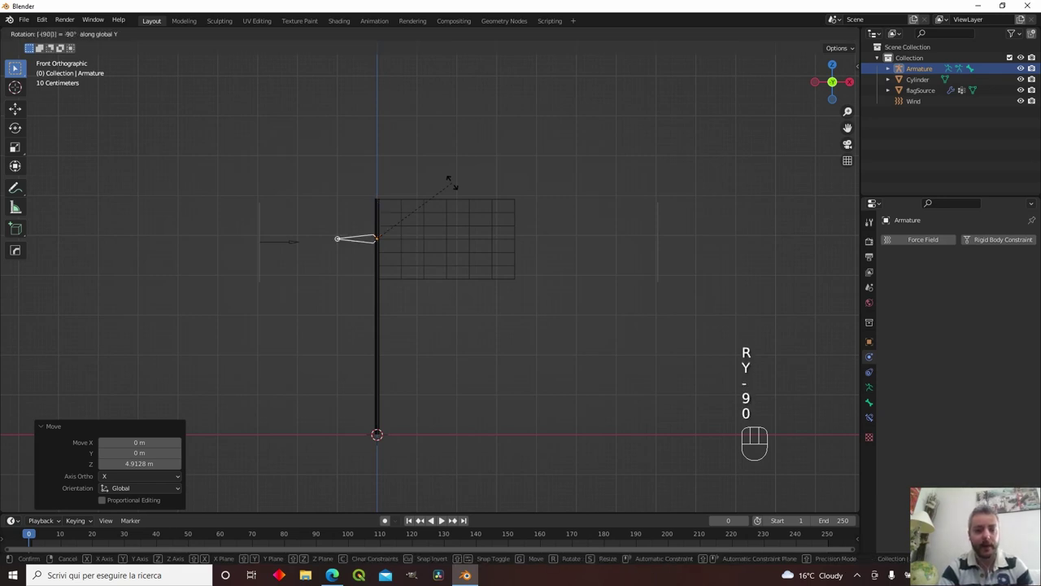
Rotate the armature 90° on Y, apply all transforms, and show its transform values in the sidebar.
key(9)
key(0)
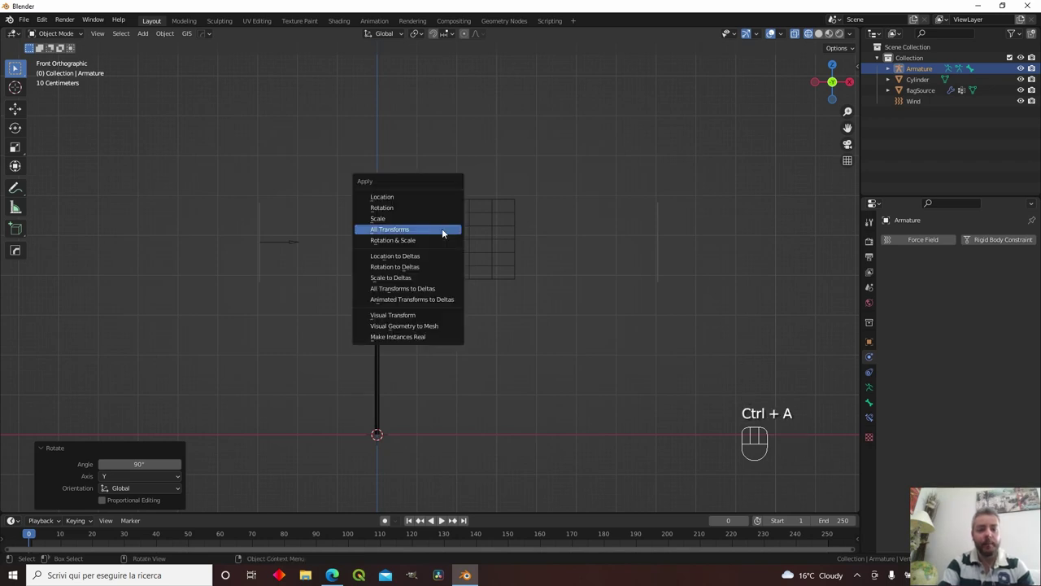
drag(427, 341, 416, 304)
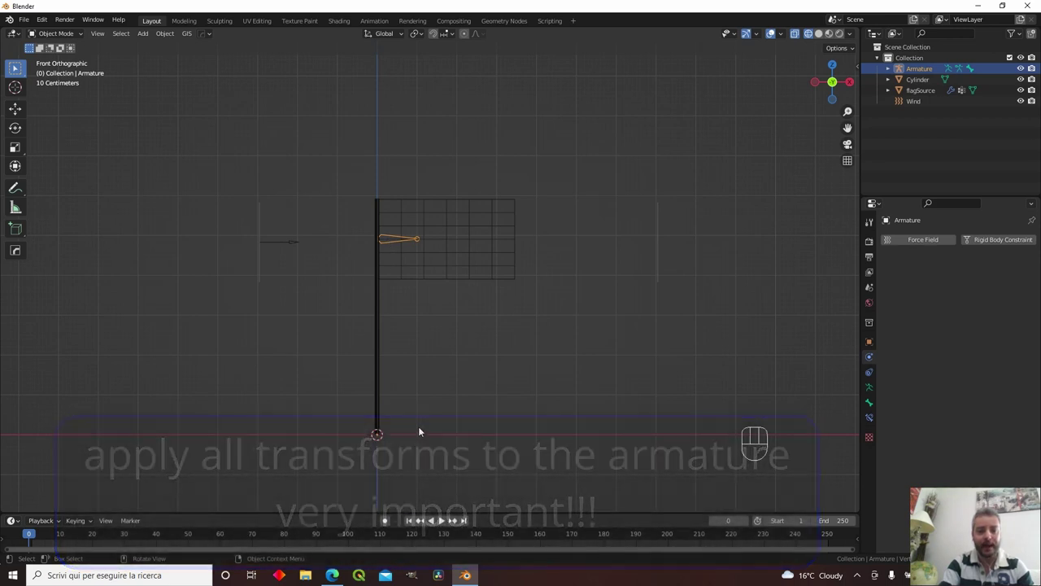
key(n)
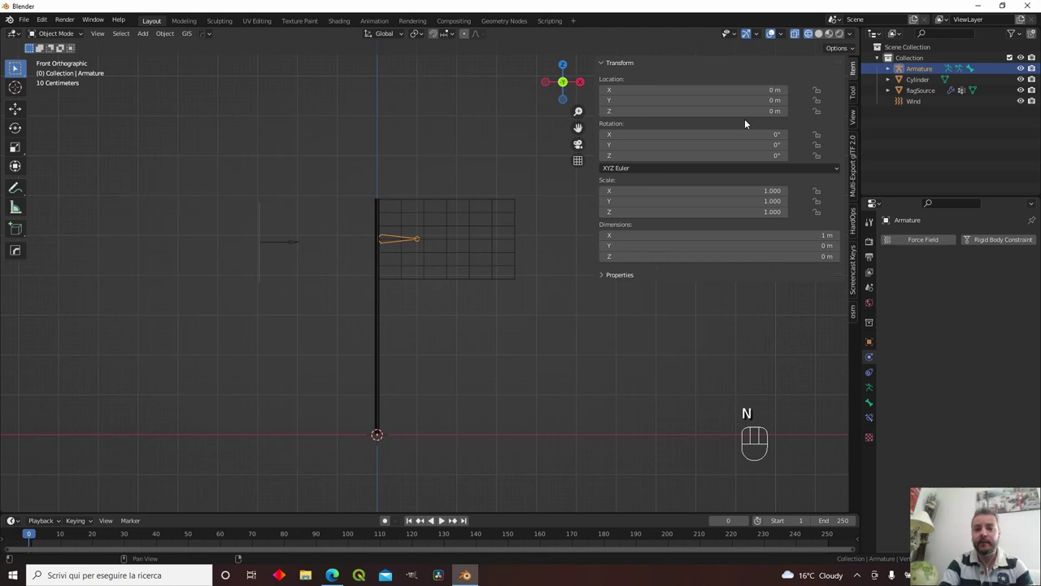
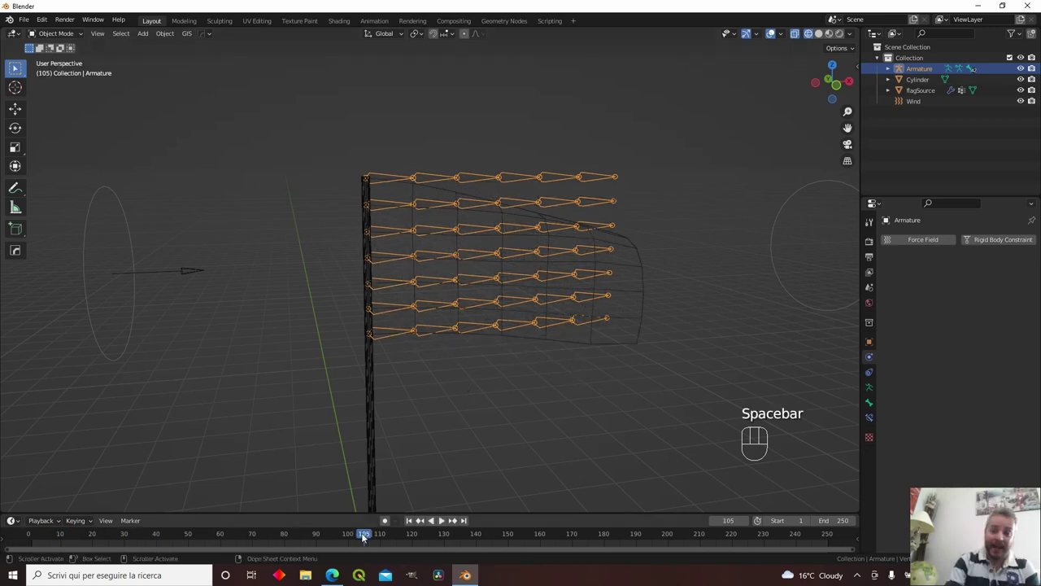
Rewind the timeline and make the flagSource flag mesh the active object.
drag(366, 536, 702, 528)
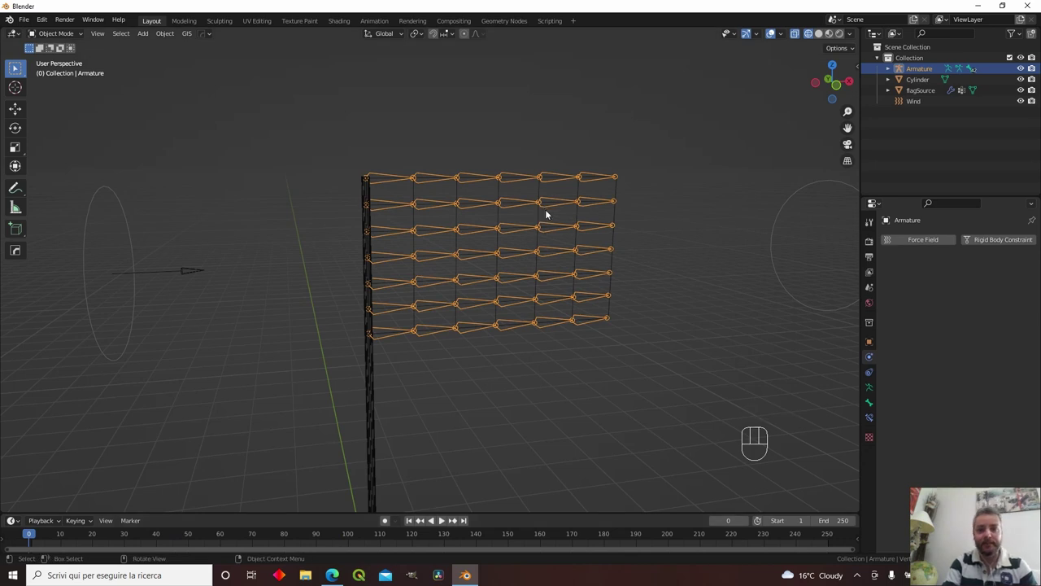
click(556, 193)
click(580, 194)
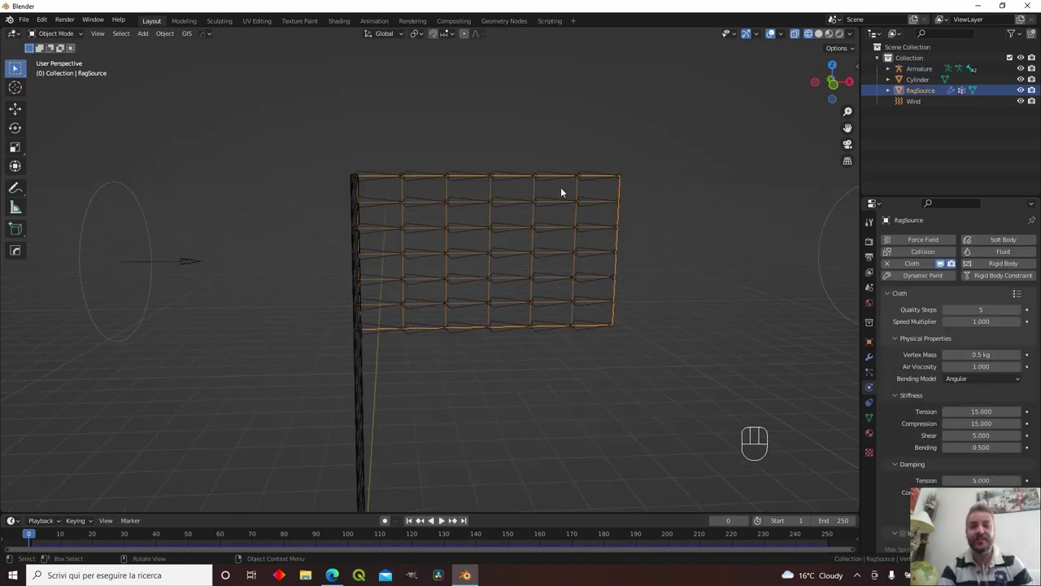
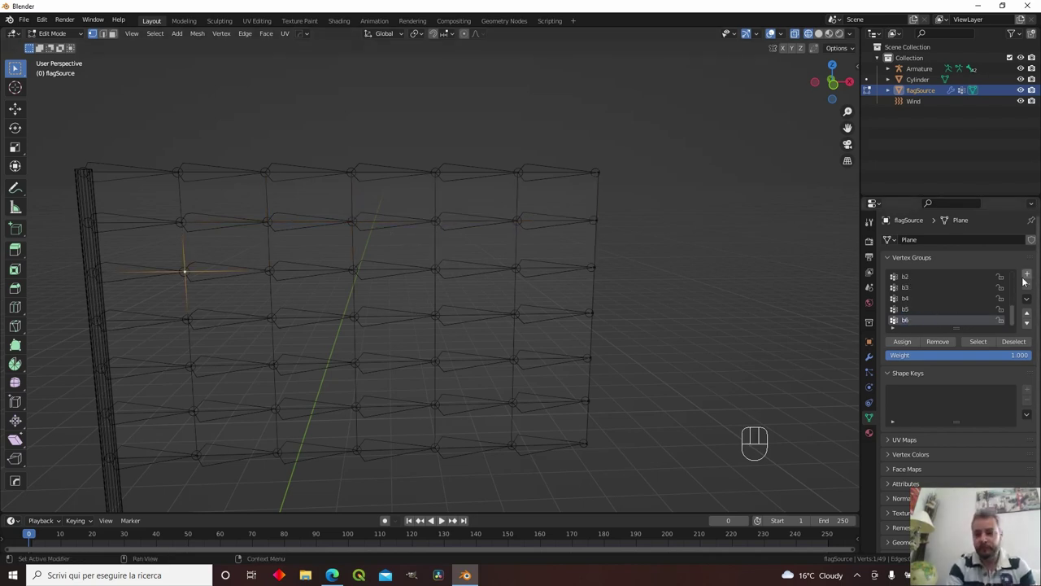
Add a new vertex group and pick the next flag vertex for its own group.
click(920, 325)
click(908, 347)
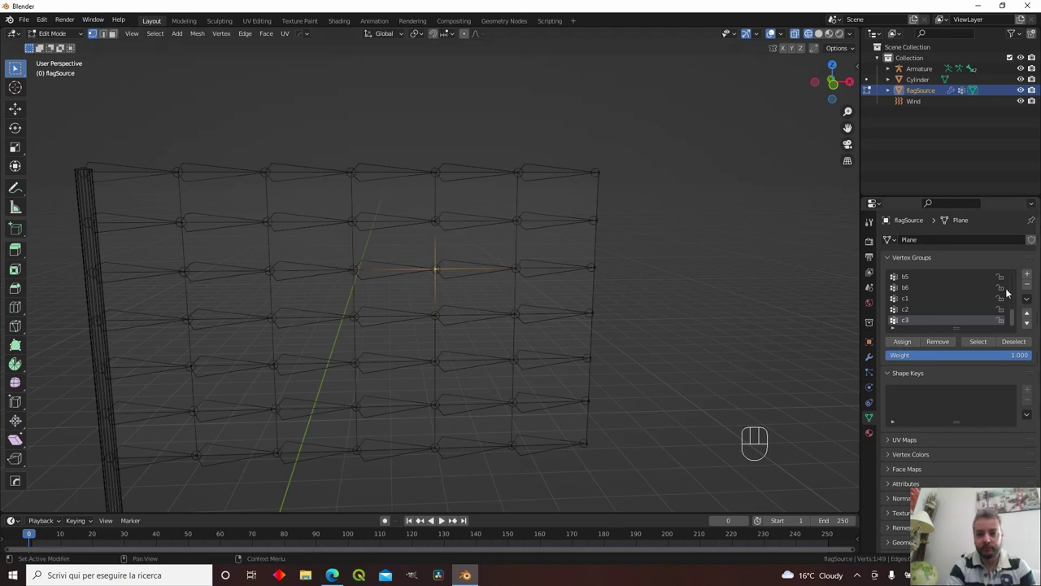
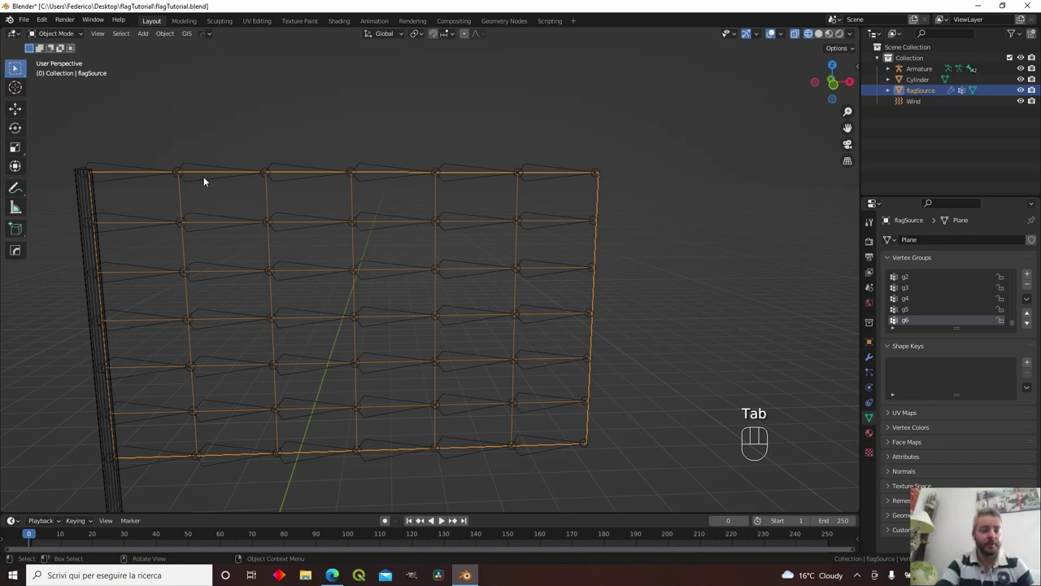
Put the armature into Pose Mode and select the top-left flag bone.
click(237, 178)
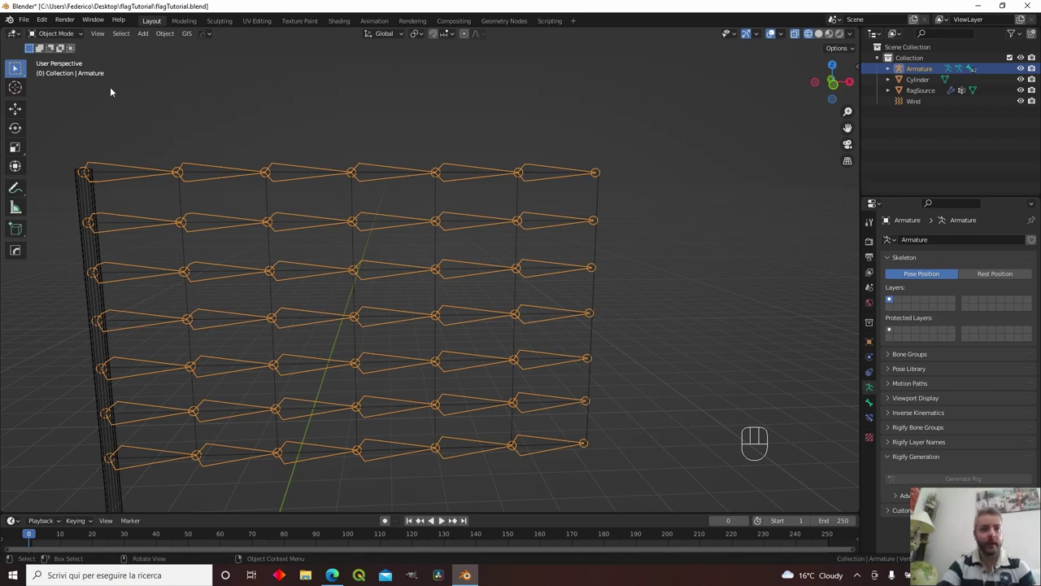
click(68, 45)
drag(70, 41, 66, 71)
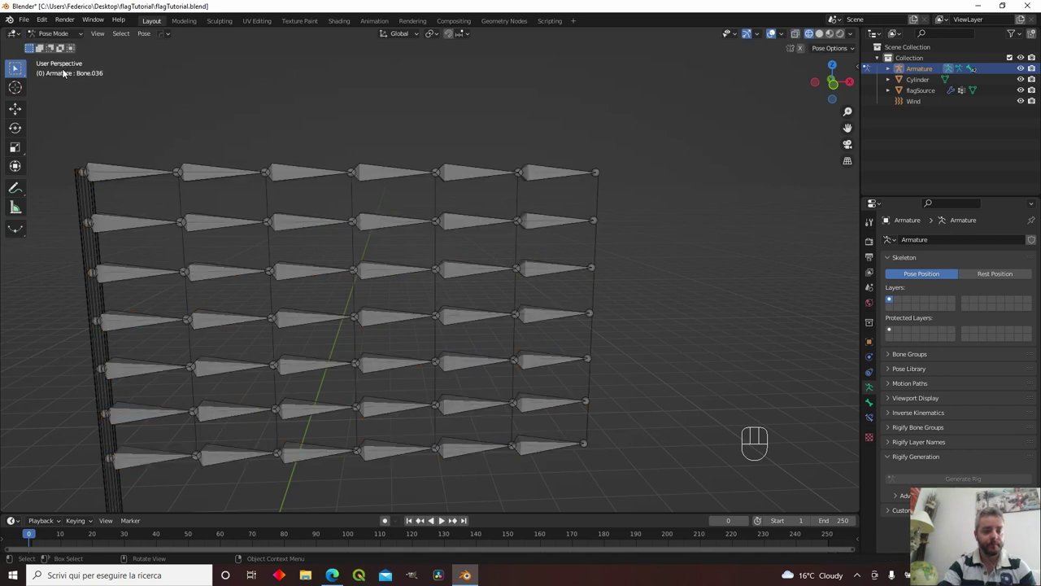
click(100, 168)
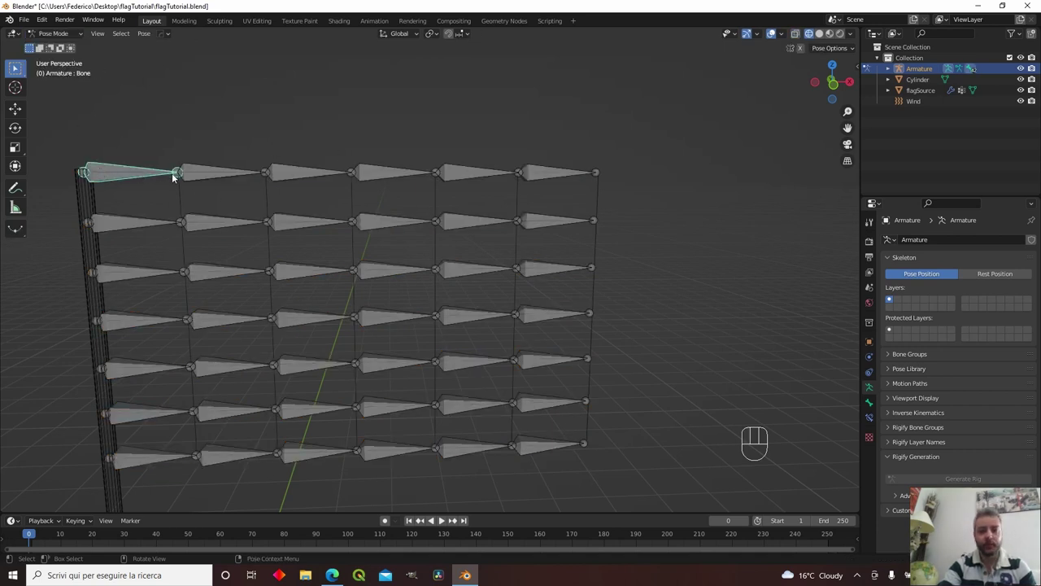
Add a Damped Track bone constraint targeting flagSource with its matching vertex group.
click(867, 406)
click(871, 419)
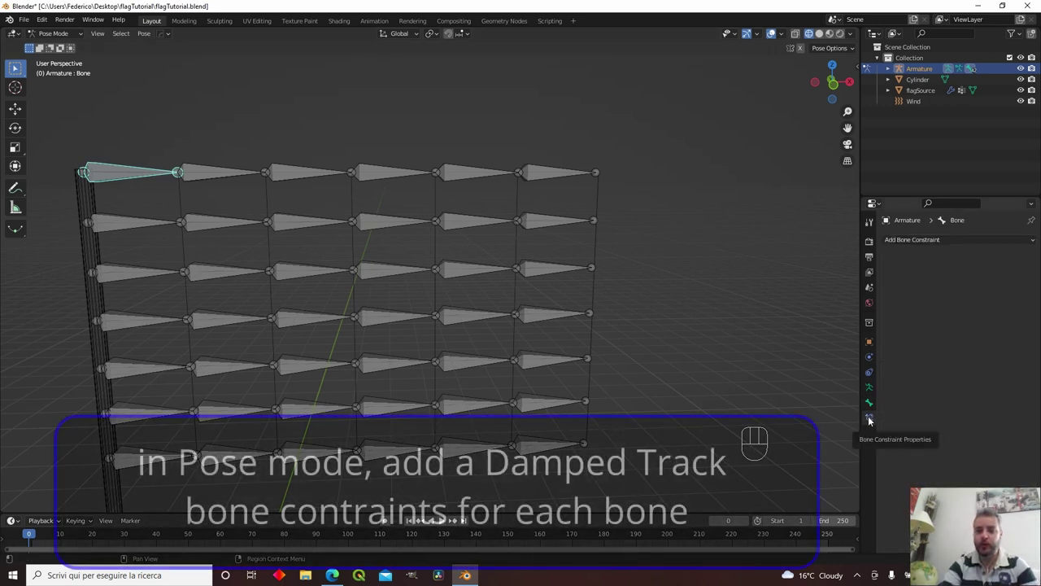
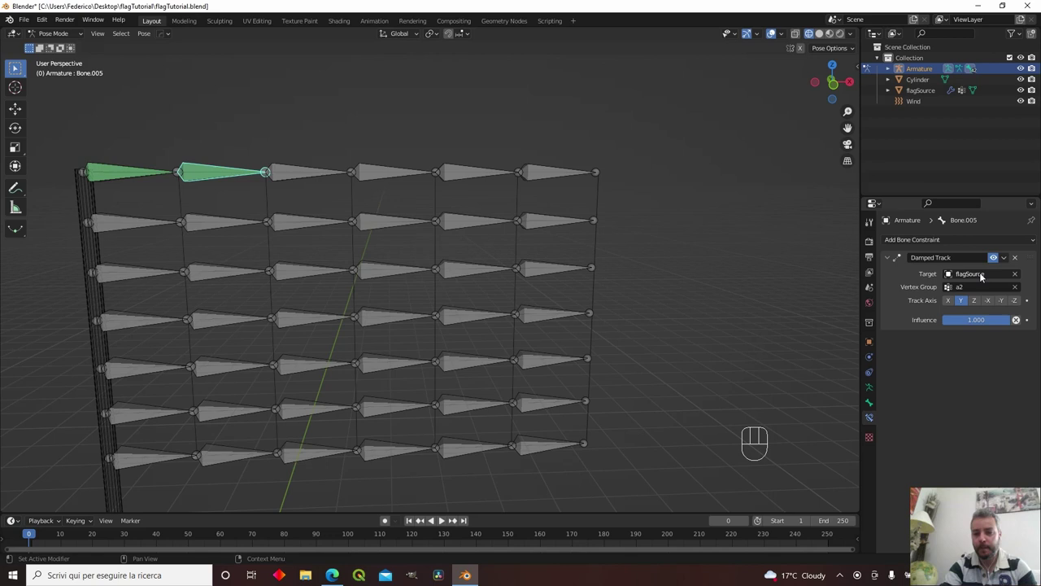
drag(933, 239, 951, 289)
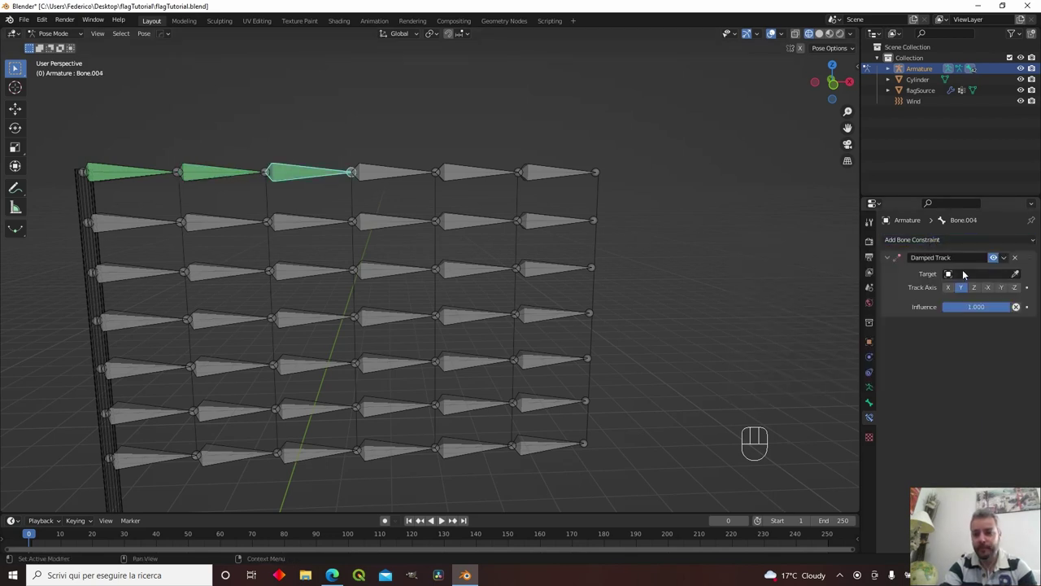
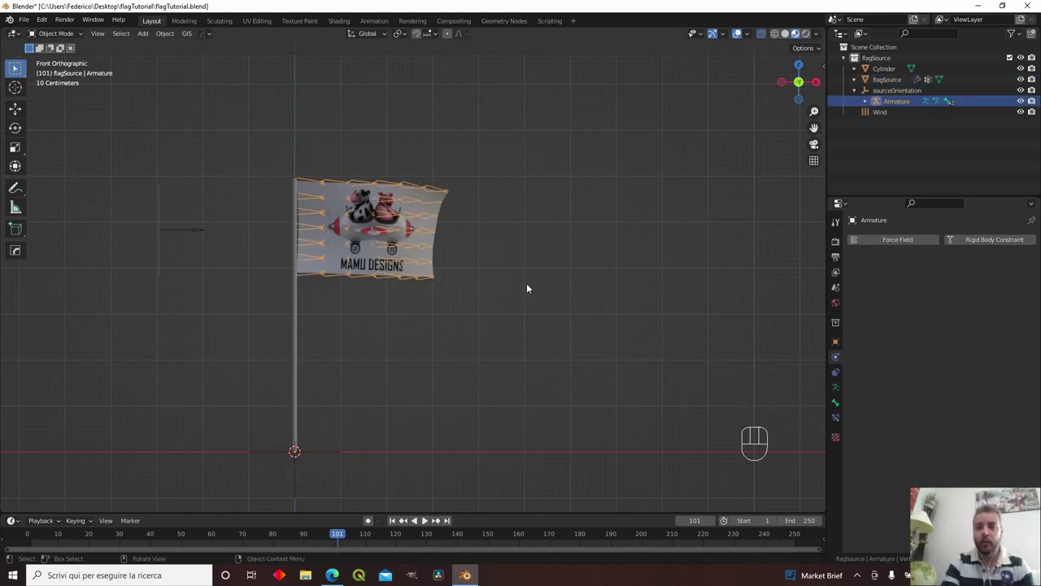
Duplicate the flagSource collection as a working copy and exclude the original from the scene.
click(443, 204)
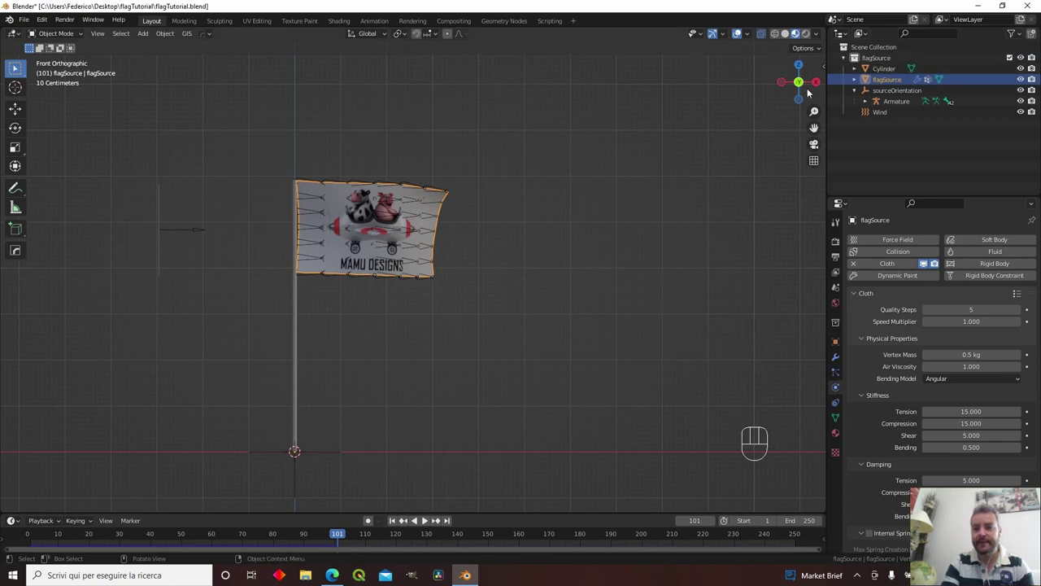
drag(874, 82, 884, 65)
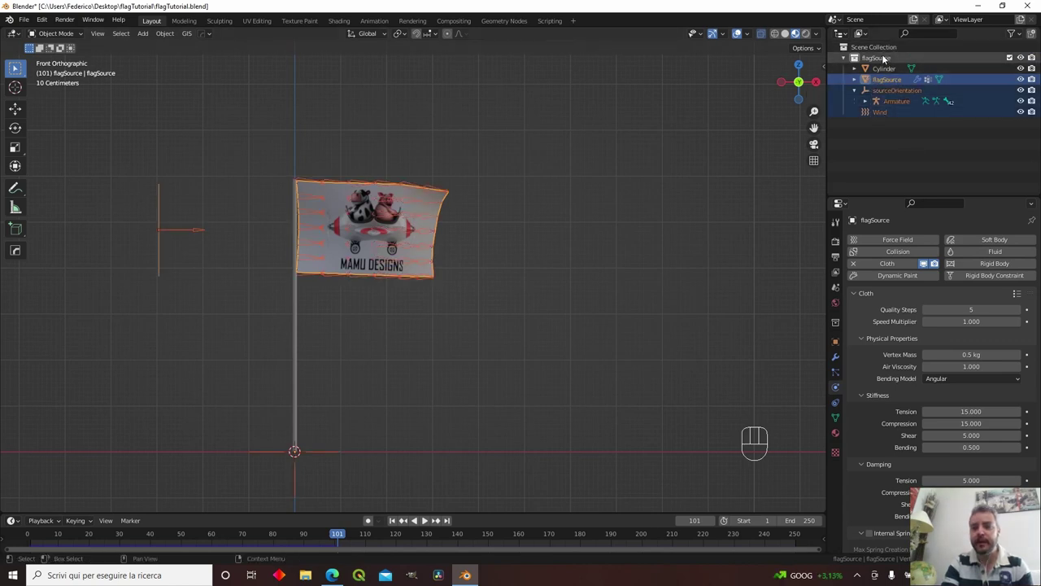
drag(886, 58, 874, 72)
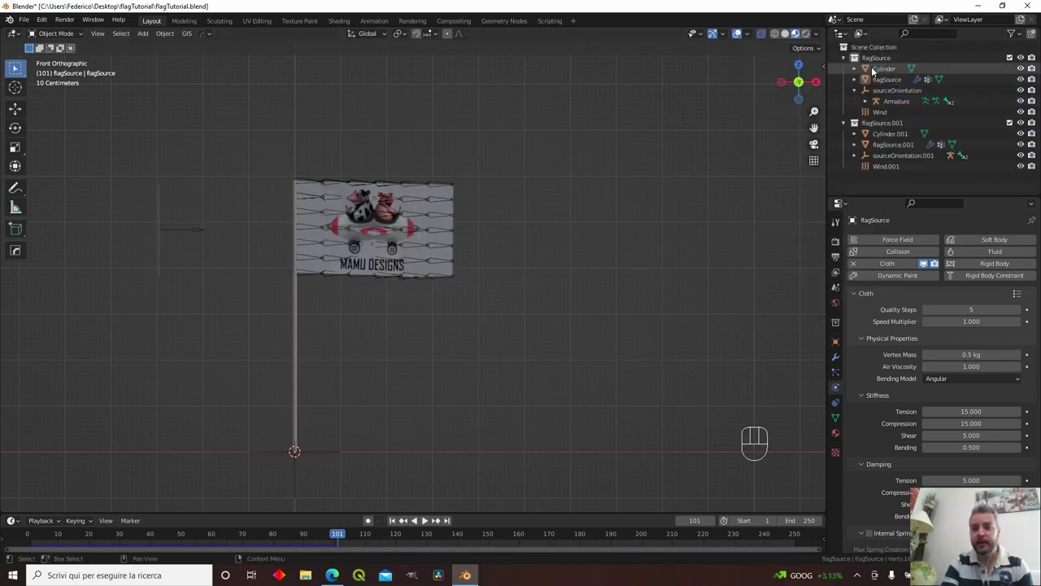
drag(901, 129, 1010, 63)
click(1009, 60)
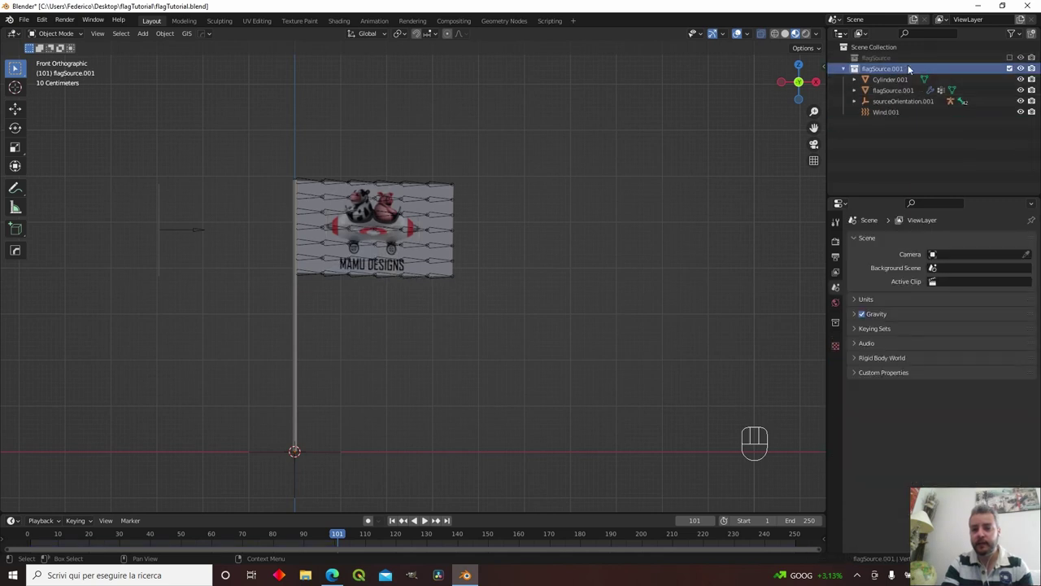
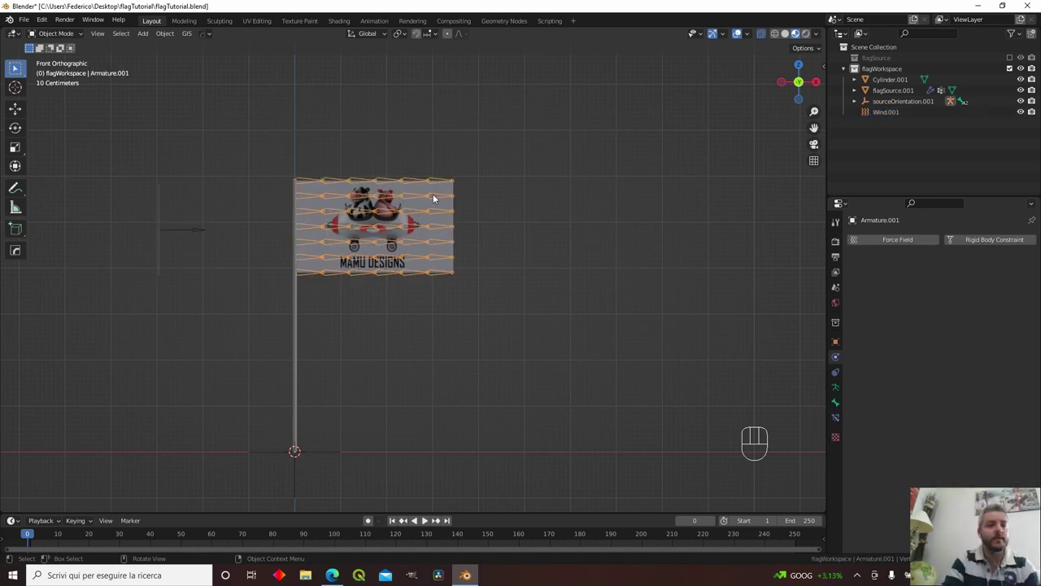
Select all bones and bake their cloth-driven motion into keyframes over frames 1–250.
drag(75, 35, 70, 72)
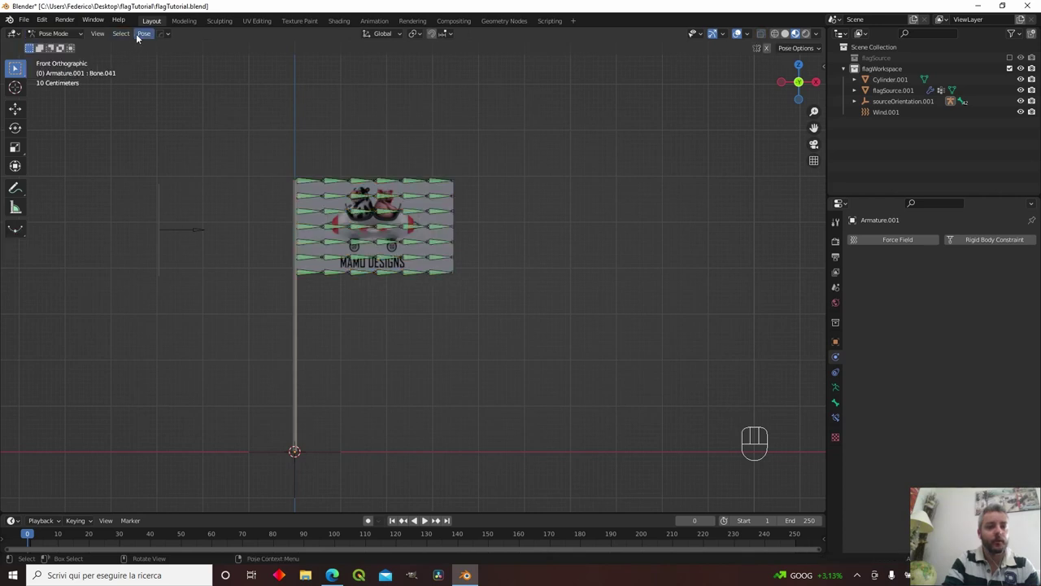
drag(143, 39, 462, 321)
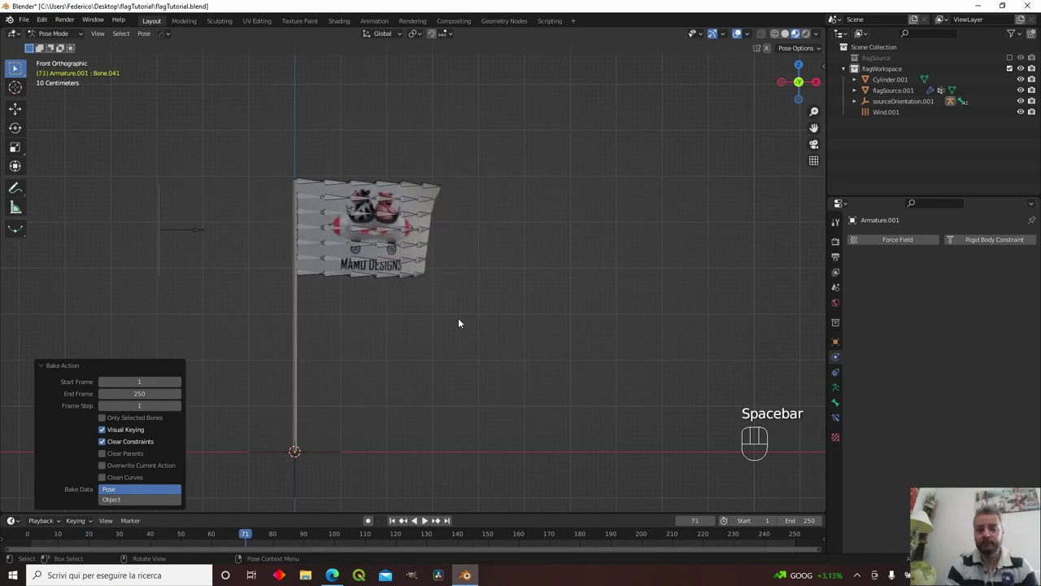
Return to Object Mode and remove the Cloth physics from the workspace flag mesh.
middle_click(414, 341)
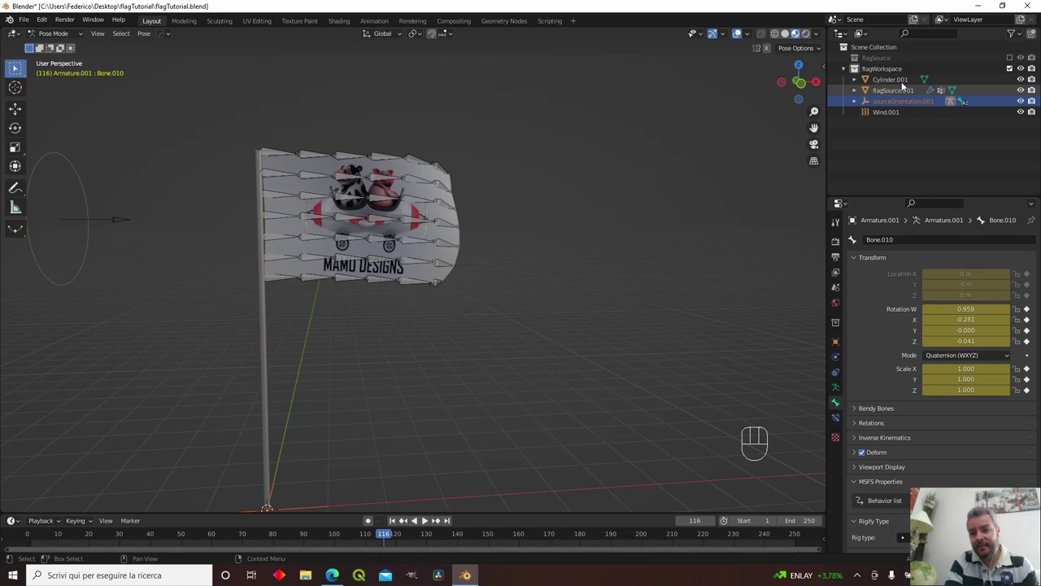
click(906, 96)
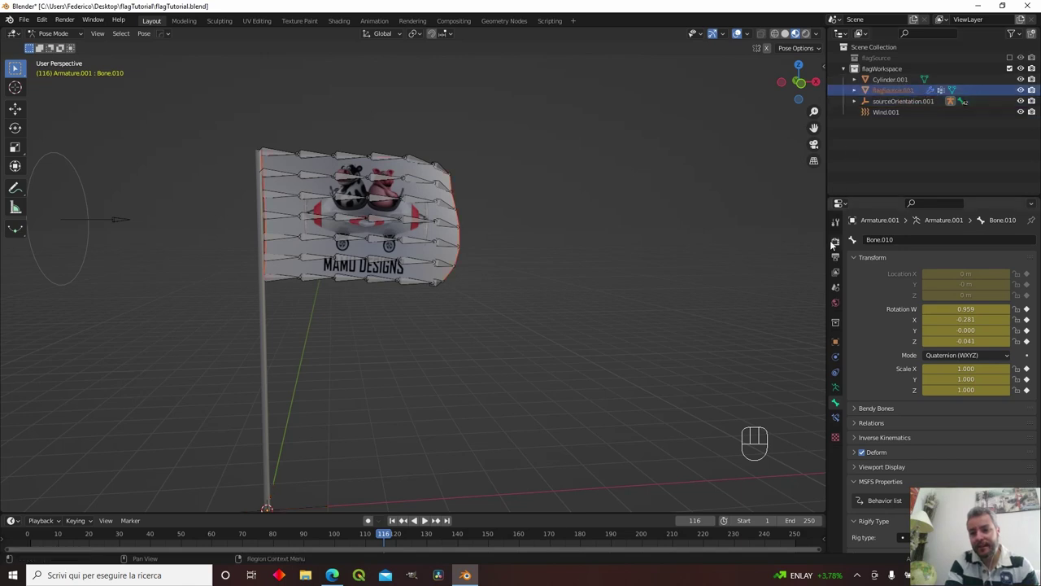
click(840, 363)
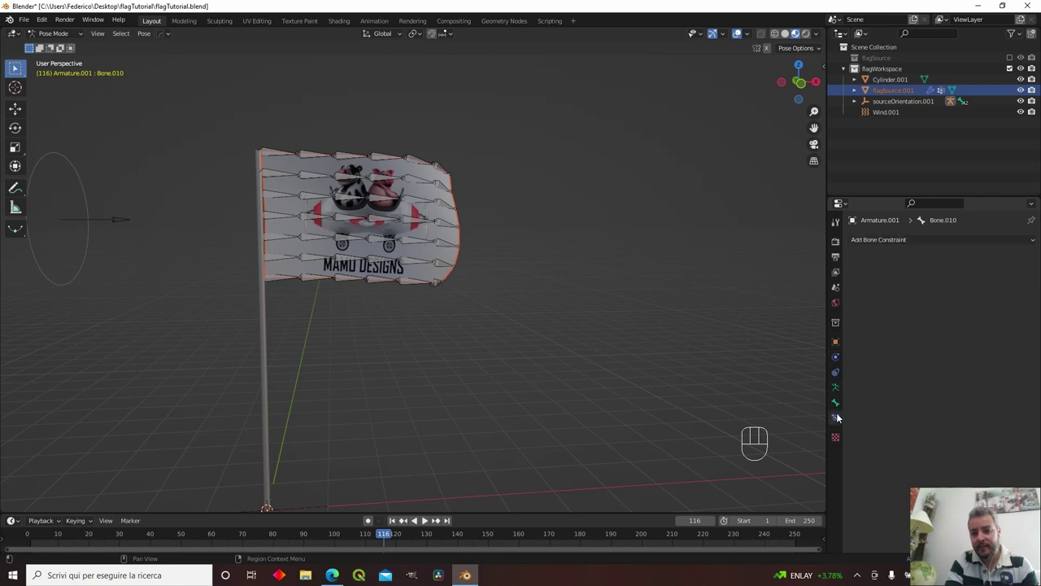
click(63, 37)
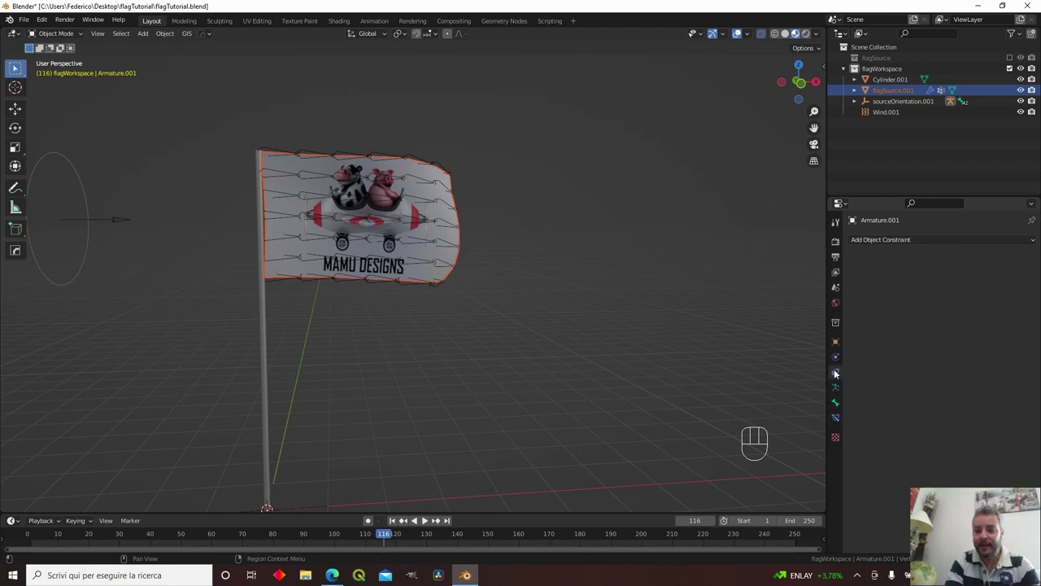
click(838, 362)
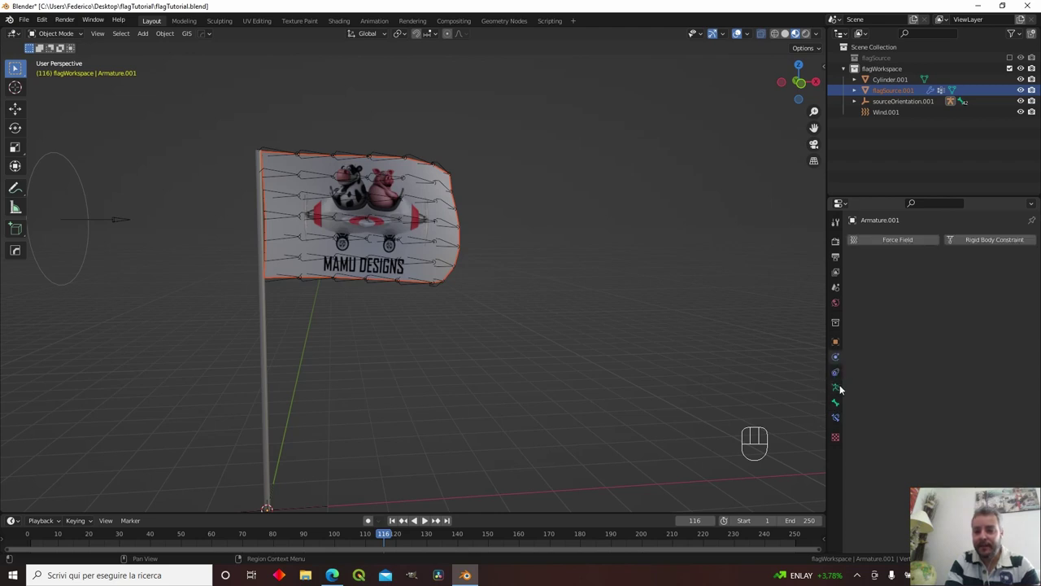
click(892, 106)
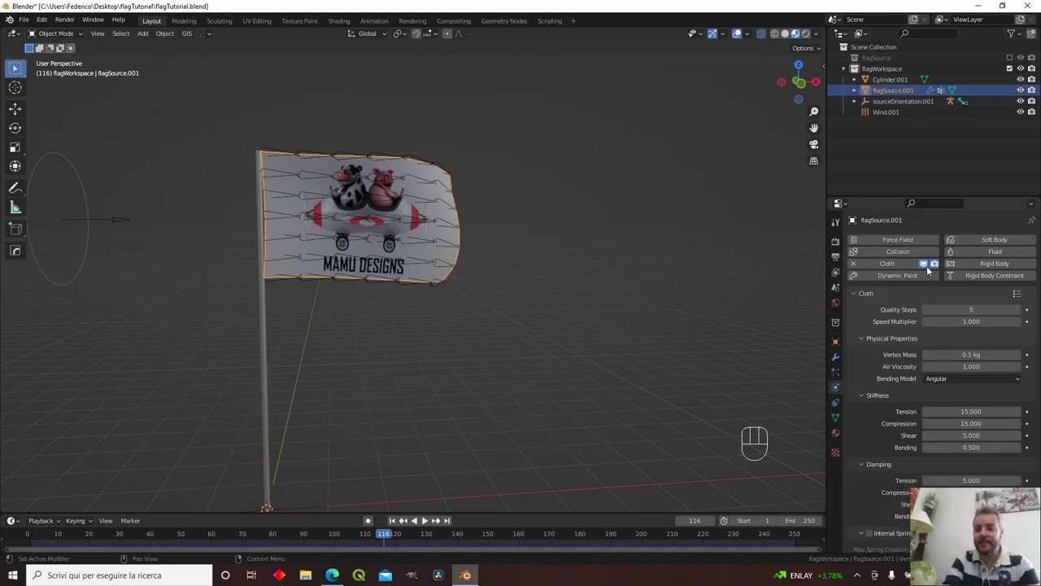
click(856, 268)
Delete the wind field and play back the baked animation.
click(899, 113)
key(Delete)
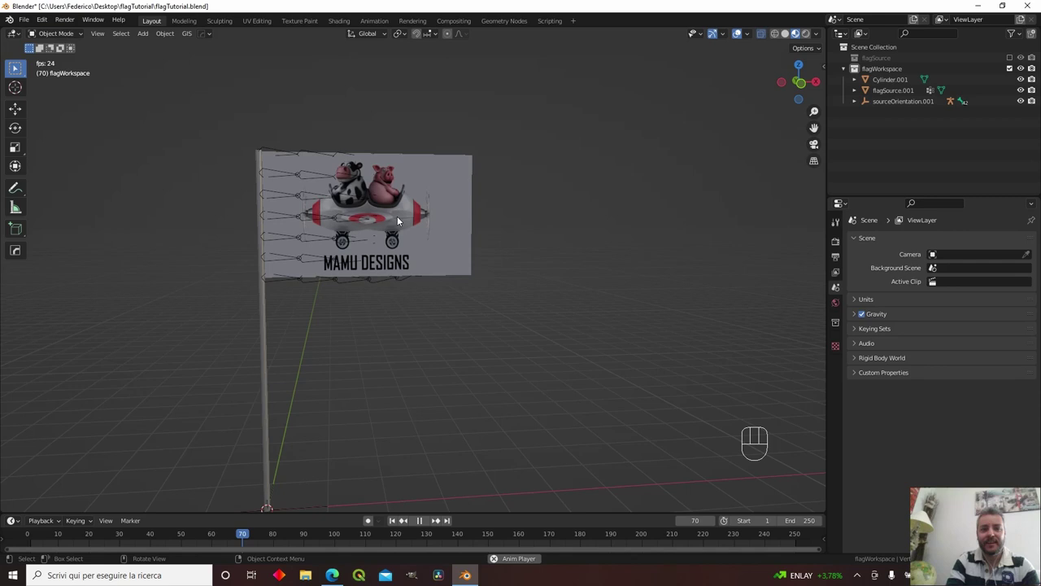
Rewind to frame 1 and parent the flag mesh to the armature with automatic weights.
click(328, 536)
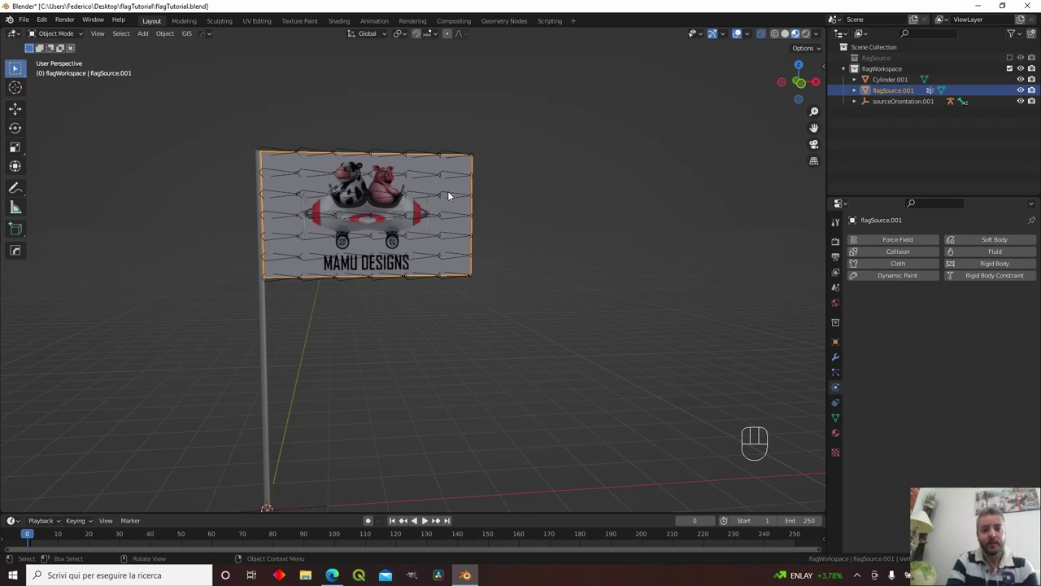
click(456, 192)
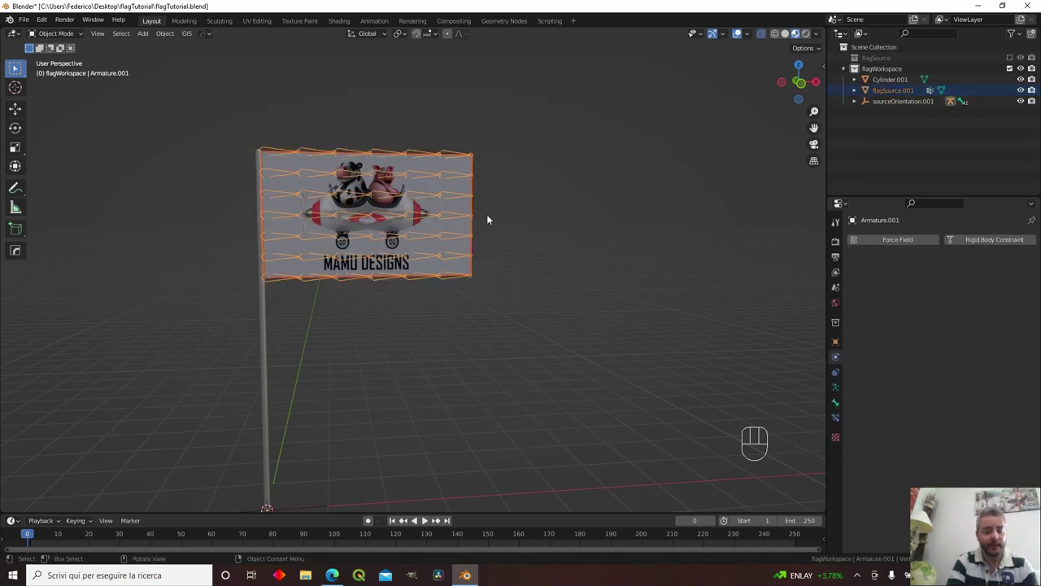
middle_click(484, 238)
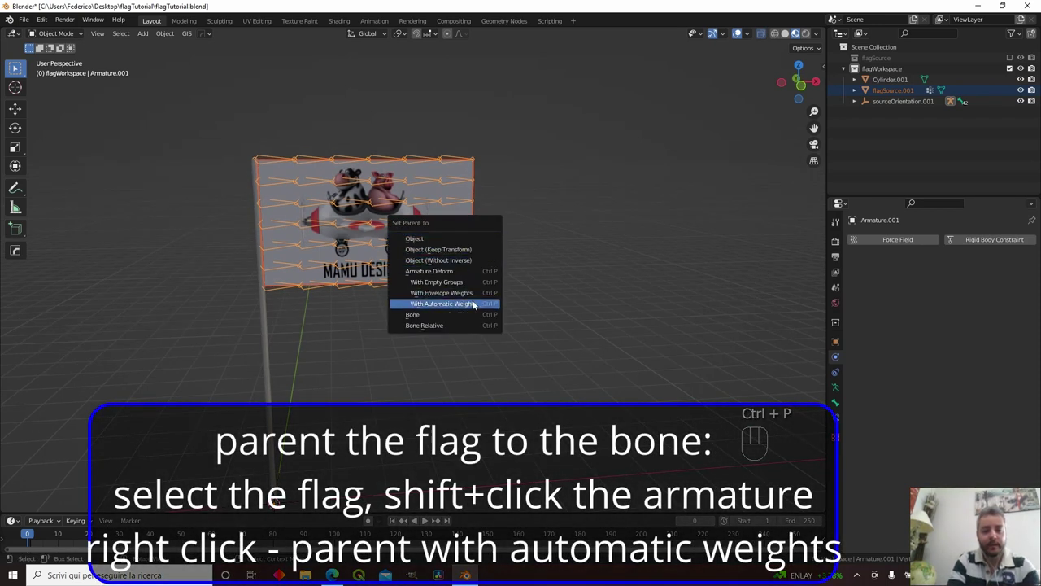
middle_click(606, 313)
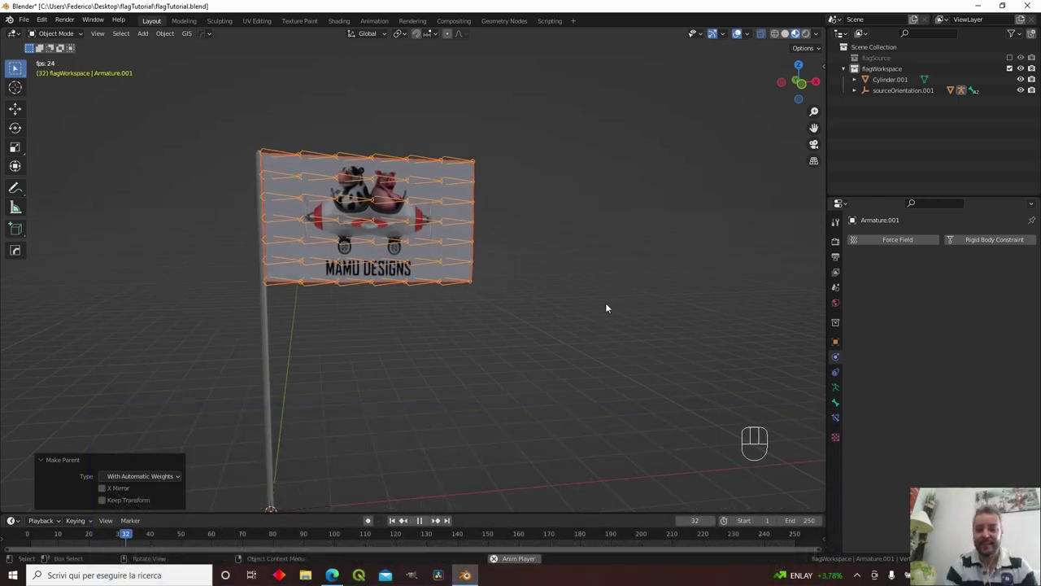
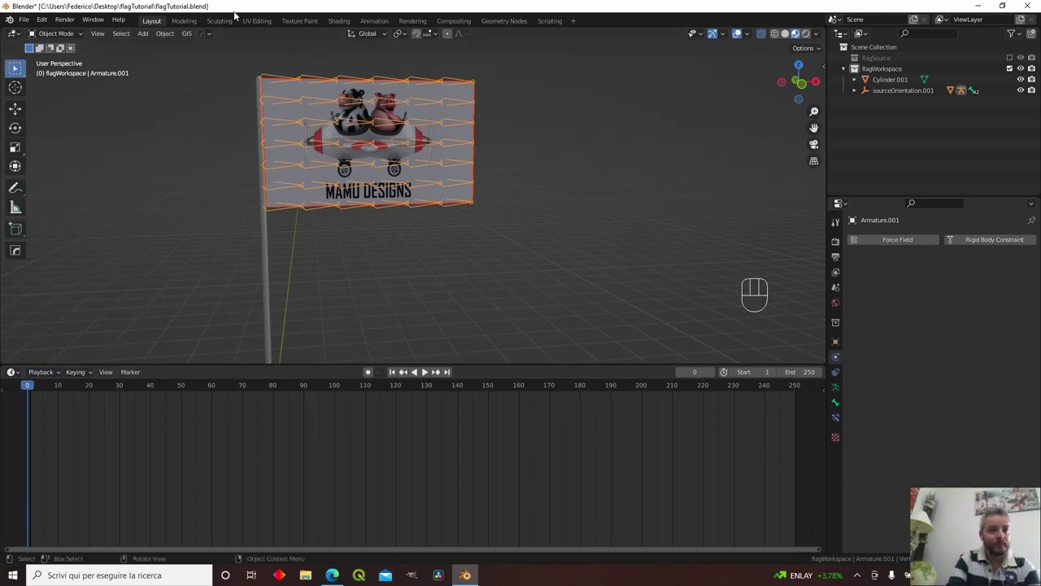
Enter Pose Mode, show the baked keyframes in the Dope Sheet and expand the filtered scale channels.
drag(10, 374, 140, 400)
drag(53, 38, 53, 74)
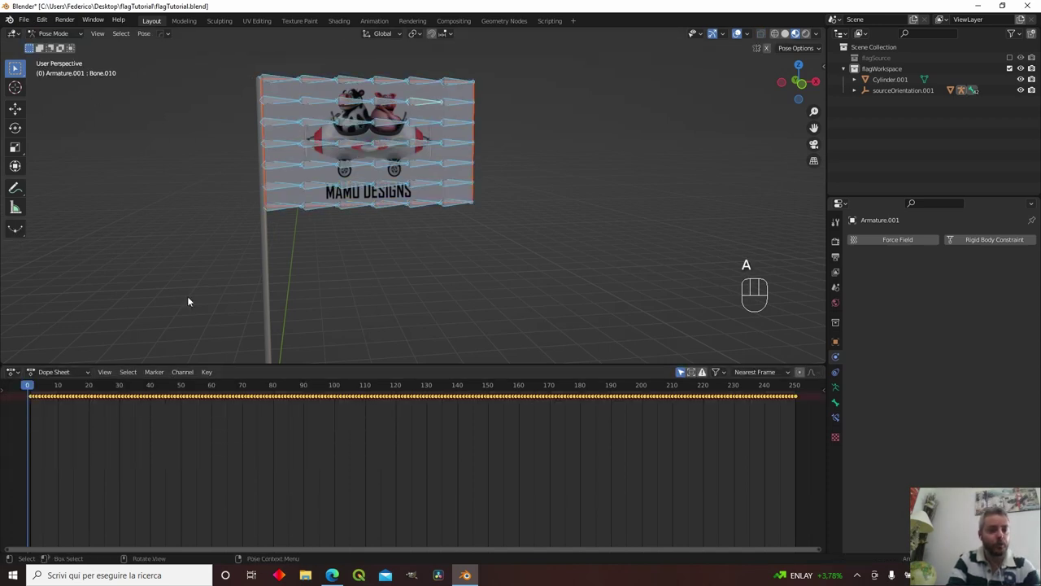
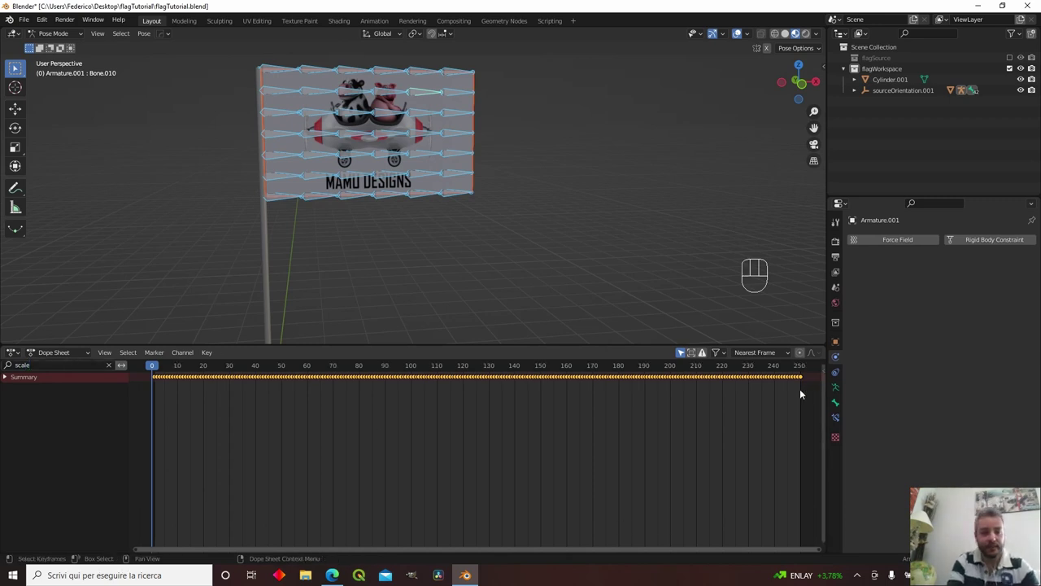
double_click(10, 382)
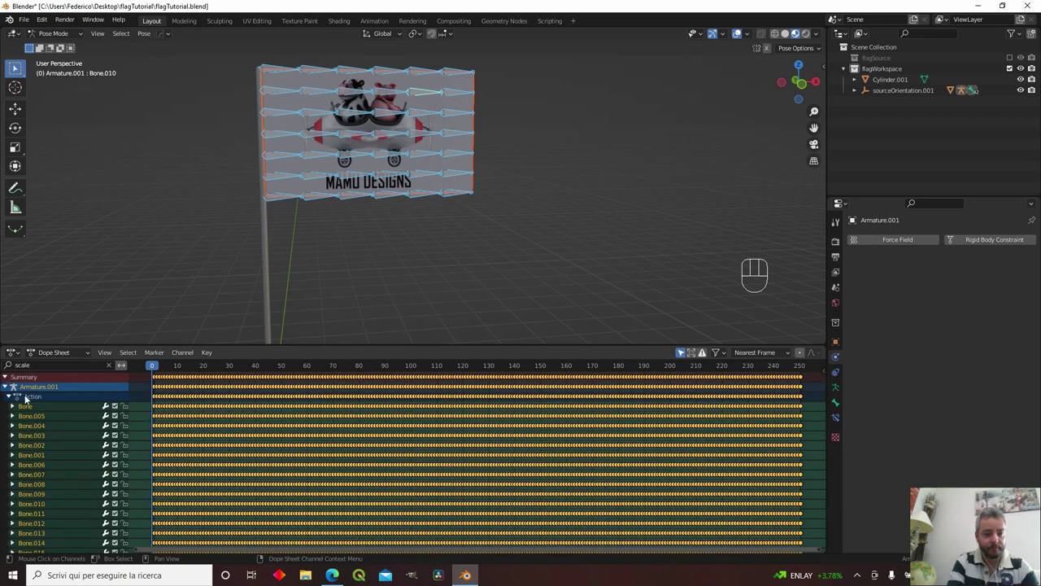
click(15, 408)
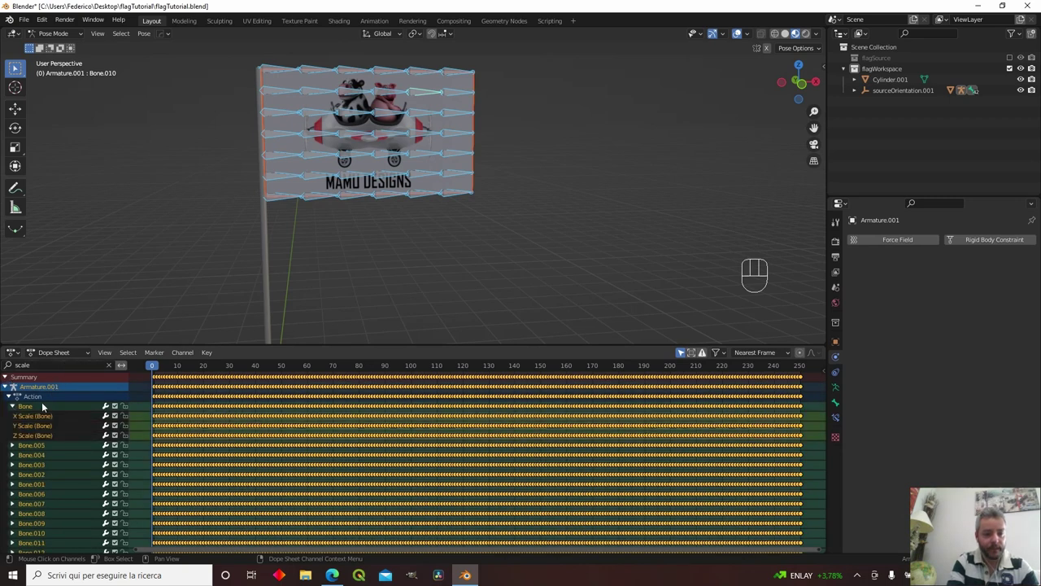
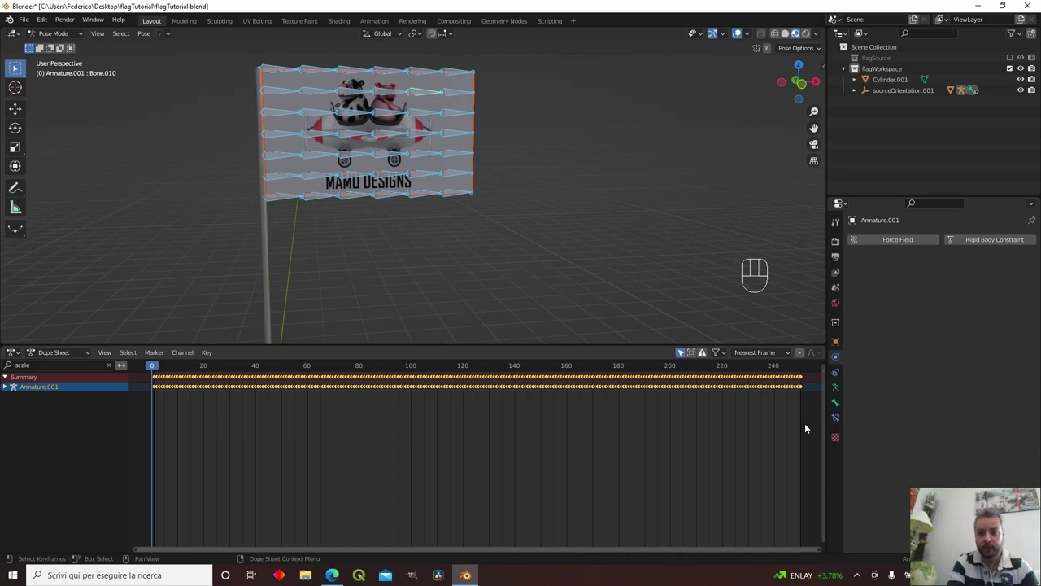
Select and delete the scale and location keys, then clear the channel filter.
drag(813, 419, 142, 374)
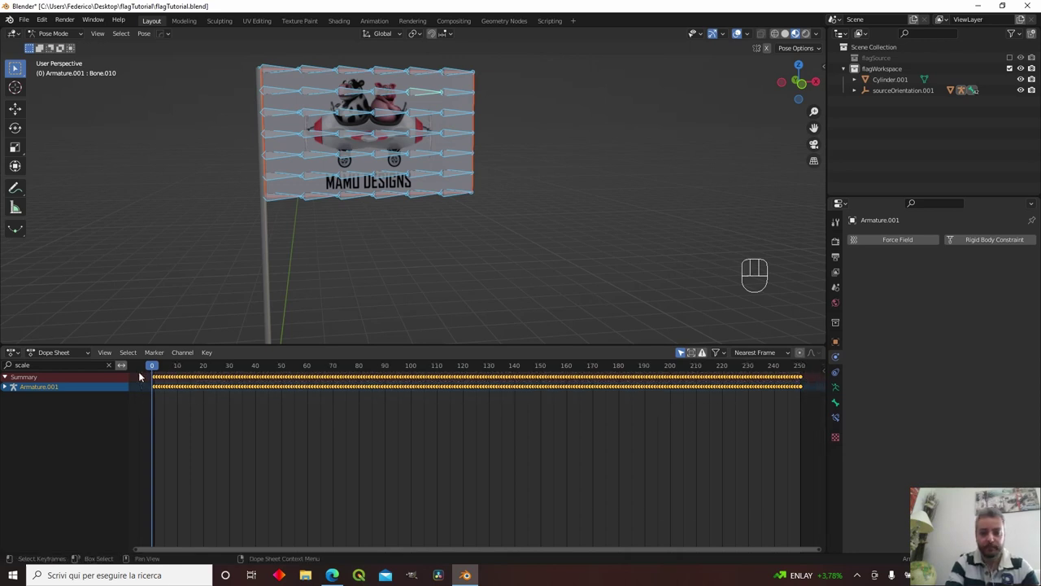
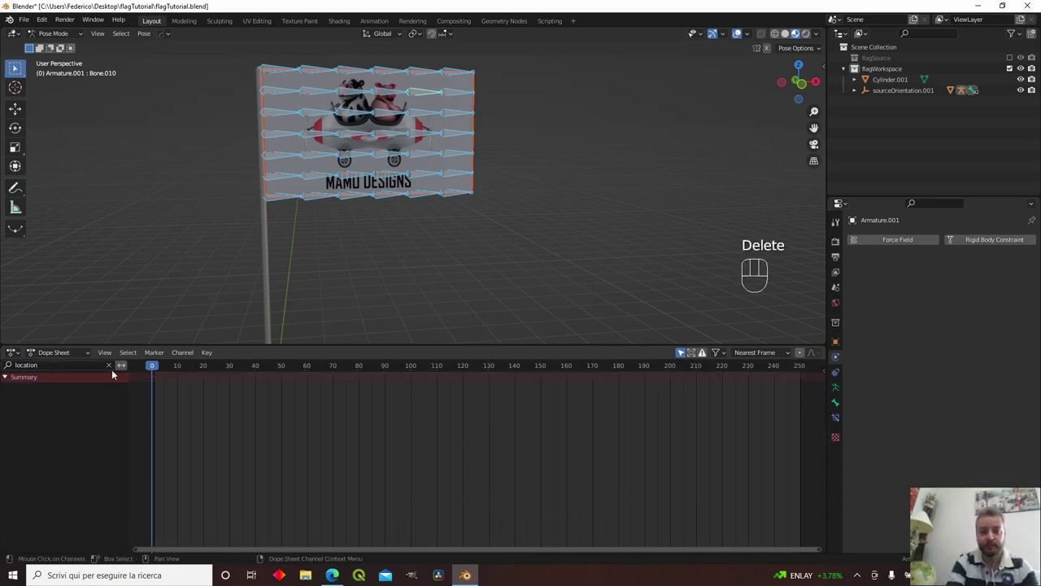
click(114, 369)
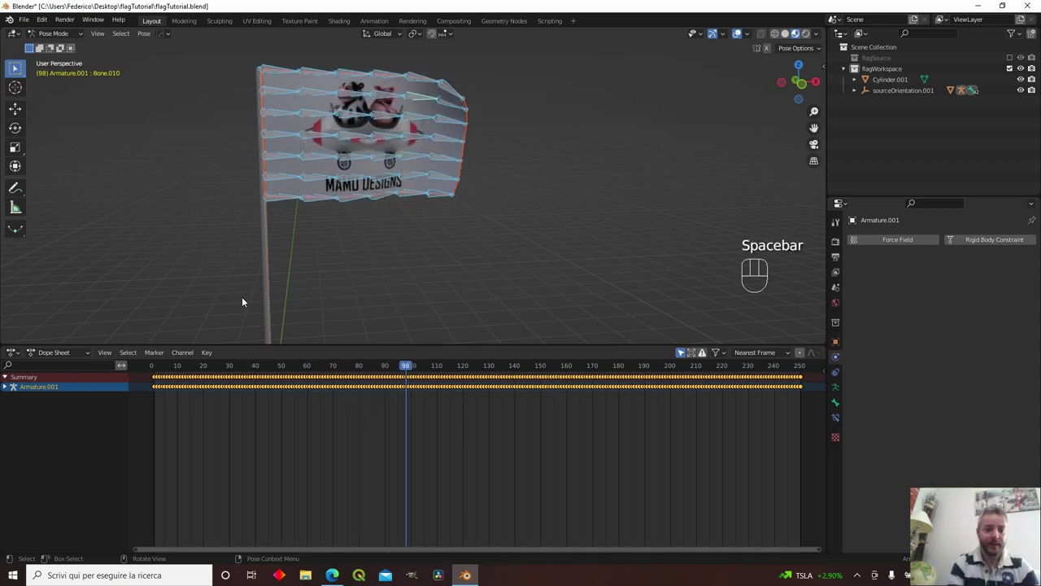
Switch to the Action Editor, name the action windspeed_15 and select the keys beyond frame 150 for trimming.
click(407, 369)
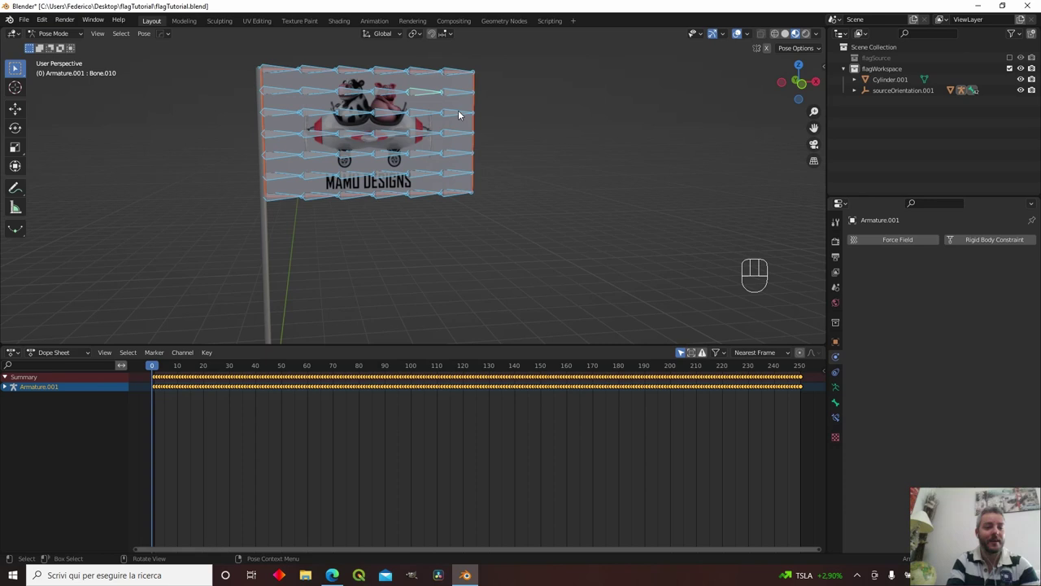
drag(76, 357, 73, 380)
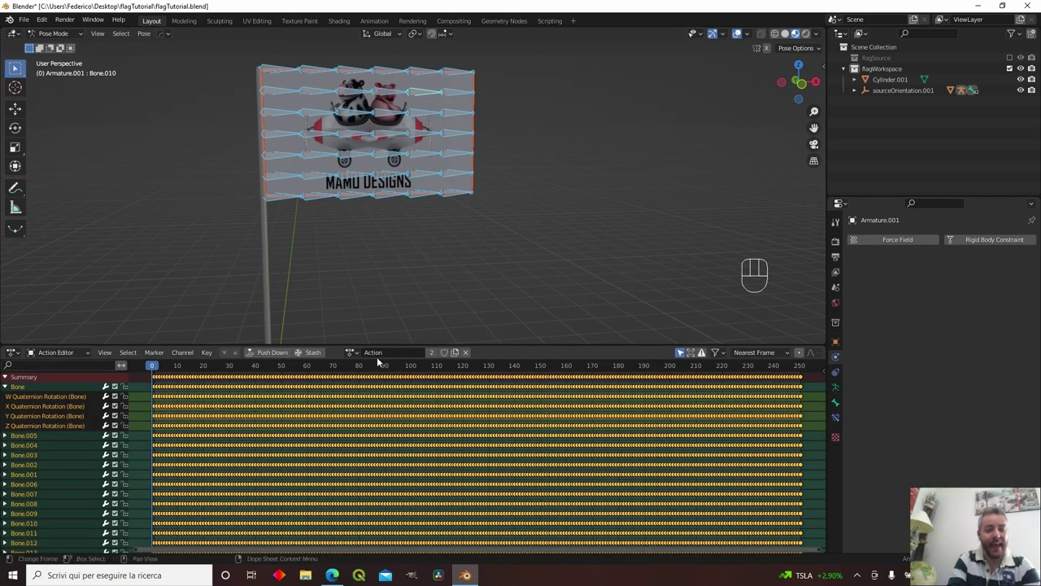
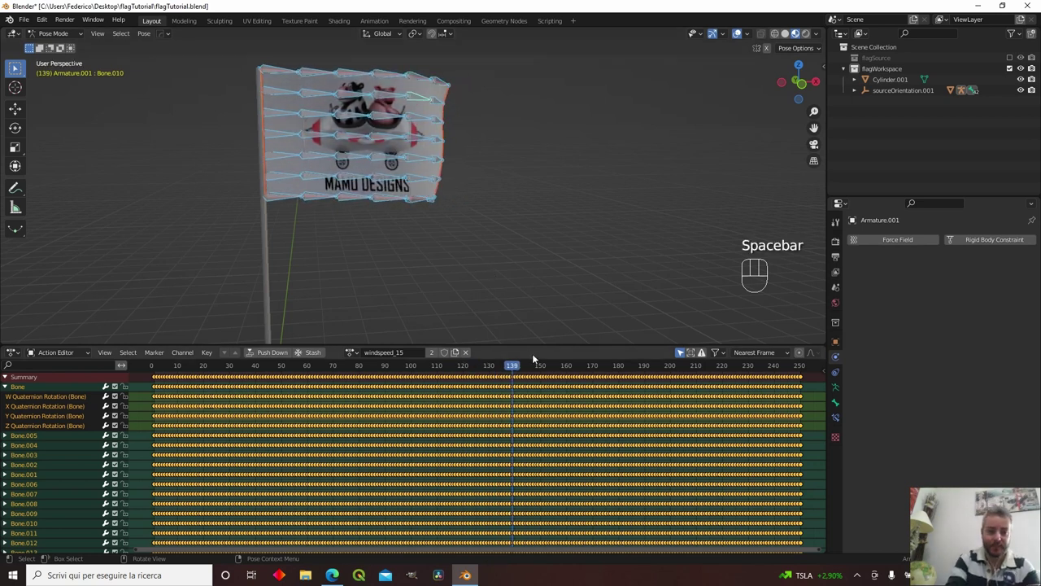
click(512, 367)
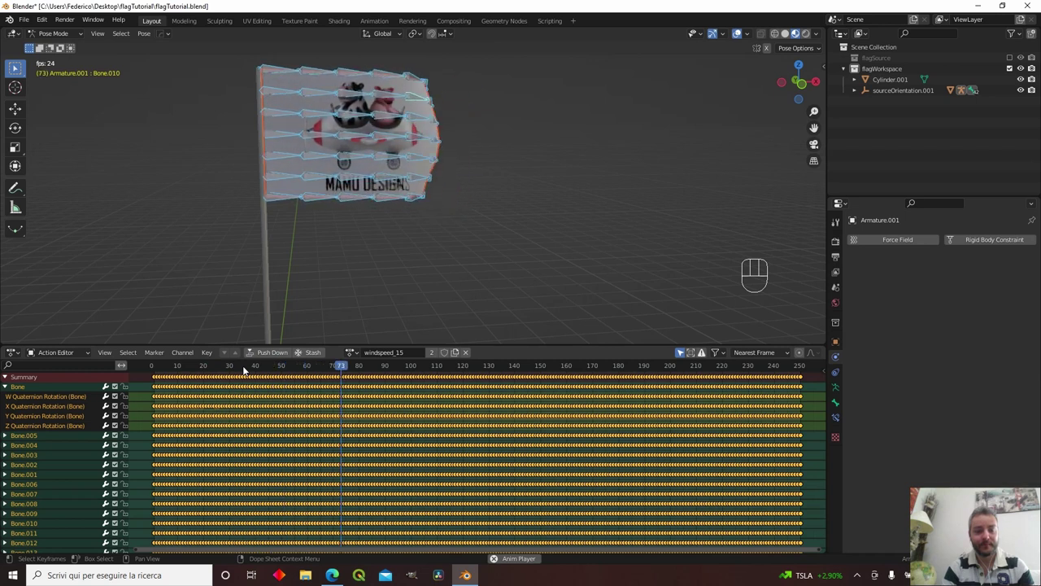
drag(379, 370, 701, 377)
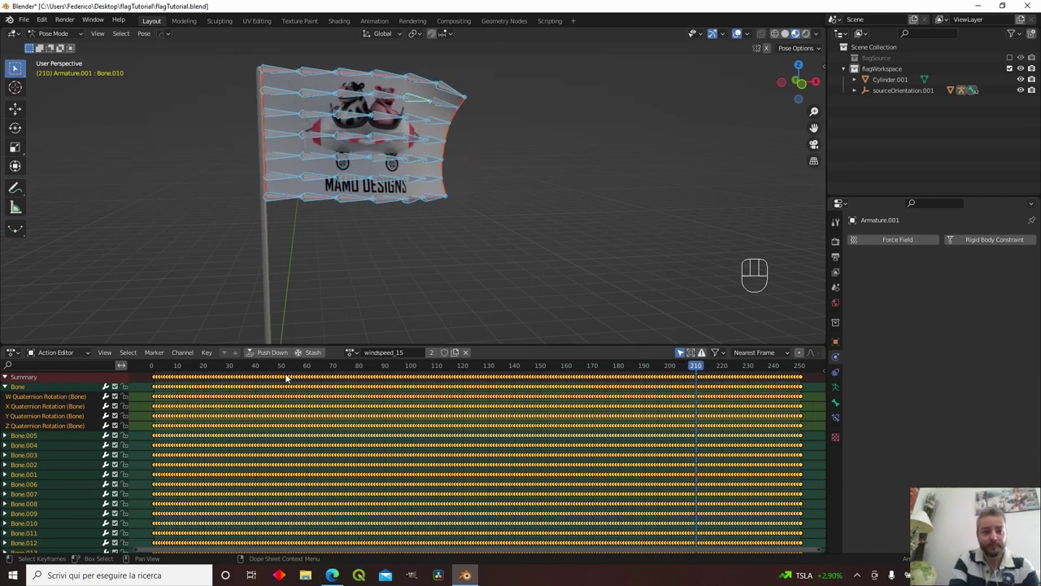
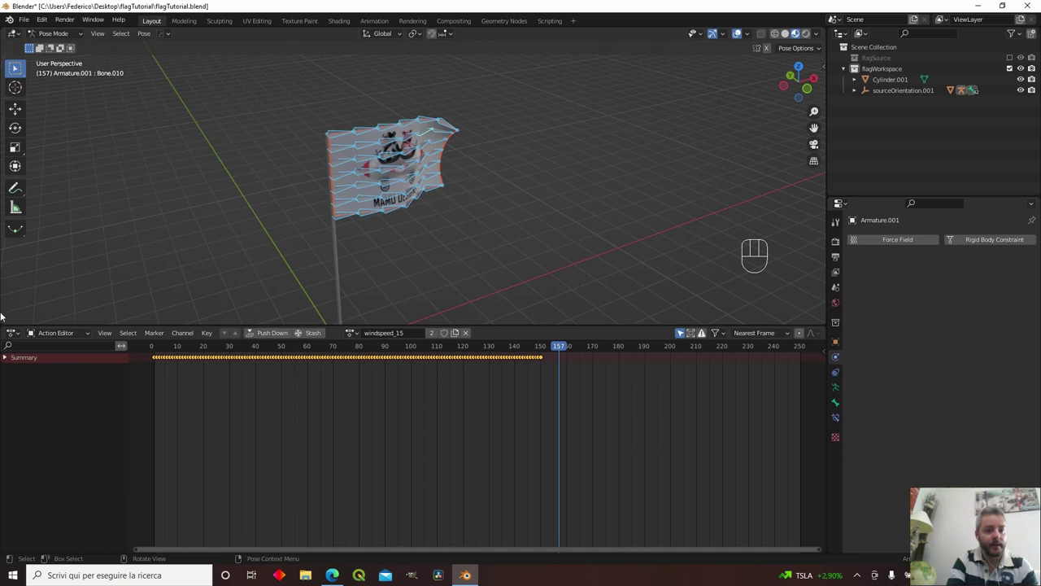
End the scene at frame 150, preview the windspeed_15 loop, rewind and unlink the action.
drag(17, 337, 167, 378)
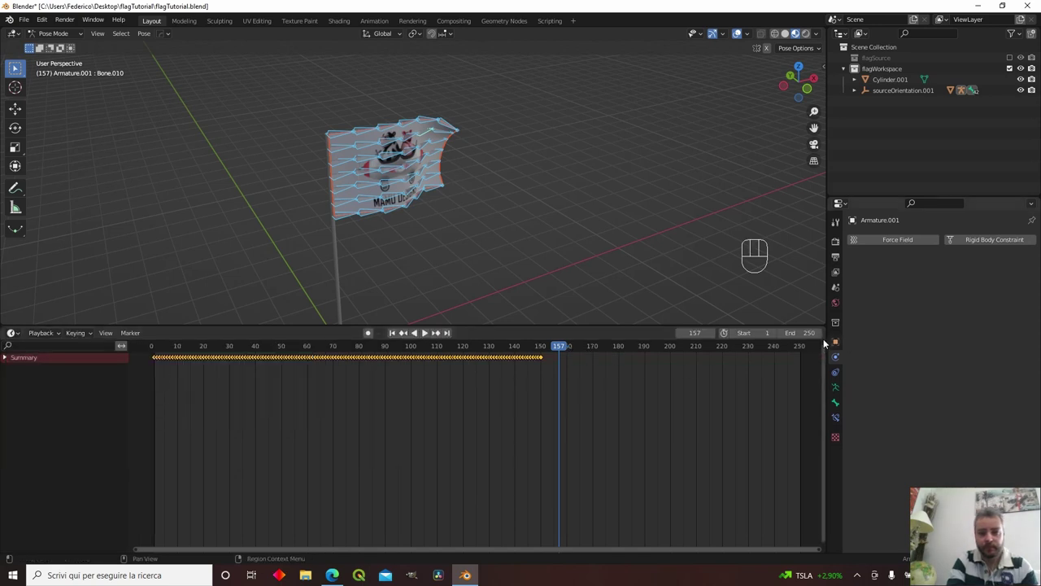
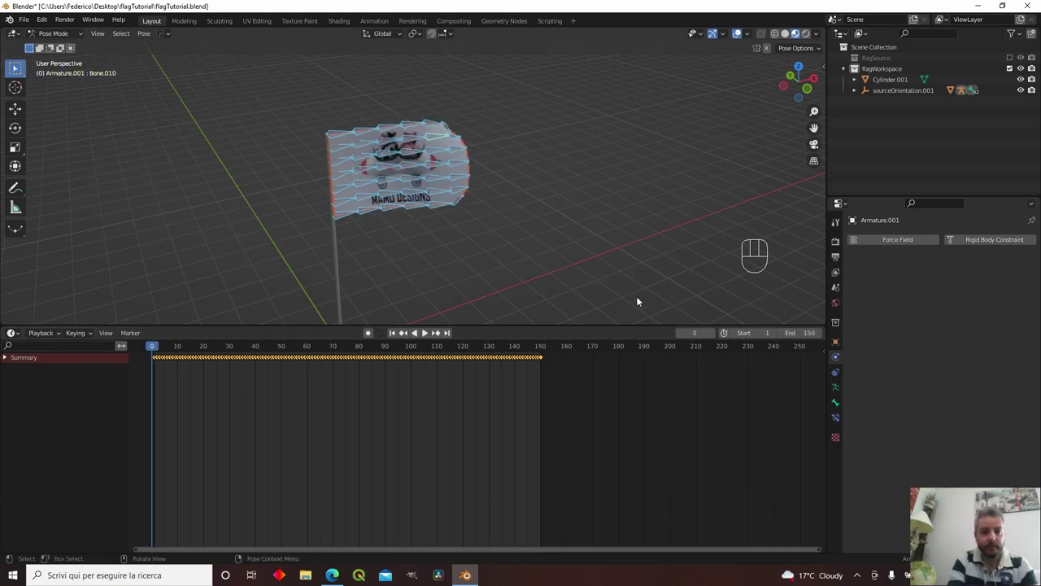
key(space)
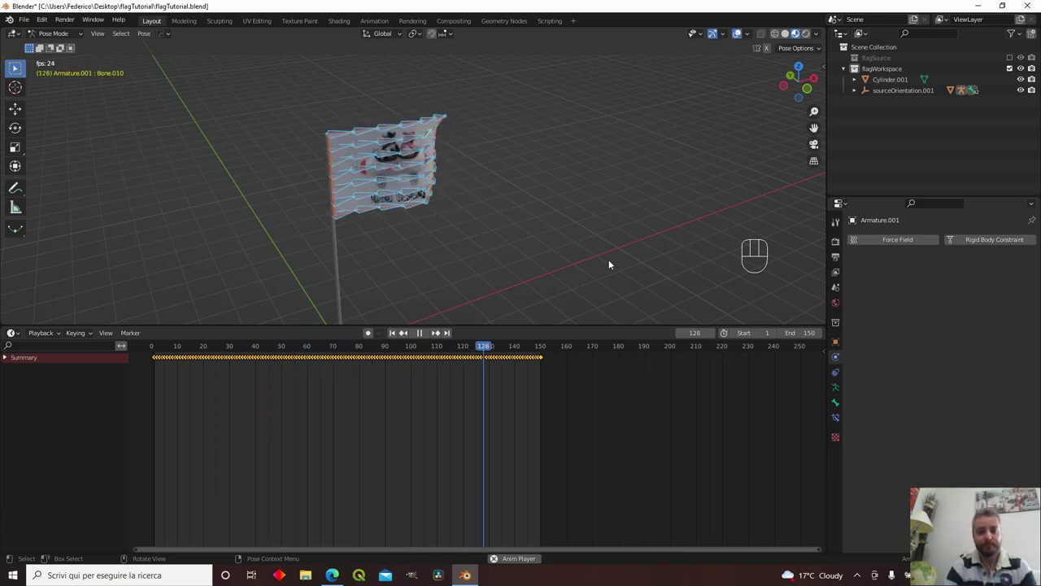
key(space)
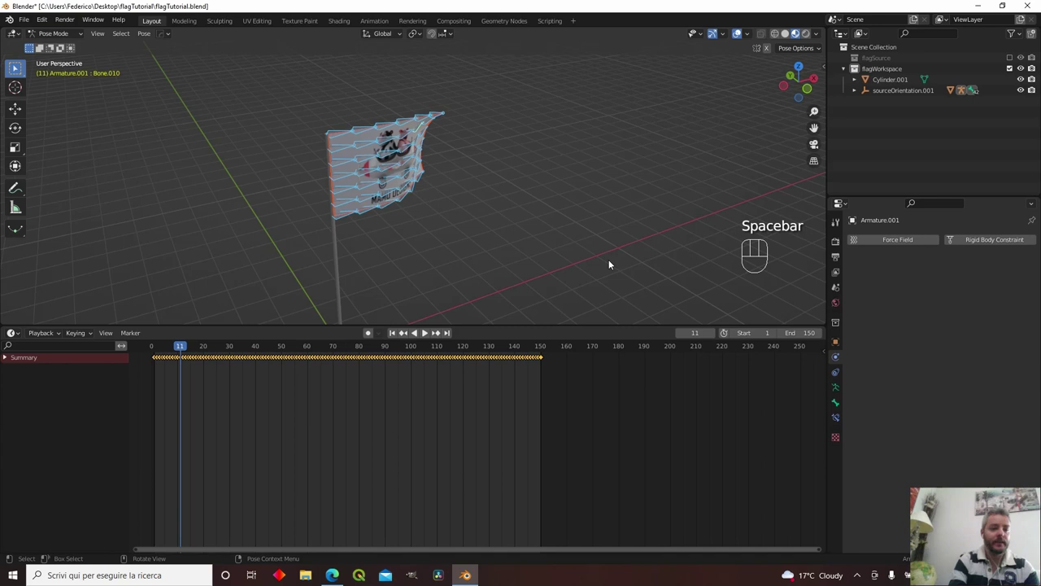
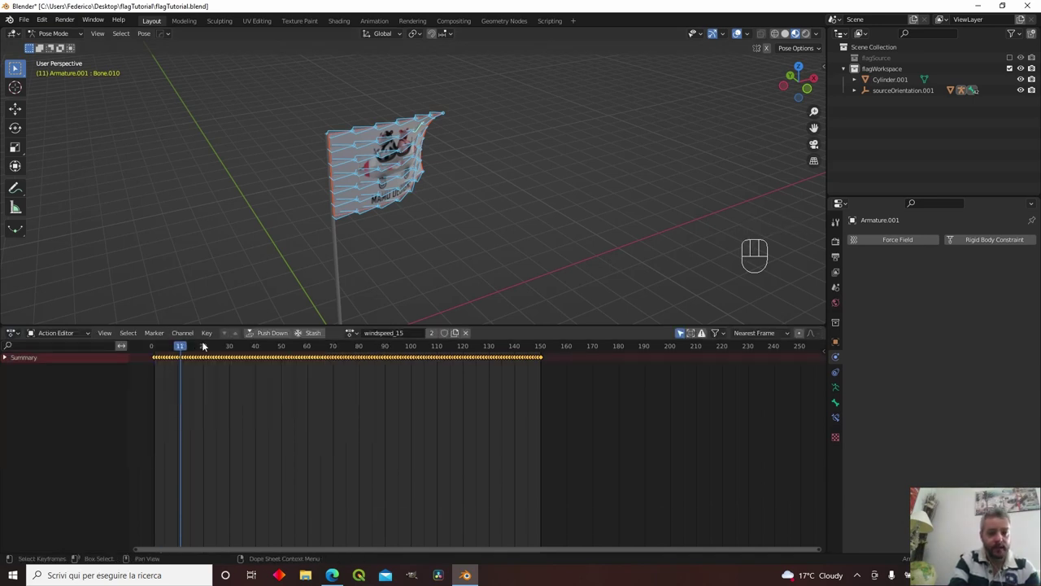
click(187, 349)
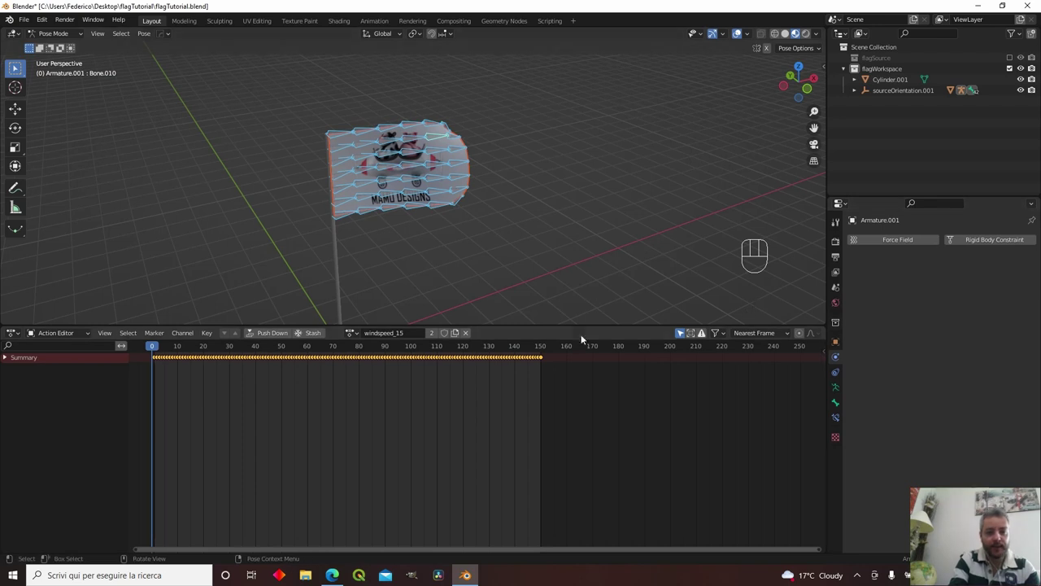
click(274, 333)
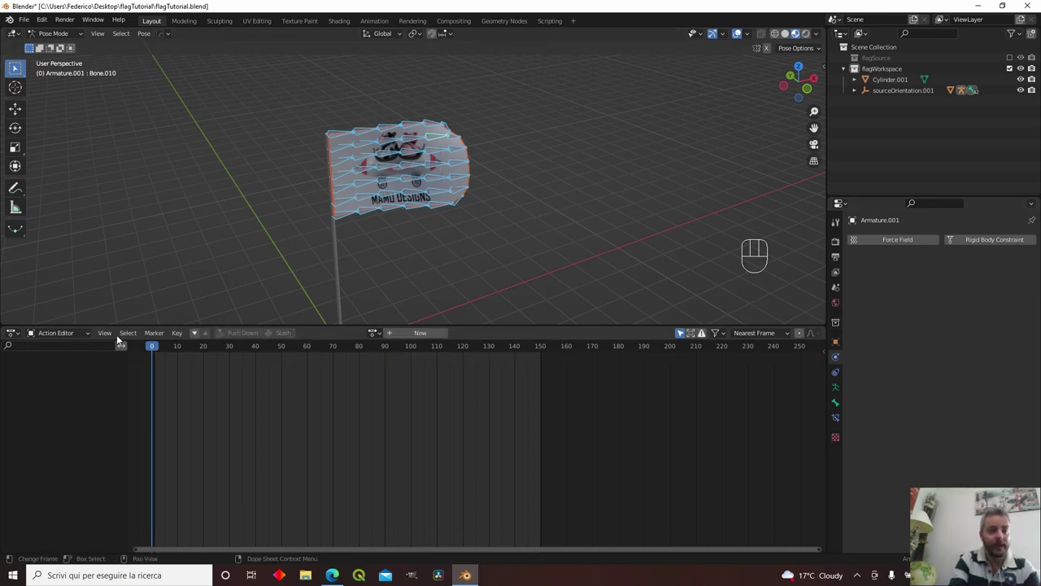
Push windspeed_15 down into an NLA strip running to frame 150.
drag(11, 335, 142, 413)
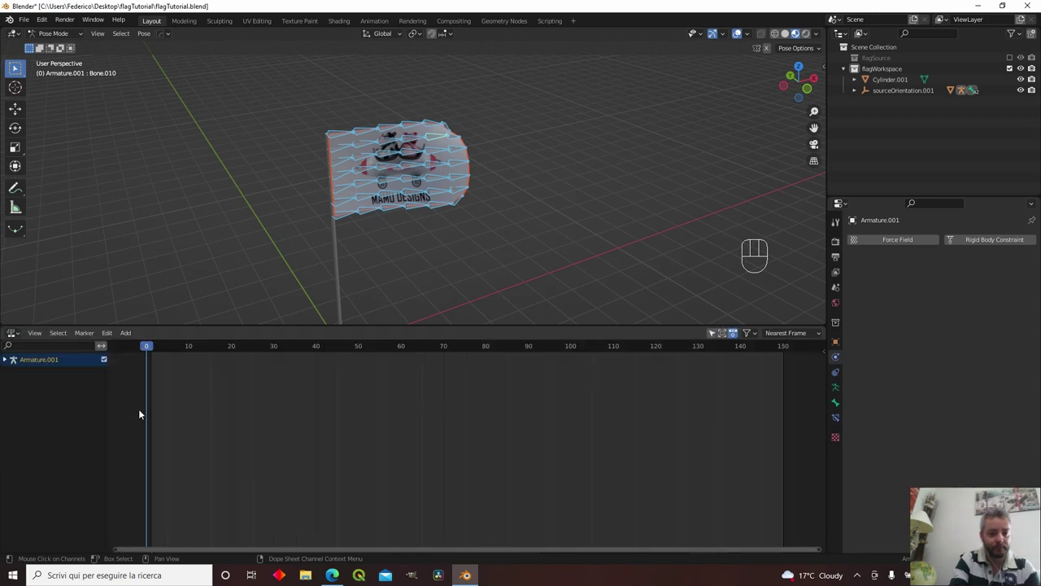
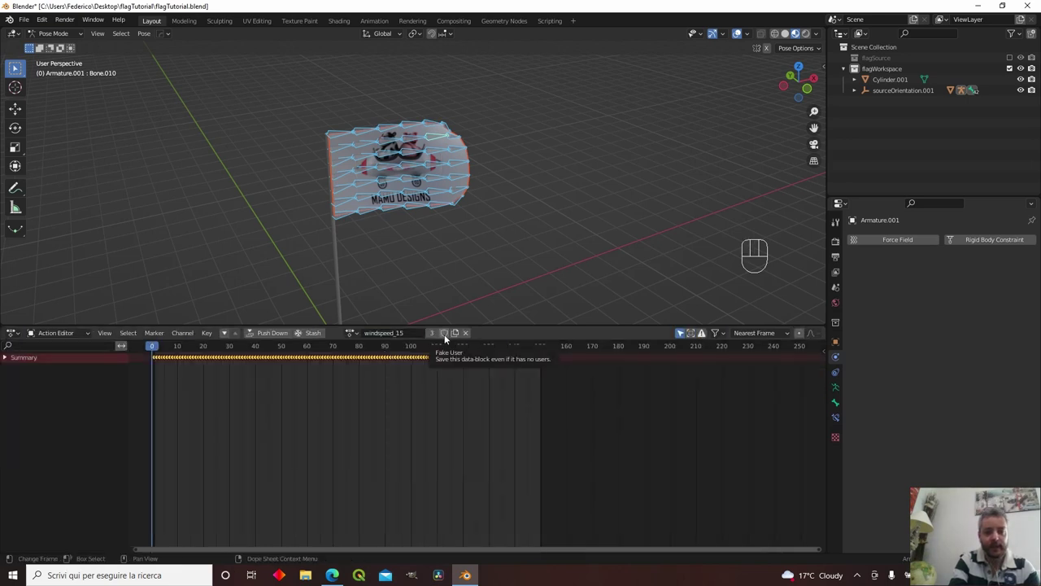
click(447, 338)
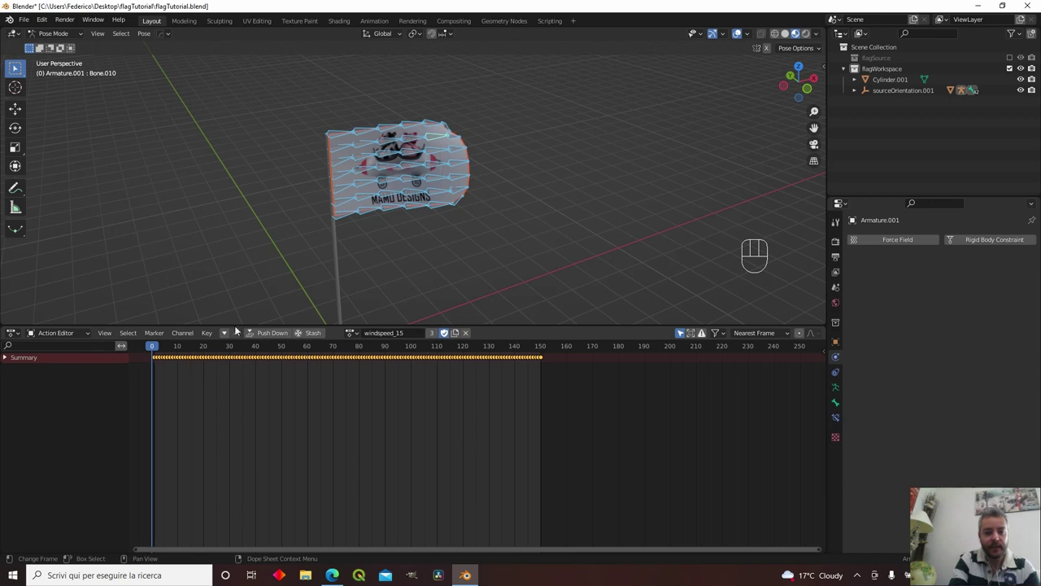
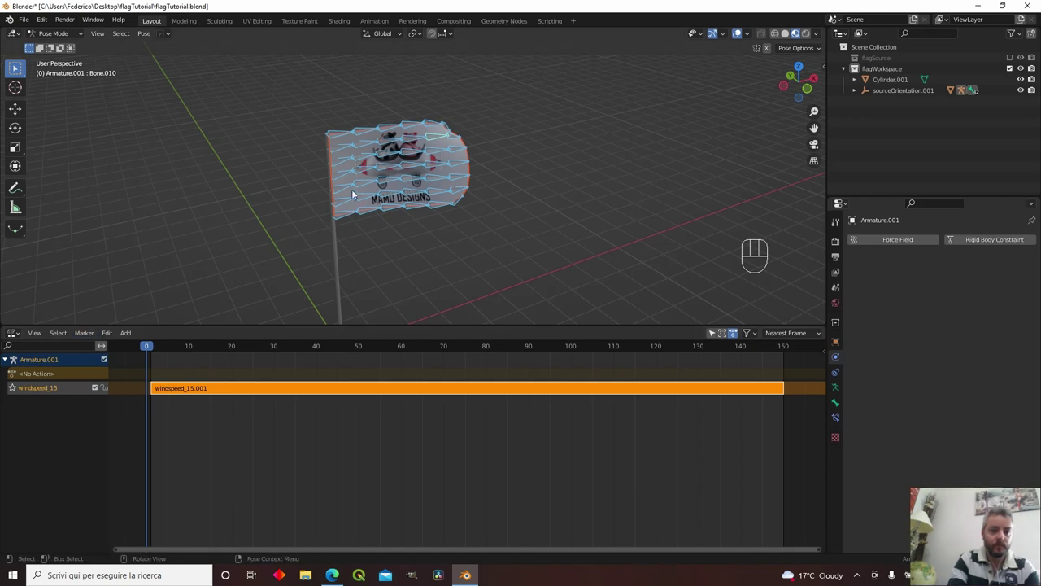
drag(396, 203, 385, 248)
drag(403, 263, 383, 243)
middle_click(404, 276)
In Object Mode, key sourceOrientation.001's rotation at frame 0 and scrub toward frame 359.
click(385, 268)
click(379, 271)
click(369, 271)
click(61, 38)
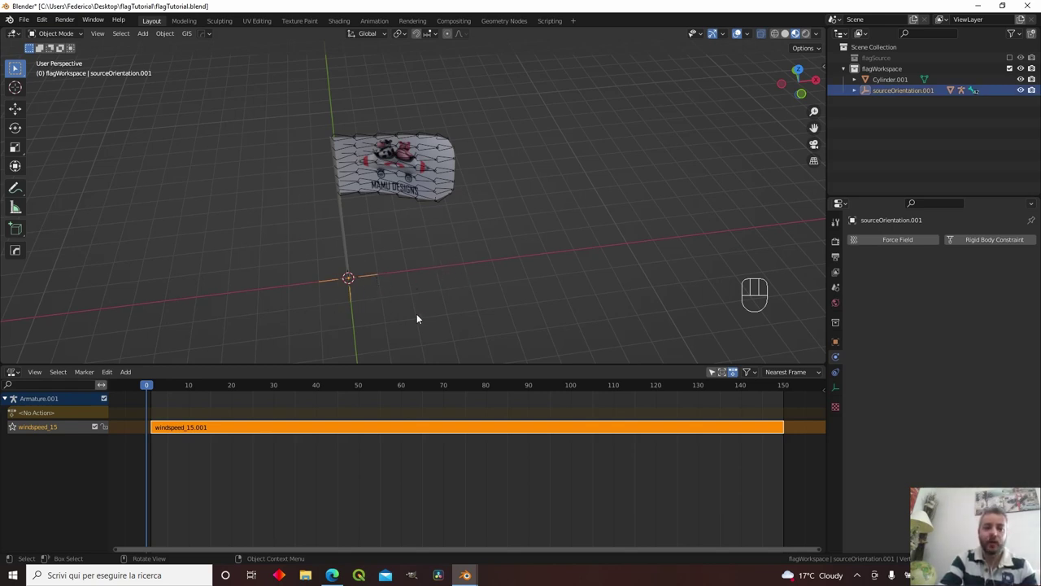
key(n)
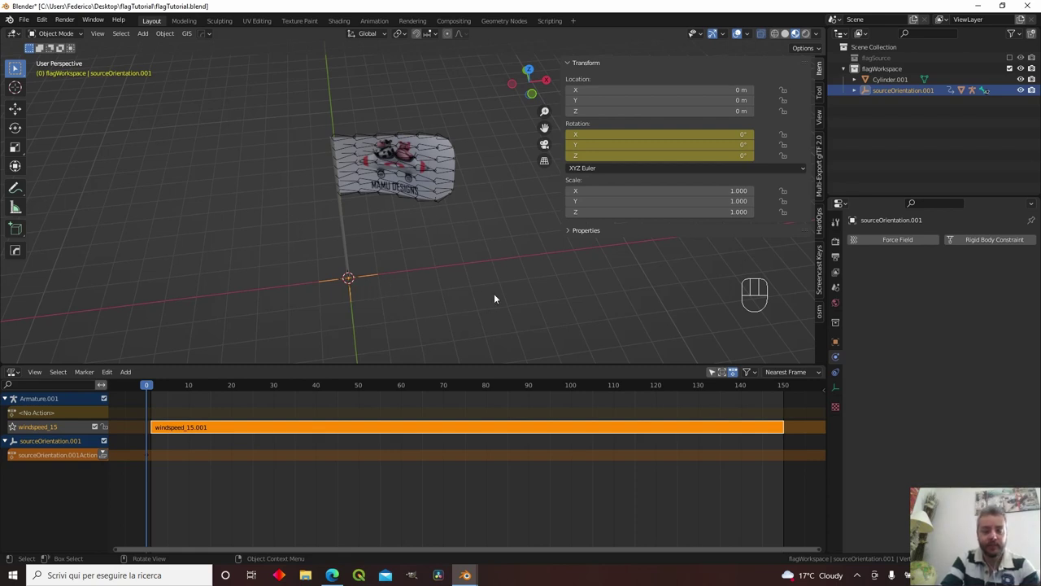
drag(154, 389, 633, 434)
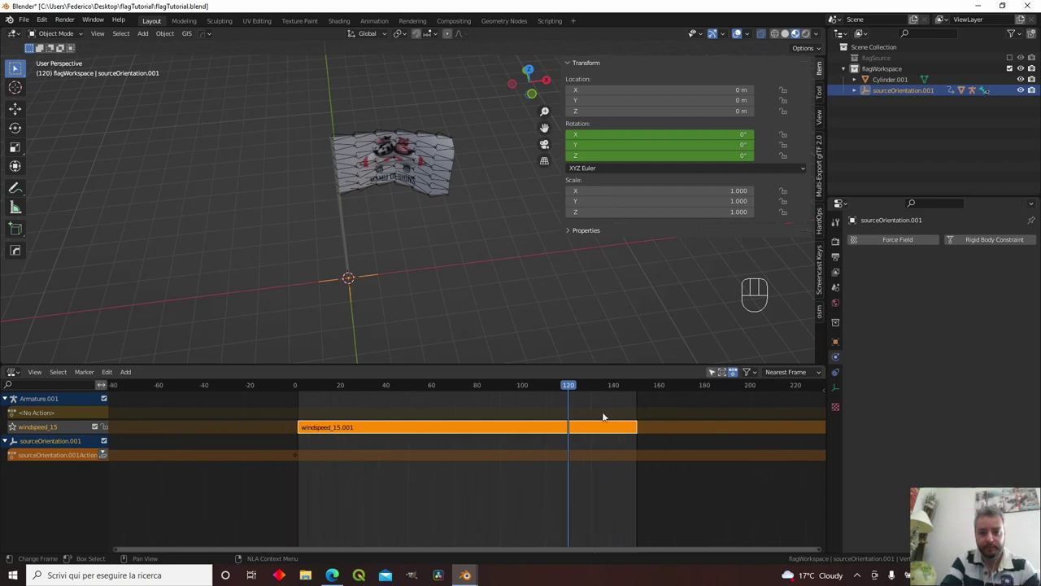
drag(579, 388, 702, 419)
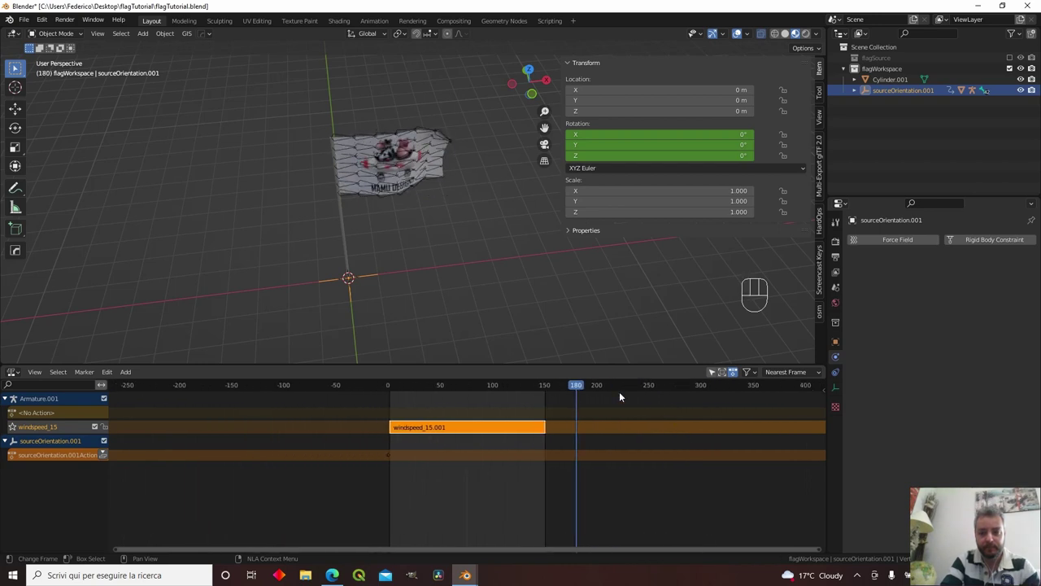
At frame 359 rotate sourceOrientation.001 by -359 around Z, key it, and rewind to frame 0.
drag(580, 391, 765, 394)
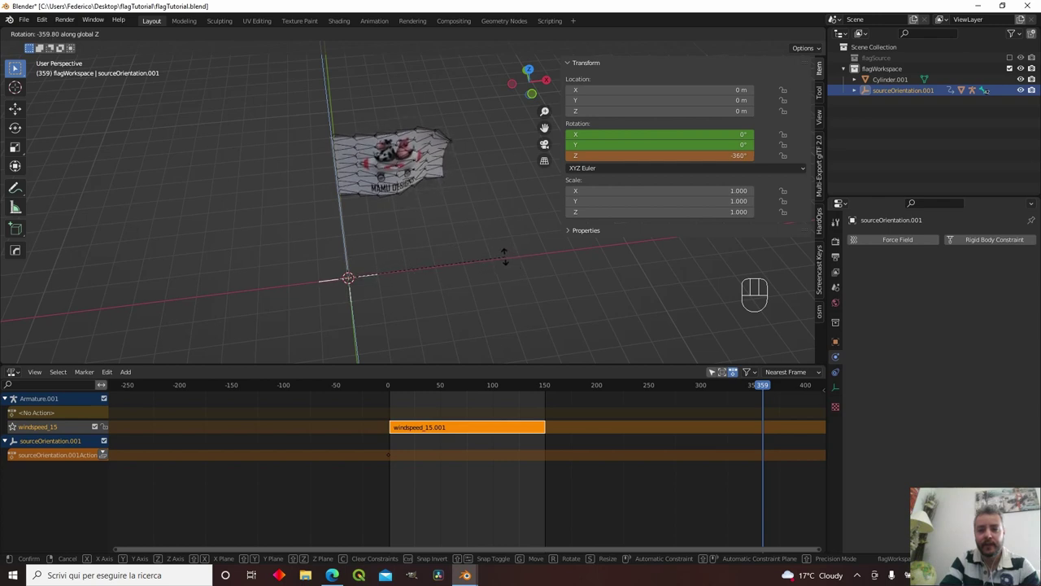
click(506, 259)
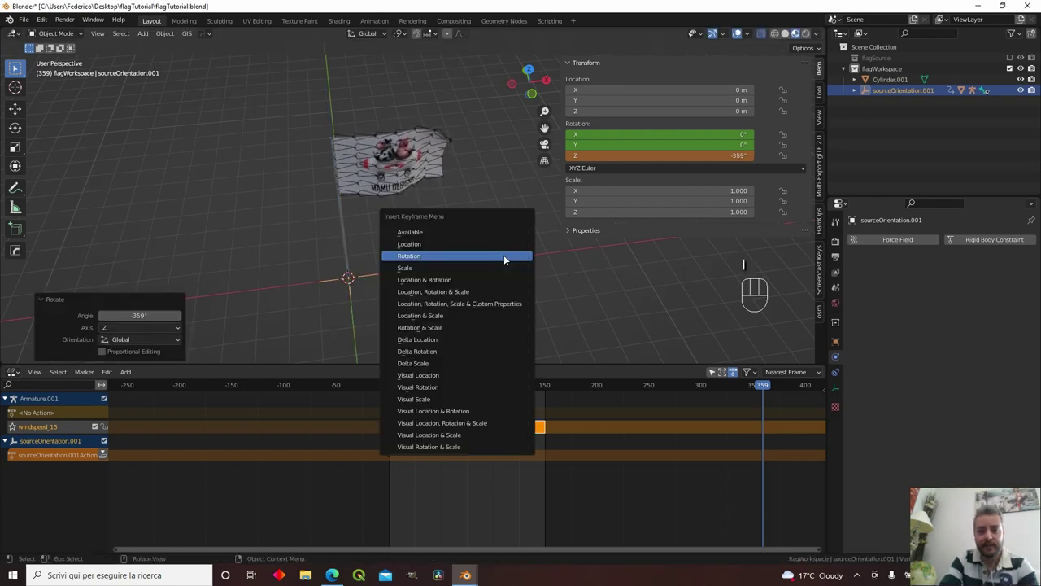
drag(763, 389, 356, 436)
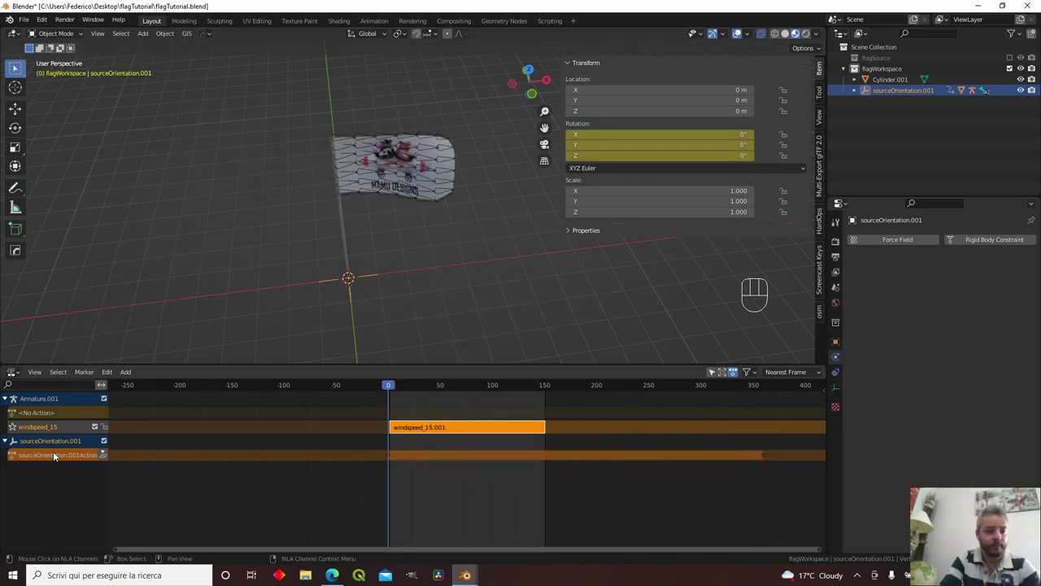
Show sourceOrientation.001Action in the Action Editor, browse interpolation options and zoom out.
drag(23, 376, 16, 377)
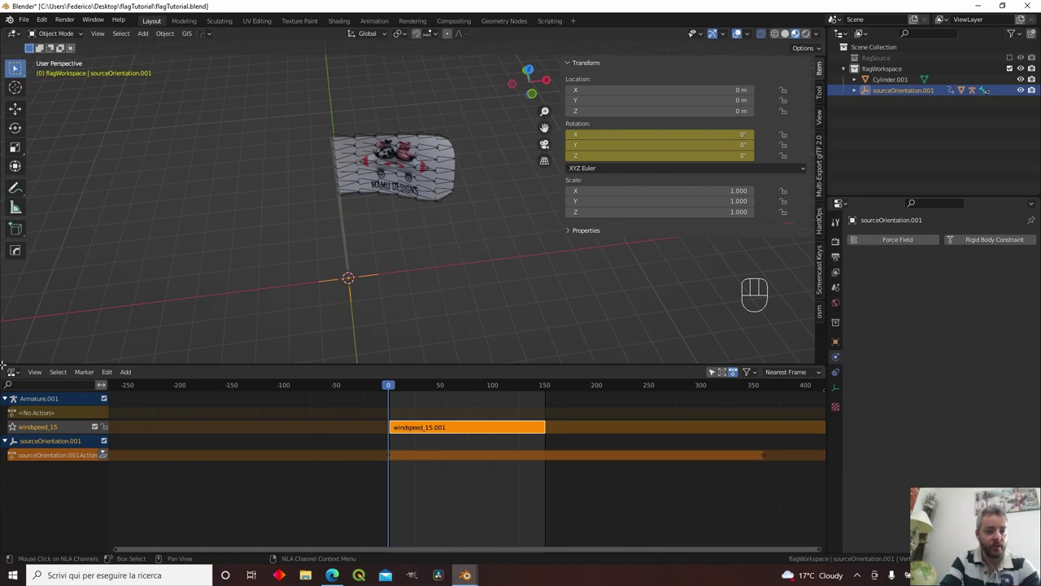
drag(13, 372, 147, 405)
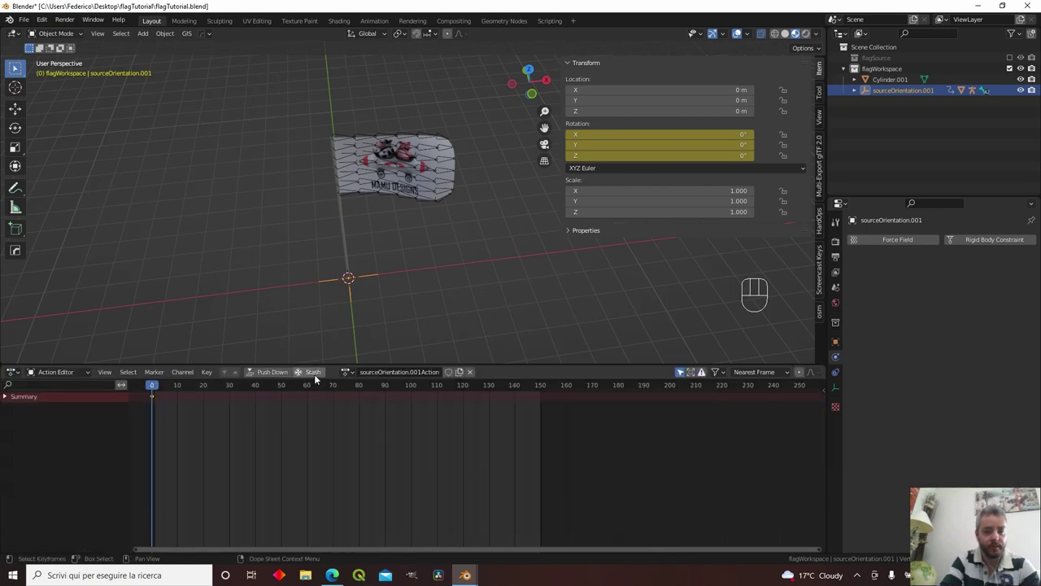
click(371, 282)
click(372, 276)
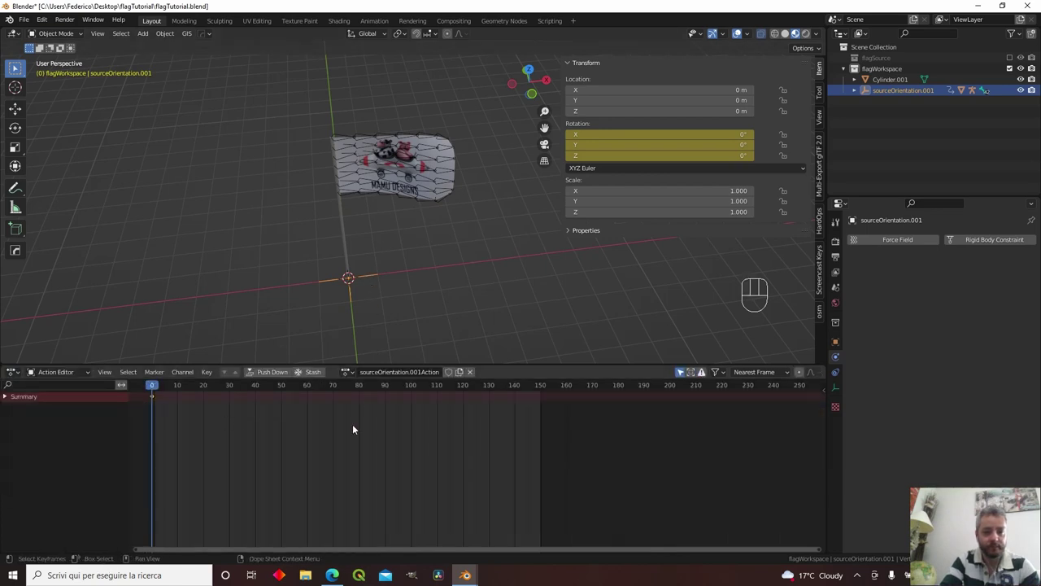
drag(336, 399, 411, 400)
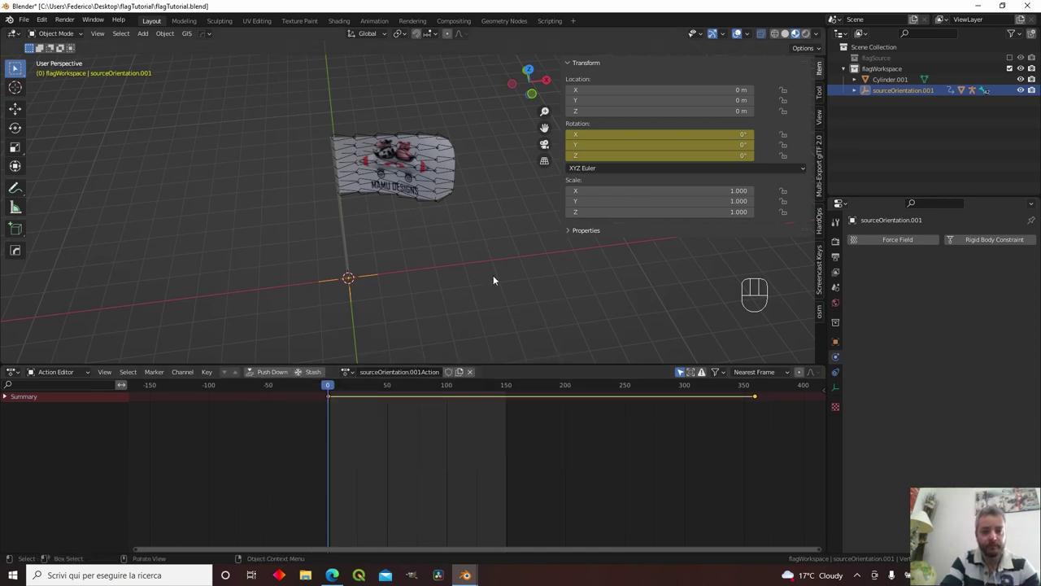
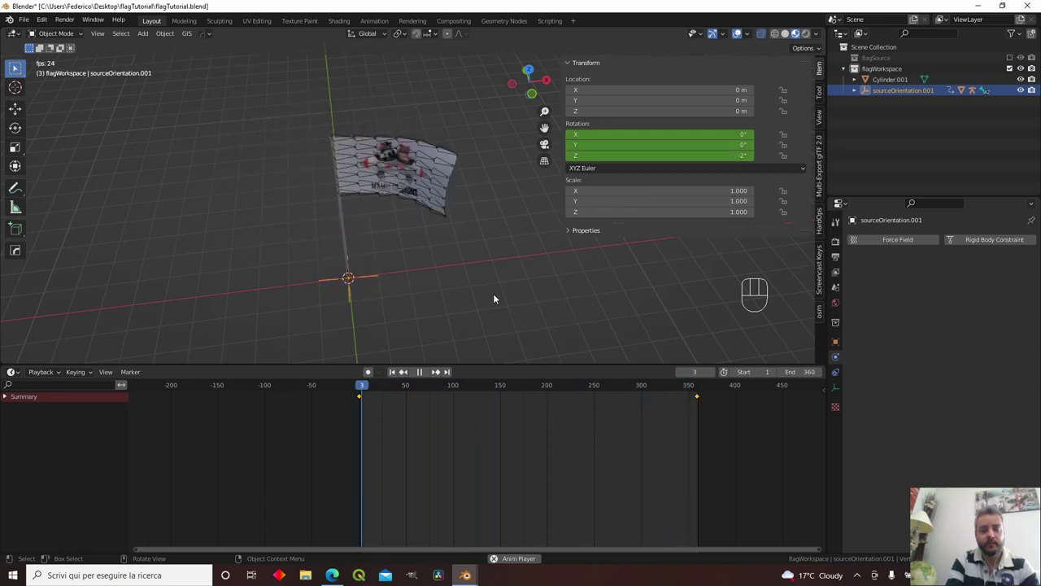
drag(376, 390, 251, 346)
drag(387, 208, 375, 257)
drag(379, 255, 423, 209)
click(425, 208)
click(450, 193)
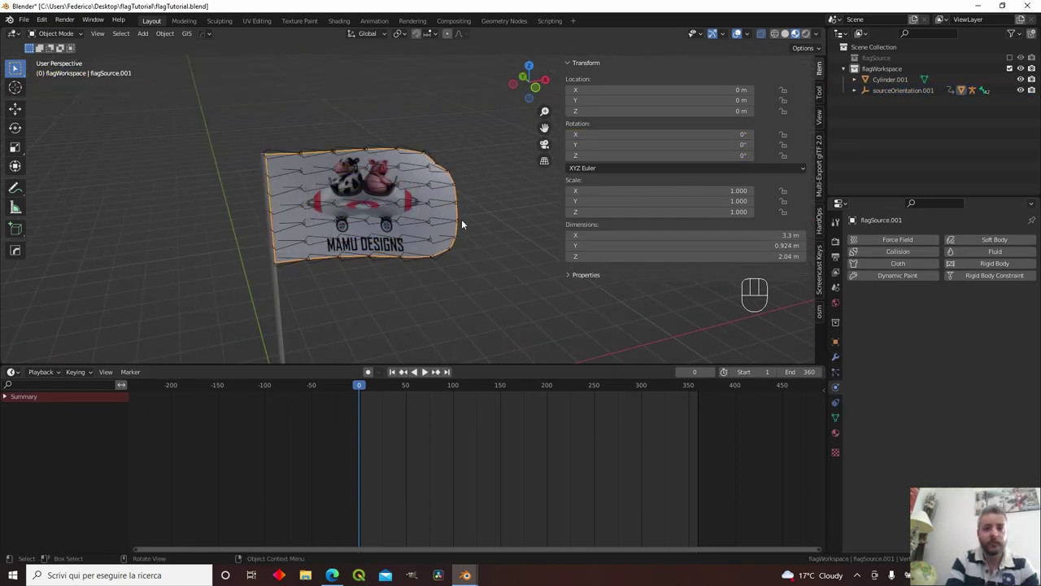
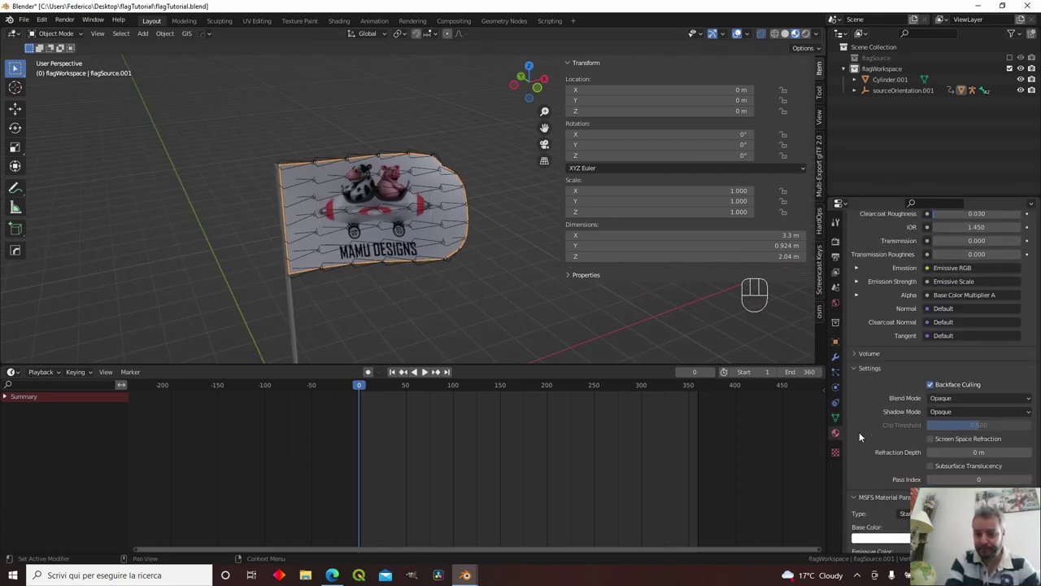
click(867, 396)
drag(420, 247, 415, 251)
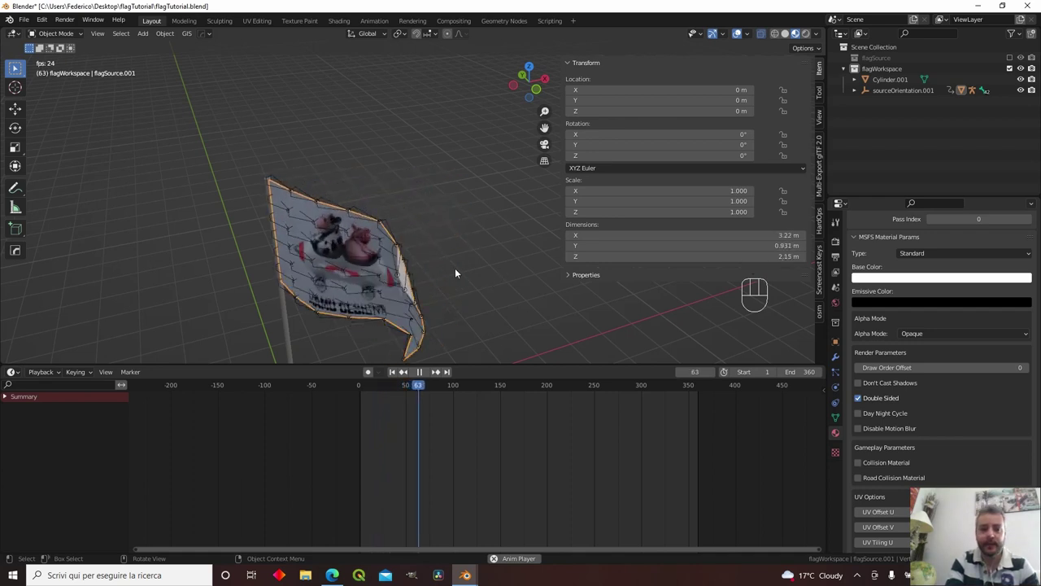
drag(409, 234, 445, 216)
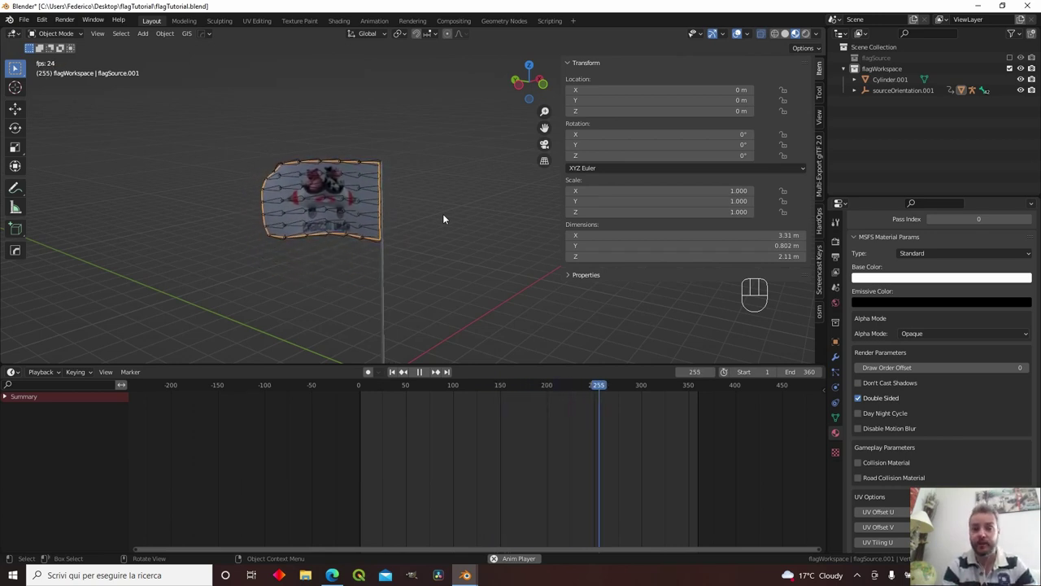
middle_click(343, 216)
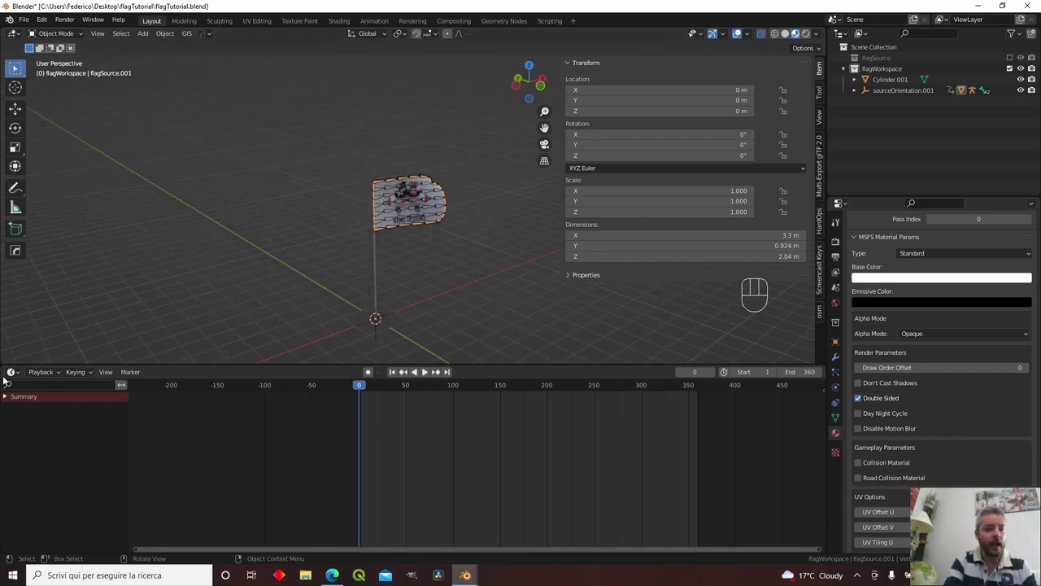
Push sourceOrientation.001Action down as an NLA strip on a track renamed orientation.
drag(15, 376, 148, 405)
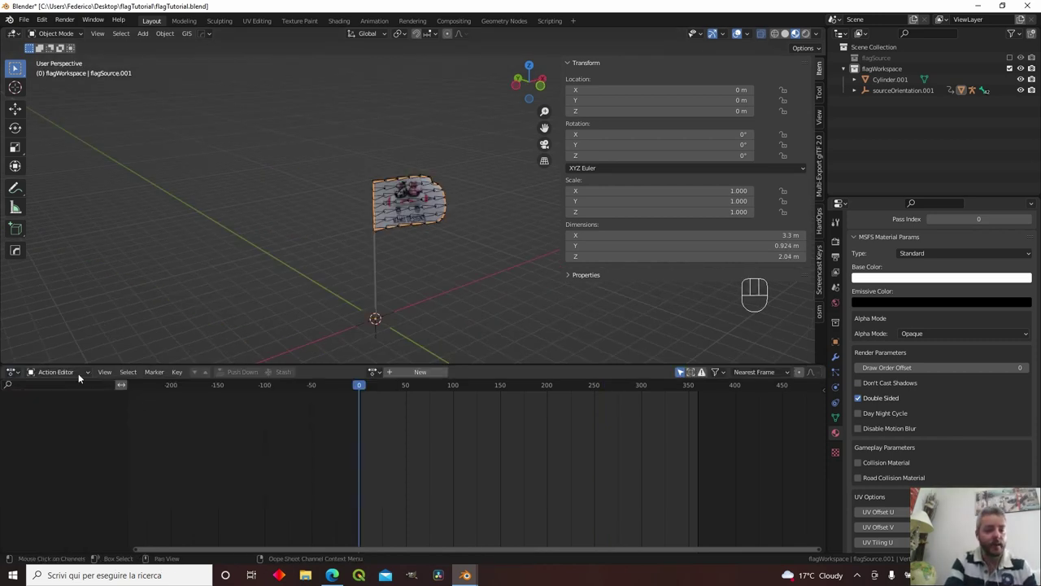
drag(81, 378, 79, 398)
drag(51, 378, 14, 373)
drag(15, 374, 141, 450)
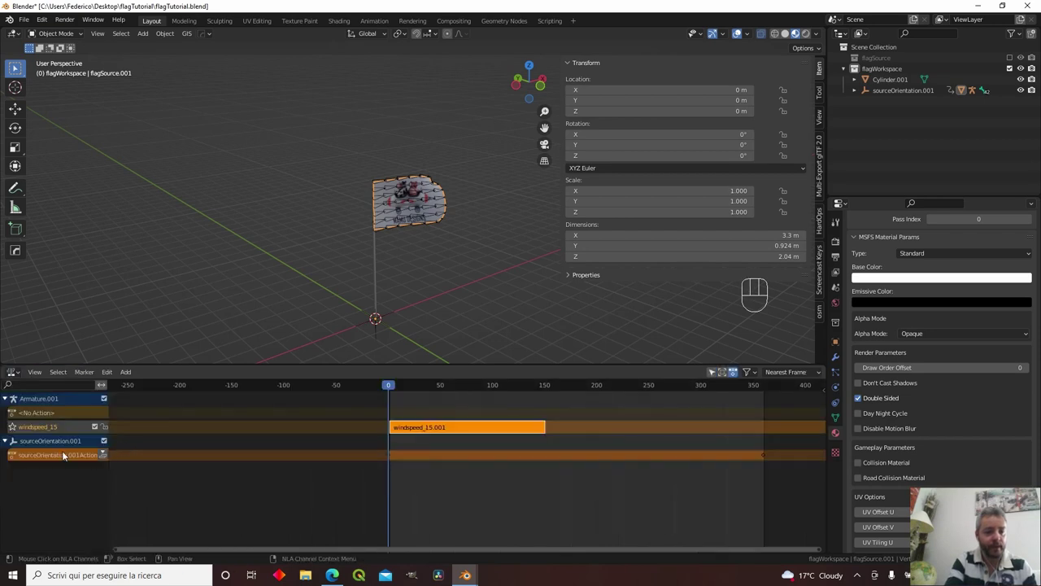
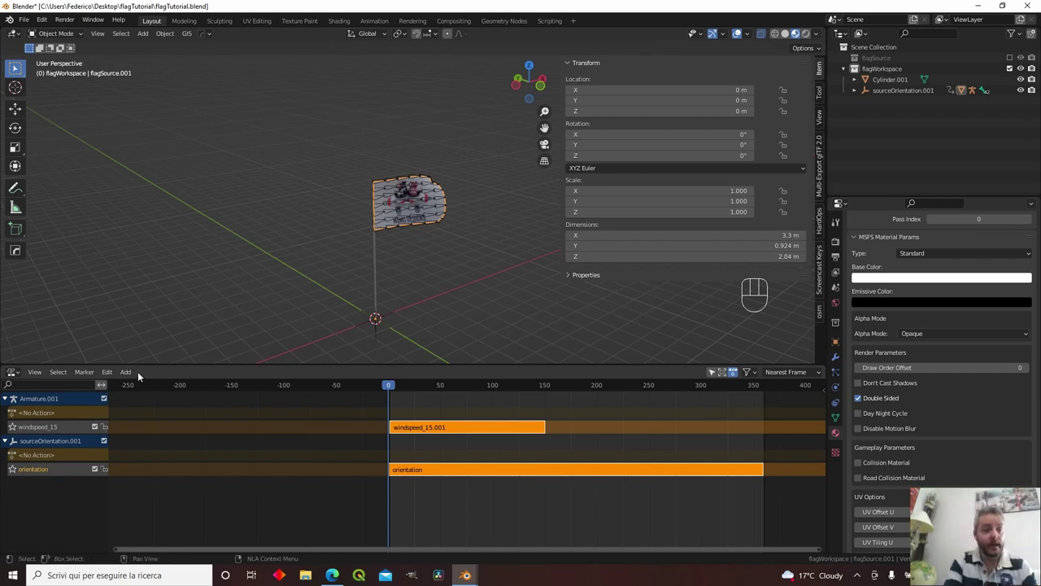
drag(394, 390, 398, 403)
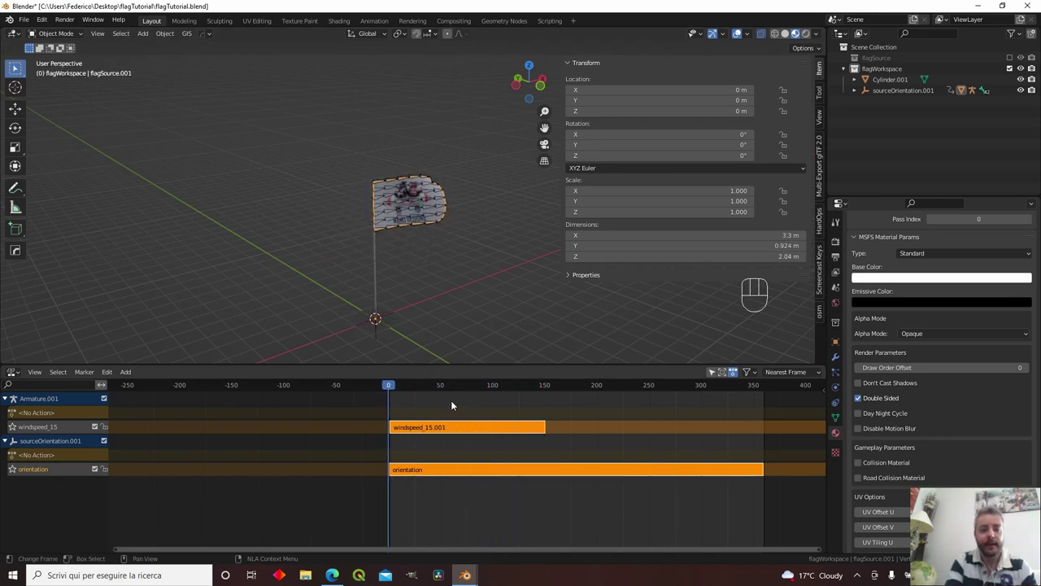
Set the Wind force field Strength to 300.
click(454, 403)
click(452, 423)
click(438, 431)
Exclude flagWorkspace, duplicate flagSource into active flagSource.001 and play the cloth simulation.
click(36, 436)
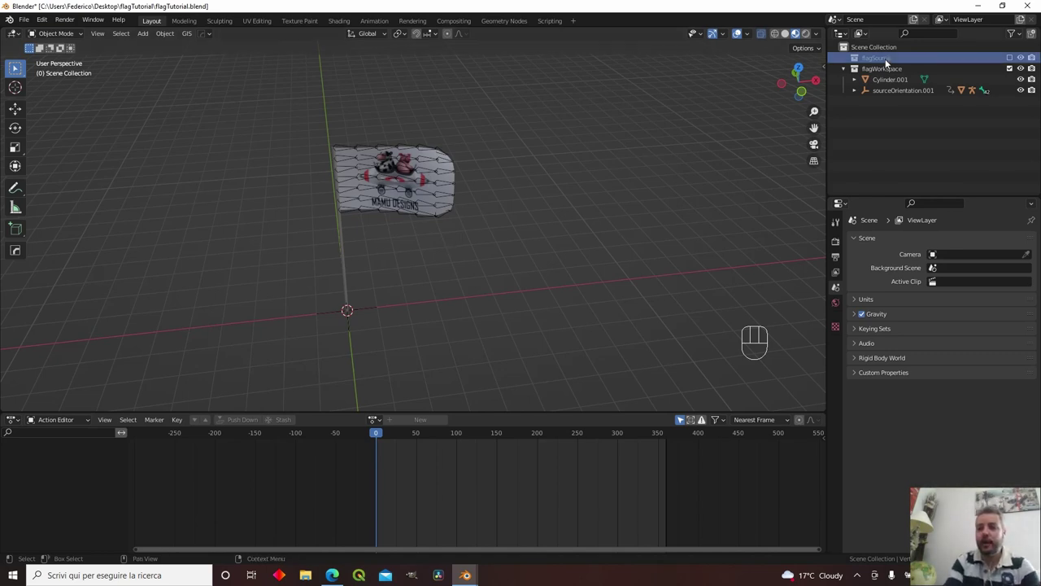
click(1011, 69)
click(1011, 60)
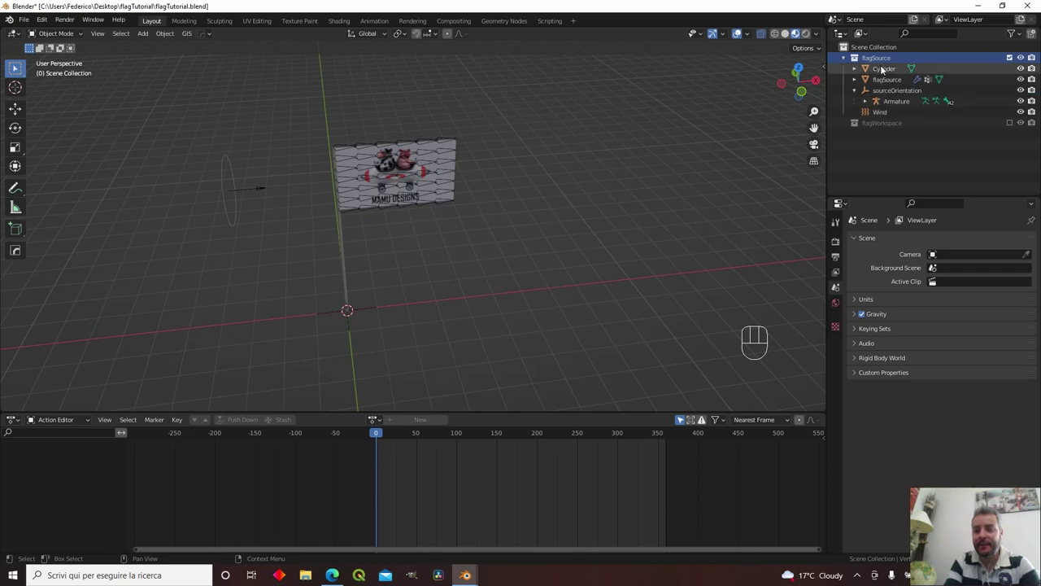
right_click(883, 66)
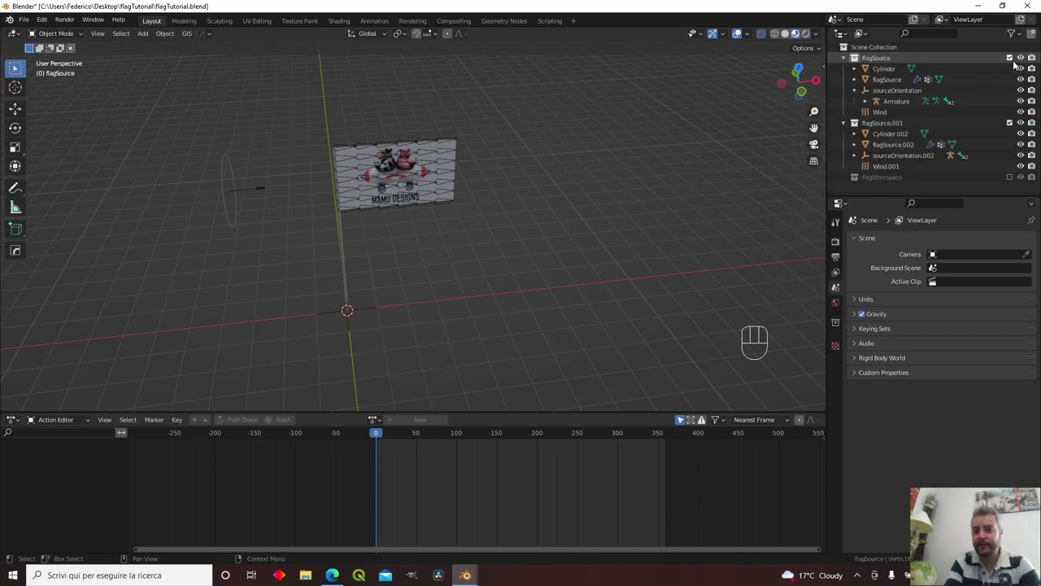
click(1014, 63)
drag(901, 74, 523, 223)
key(space)
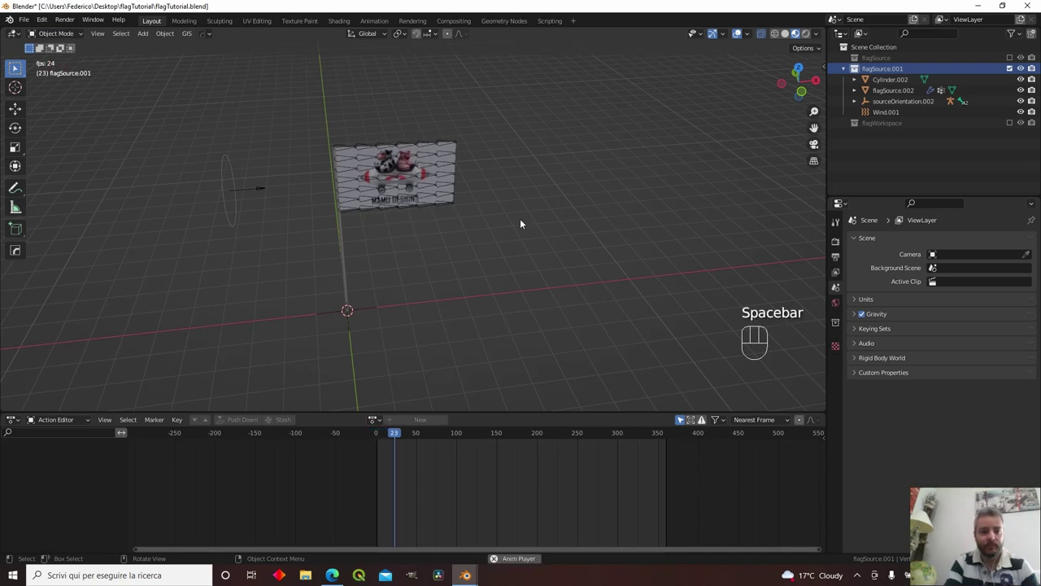
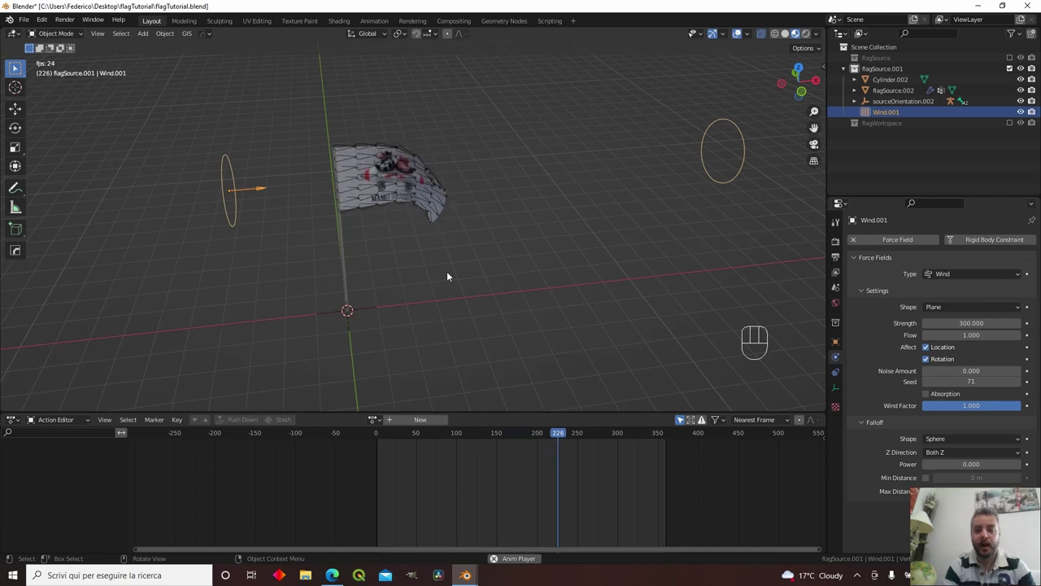
View the flag from the front and step through its simulated frames in flagSource.001.
key(space)
drag(78, 36, 68, 71)
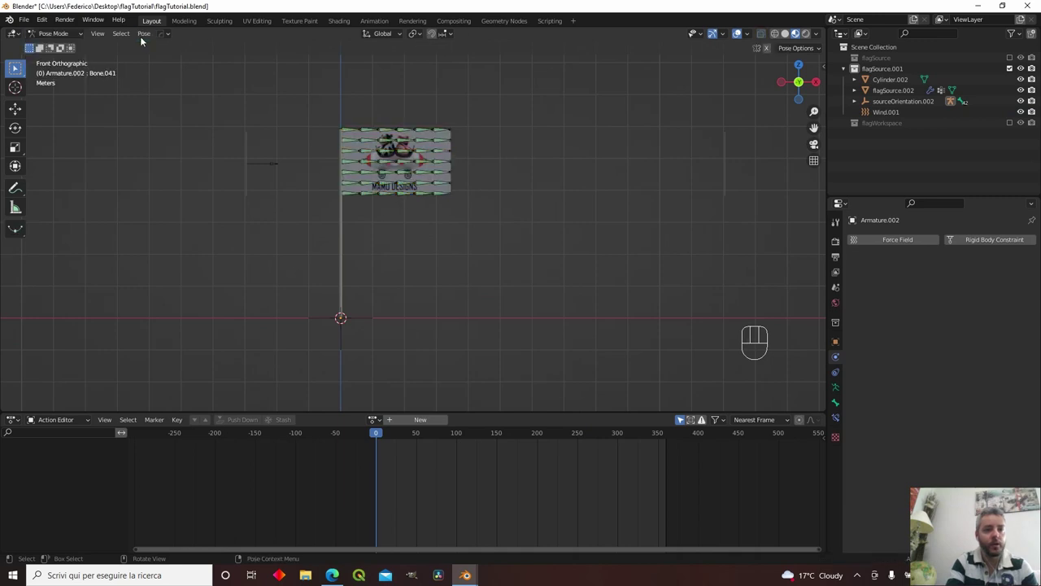
drag(144, 34, 515, 34)
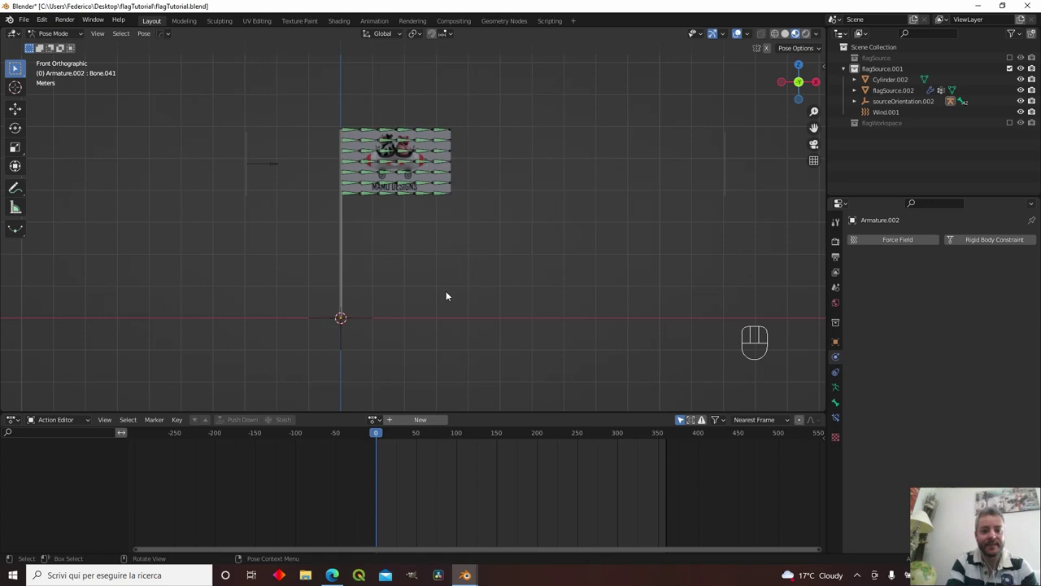
key(space)
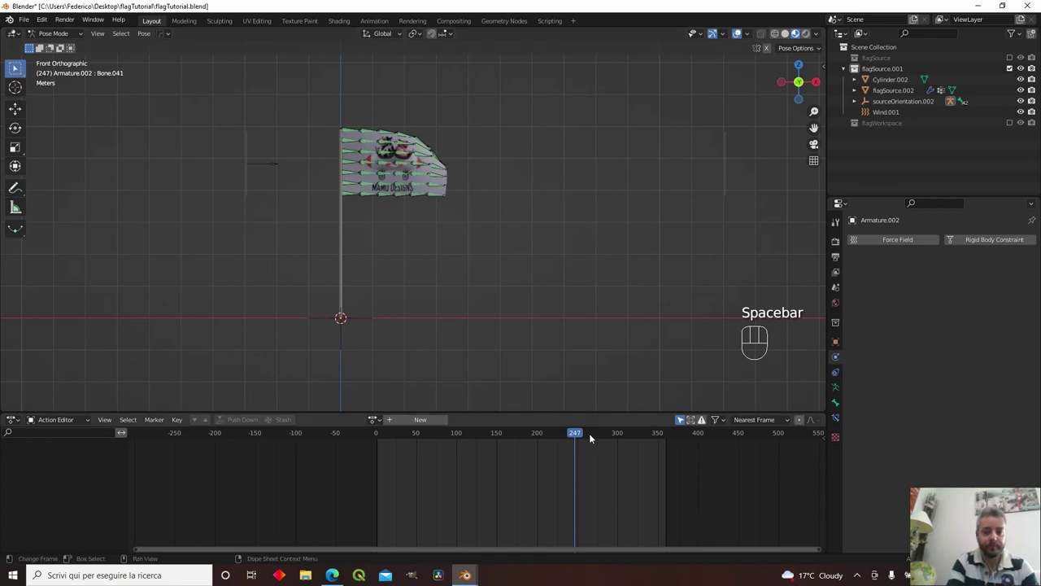
click(567, 439)
drag(146, 39, 307, 316)
click(585, 251)
key(space)
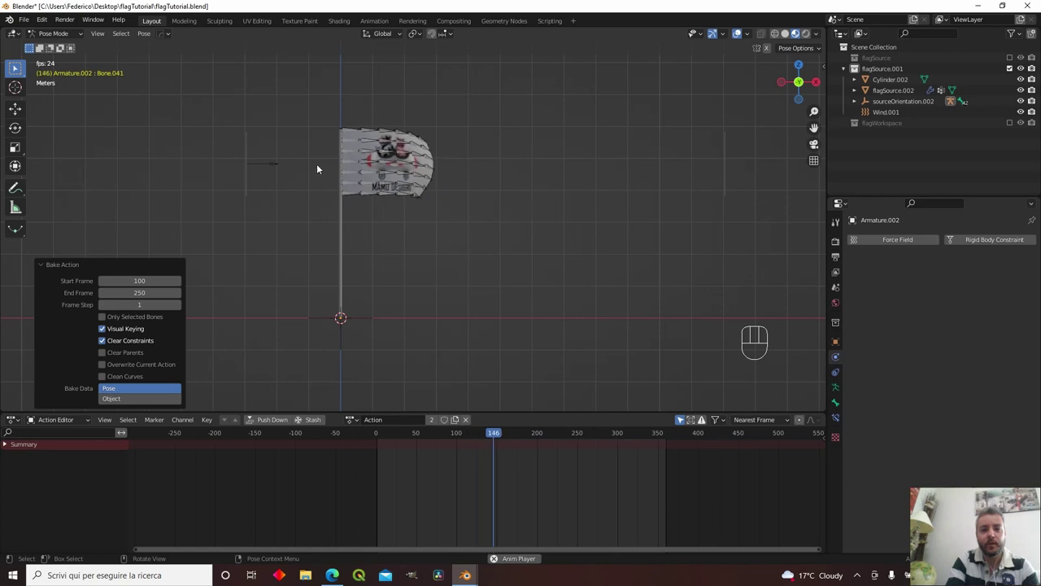
key(space)
Bake Armature.002's pose to frames 100–250 with Visual Keying and Clear Constraints.
drag(257, 148, 835, 376)
drag(892, 94, 837, 403)
click(835, 406)
click(837, 391)
click(855, 270)
key(space)
key(a)
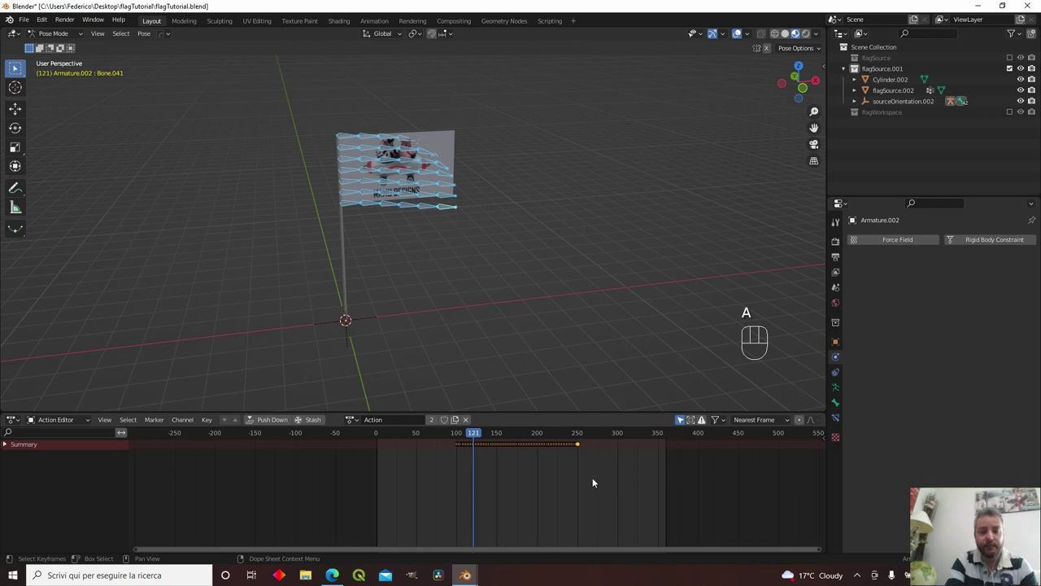
Name the baked action windspeed_10 and give it a fake user.
drag(604, 479, 502, 459)
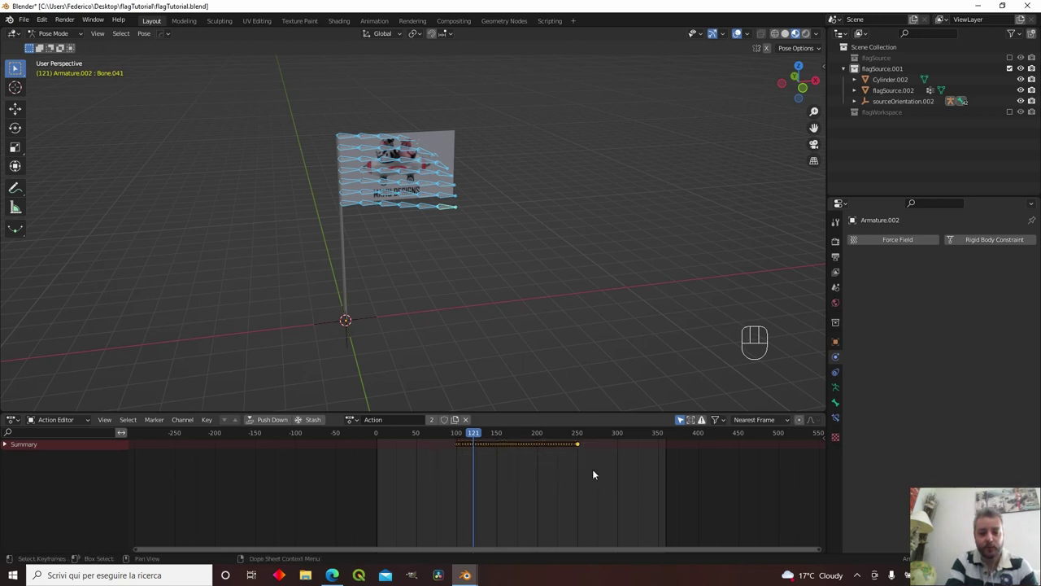
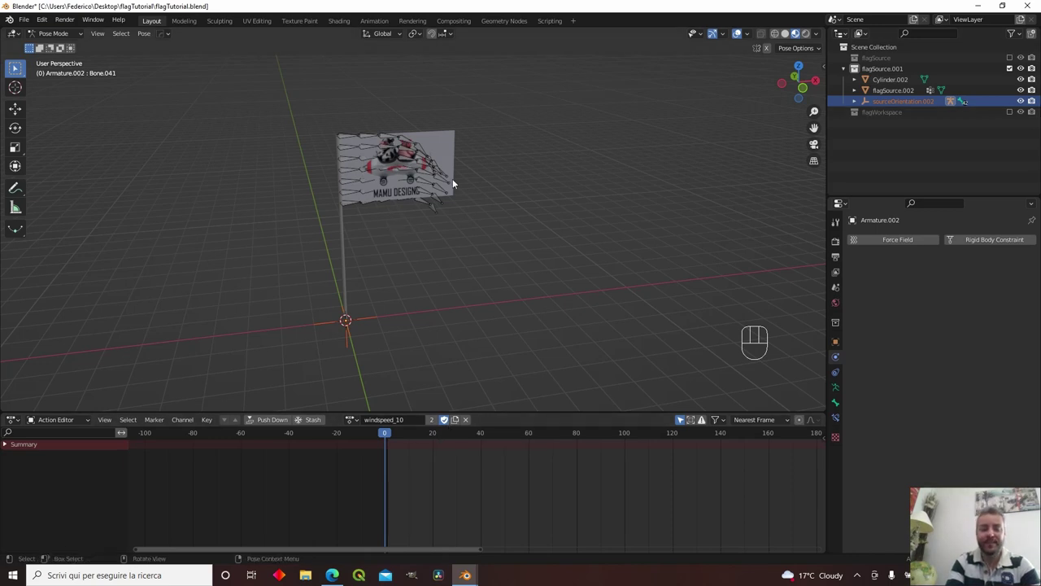
Push windspeed_10 onto Armature.001 as an NLA track beside windspeed_15.
click(405, 151)
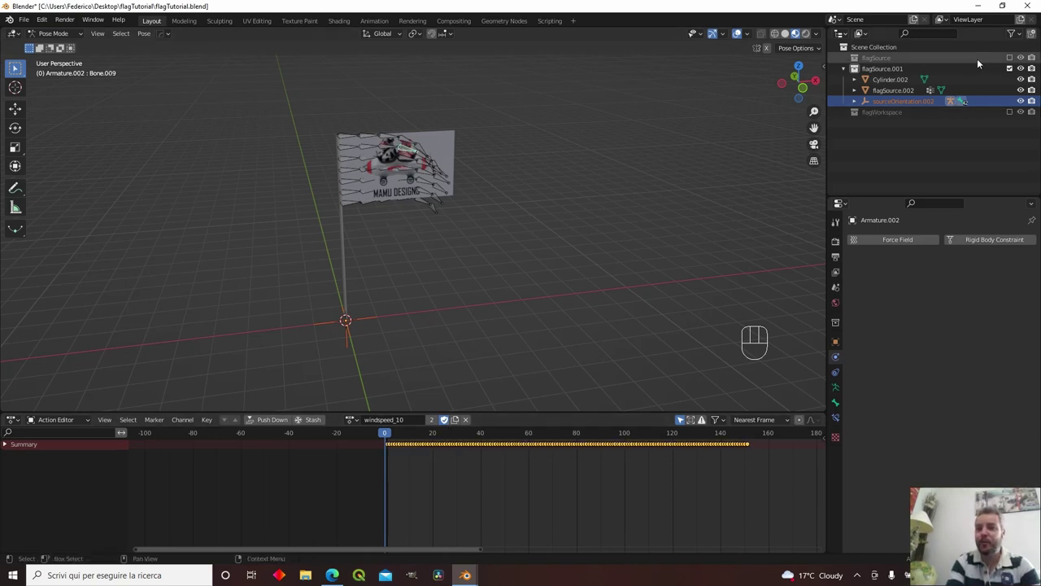
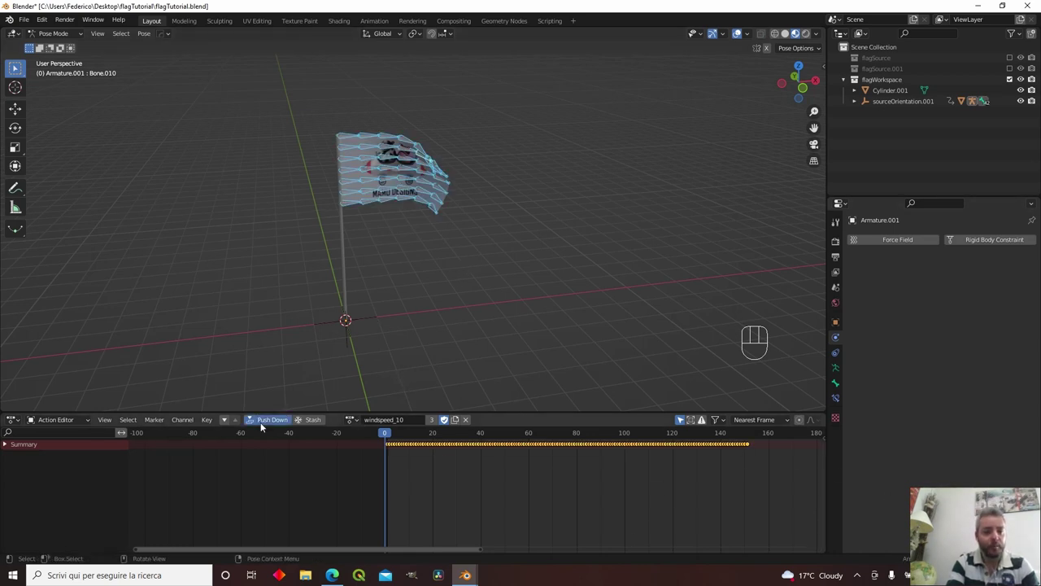
drag(21, 423, 145, 452)
drag(53, 420, 11, 420)
click(14, 419)
click(22, 428)
drag(21, 422, 166, 498)
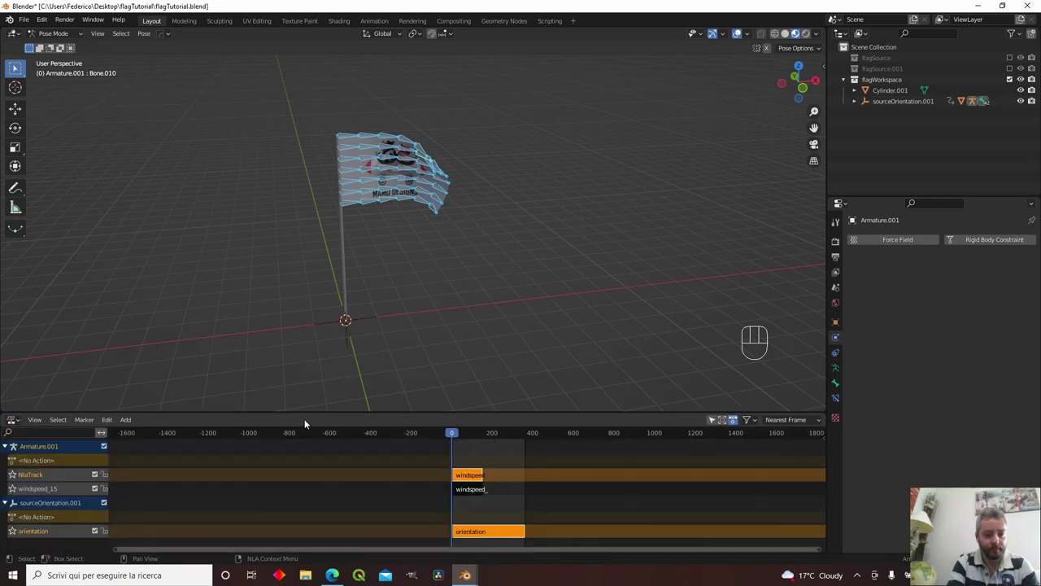
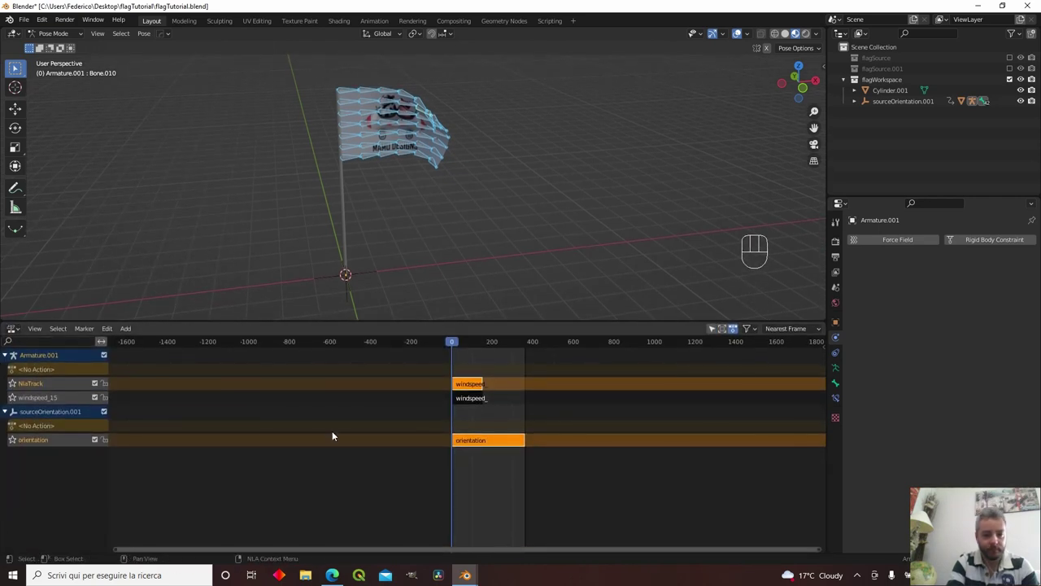
drag(53, 382, 529, 249)
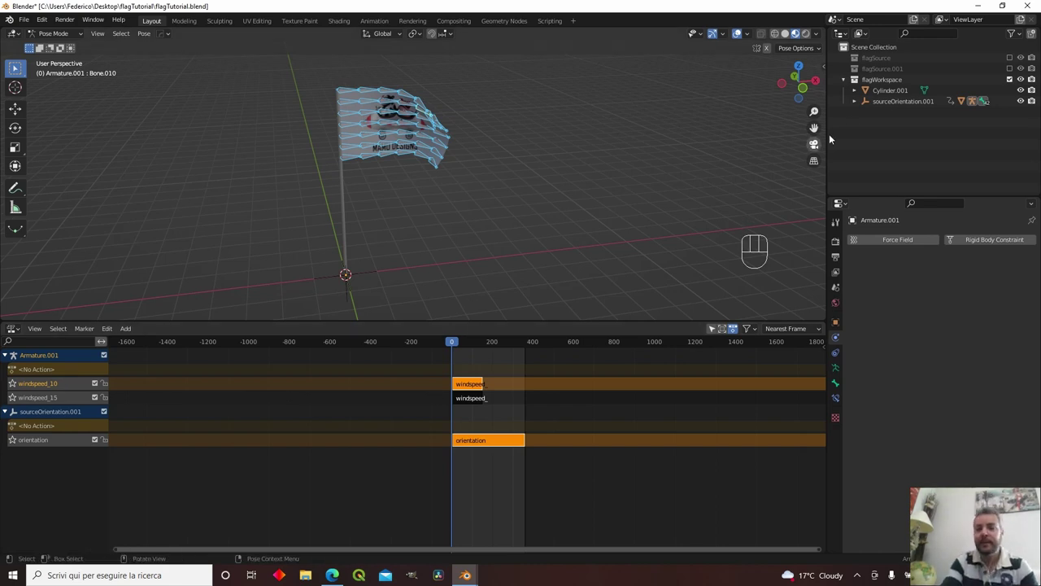
Show flagWorkspace again and duplicate flagSource into a visible flagSource.001.
click(925, 72)
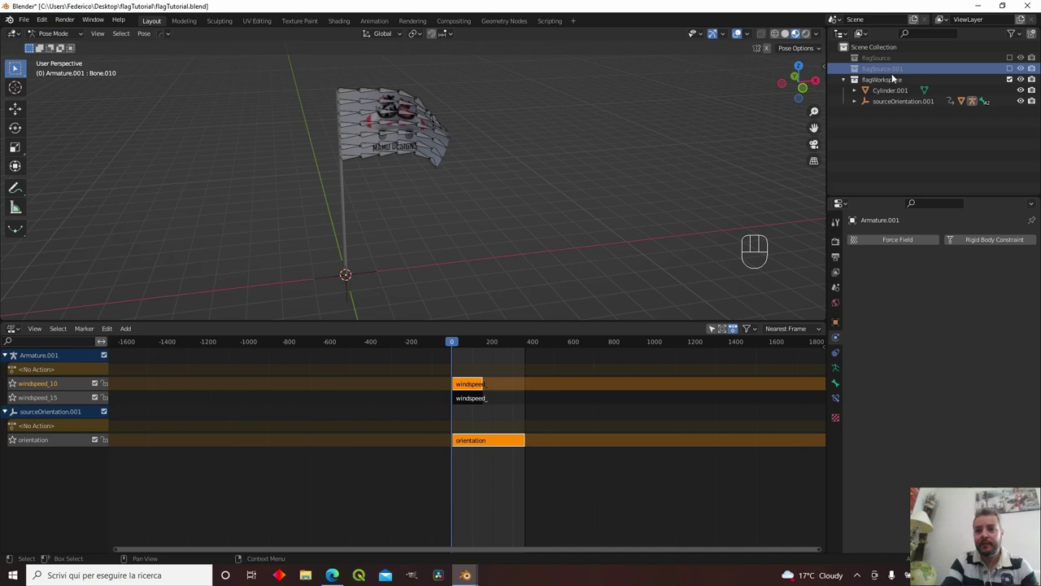
drag(894, 72, 859, 118)
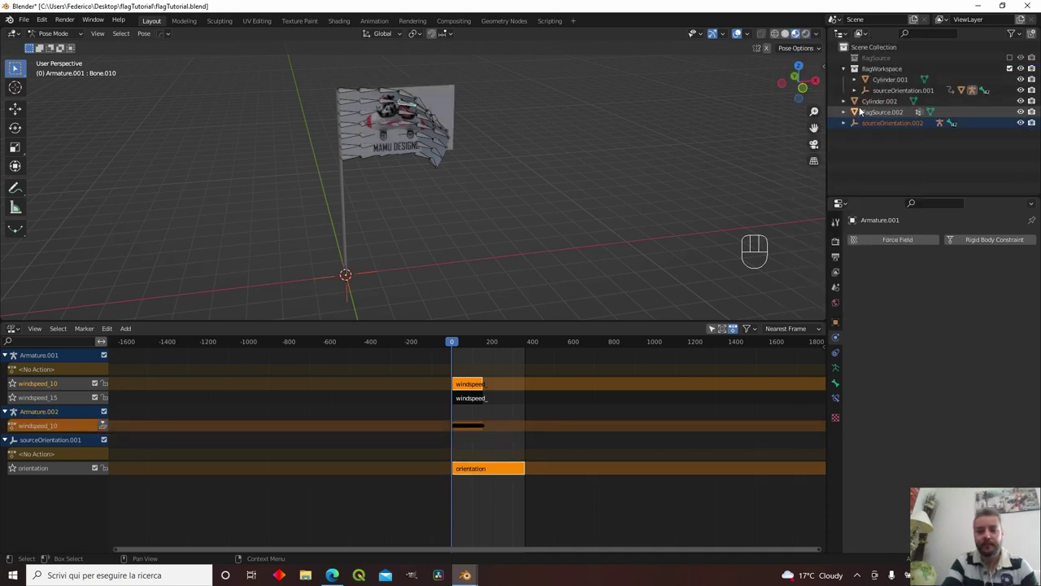
drag(885, 81, 875, 110)
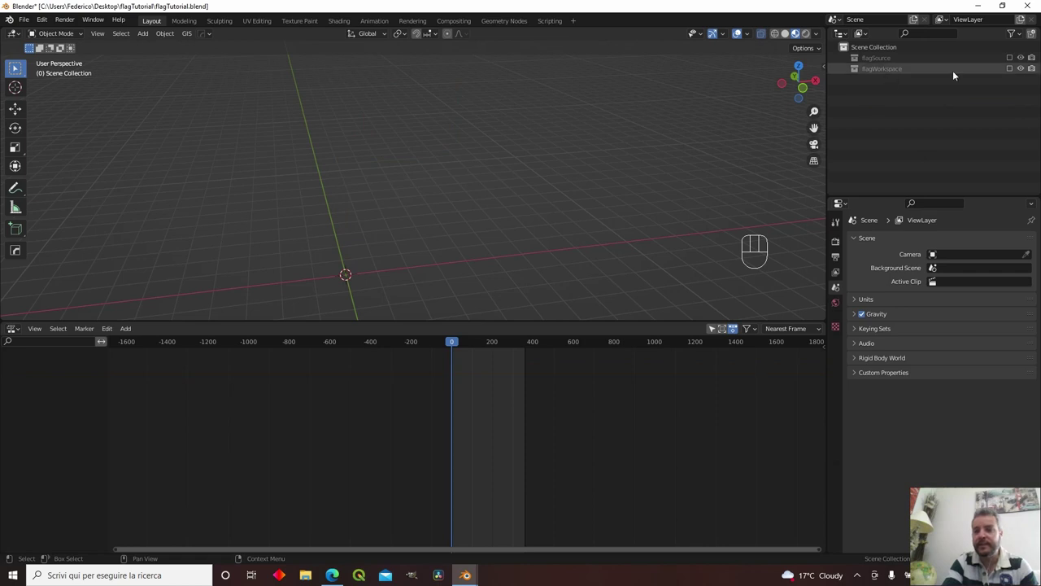
click(1011, 72)
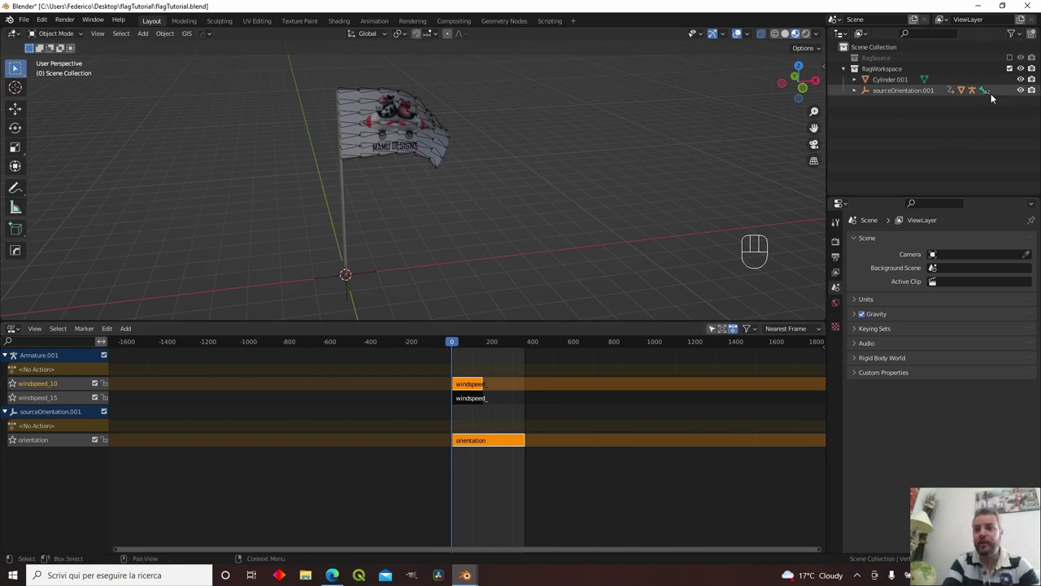
click(1014, 72)
click(1013, 63)
click(906, 61)
right_click(906, 61)
click(1010, 60)
click(882, 70)
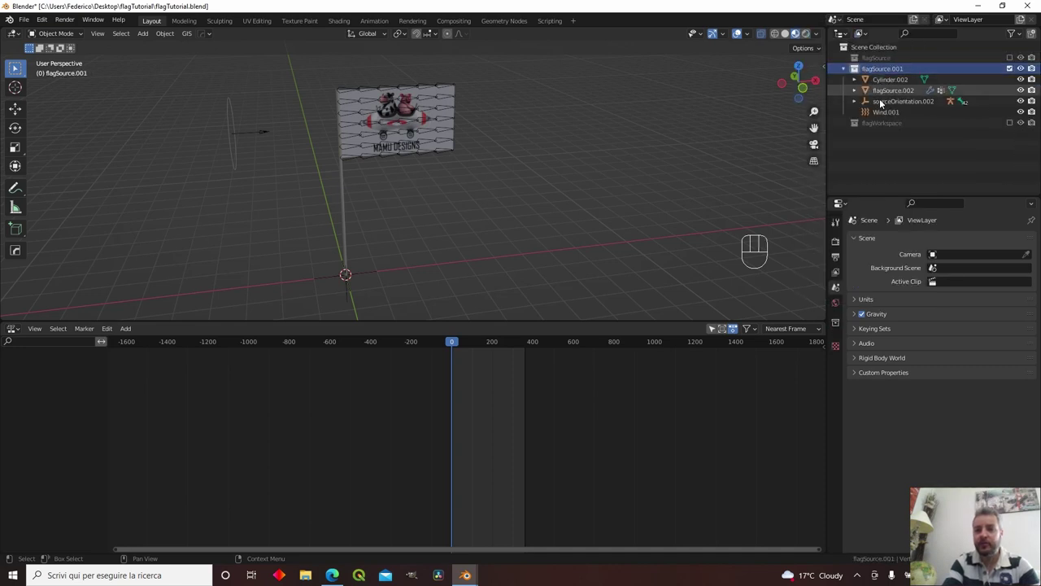
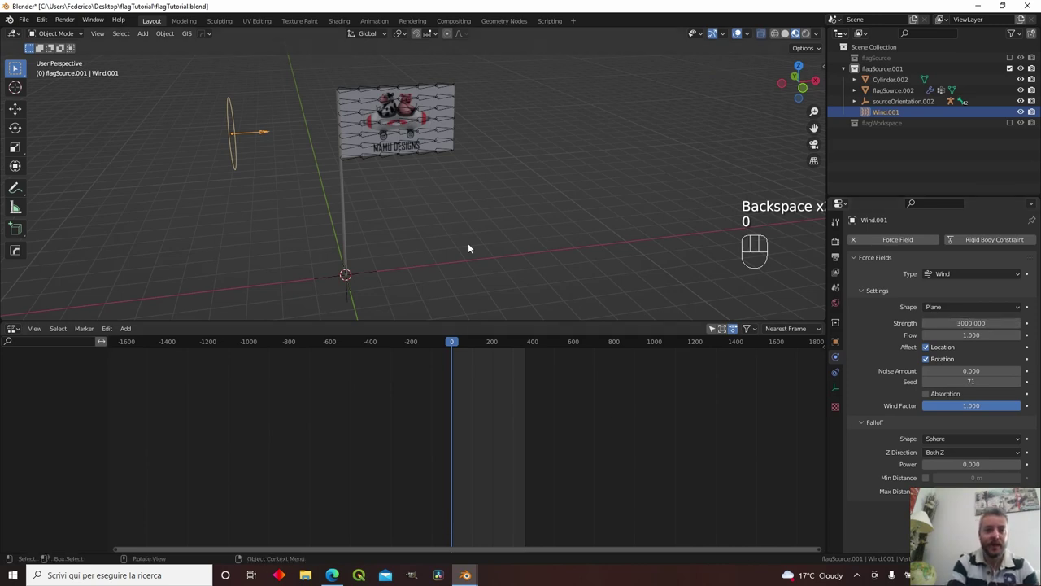
Run the cloth simulation under Wind.001 at strength 3000 through frame 250 and select the flag mesh.
key(space)
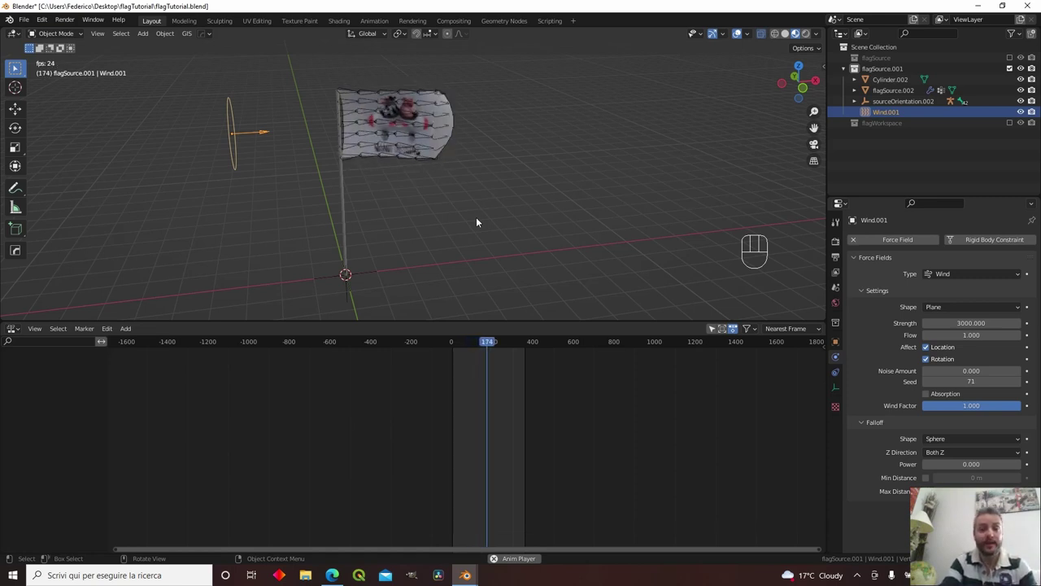
key(space)
click(493, 349)
drag(495, 153, 503, 161)
key(space)
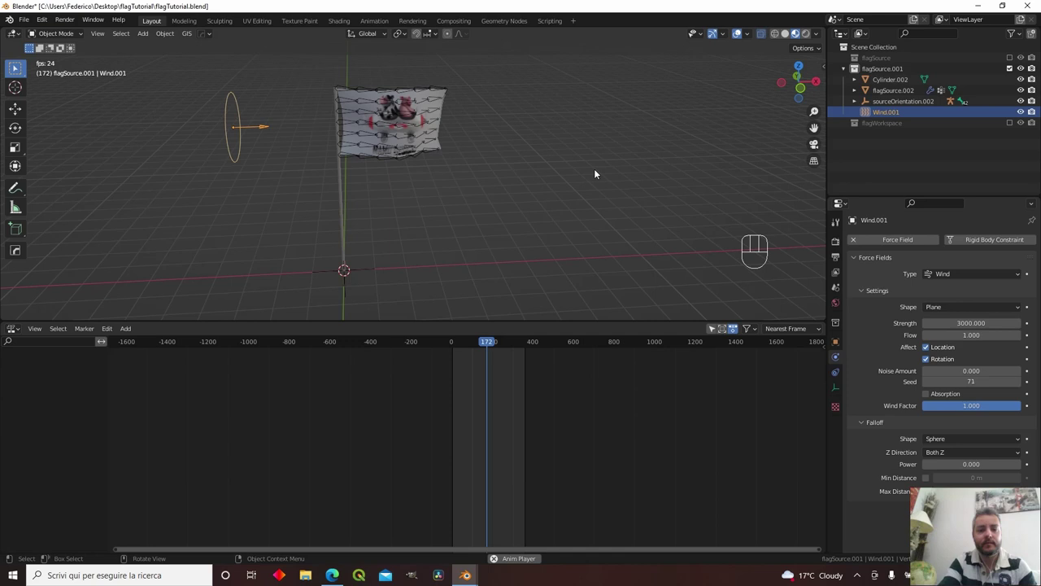
key(space)
drag(496, 346, 467, 353)
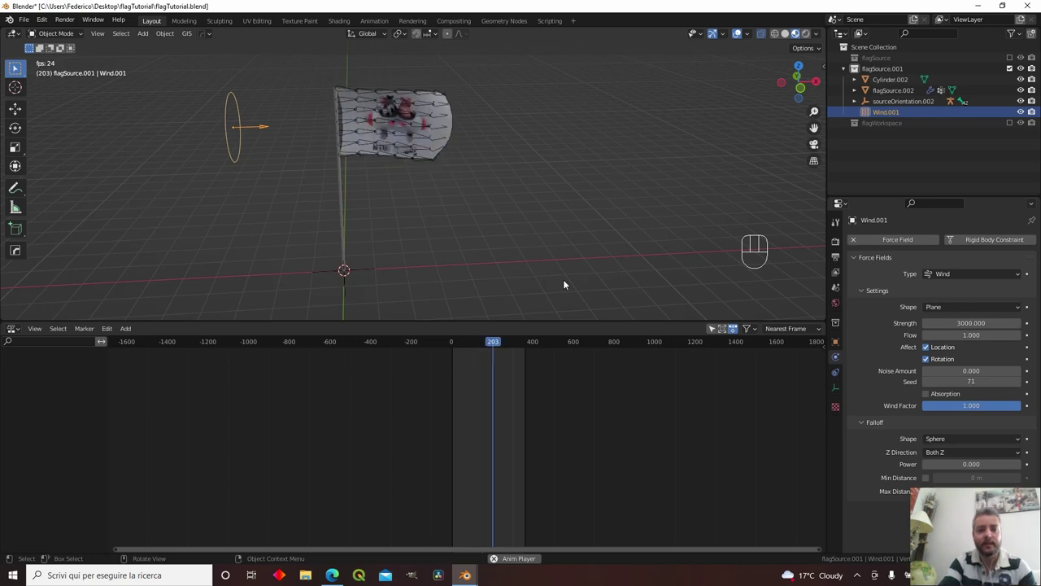
key(space)
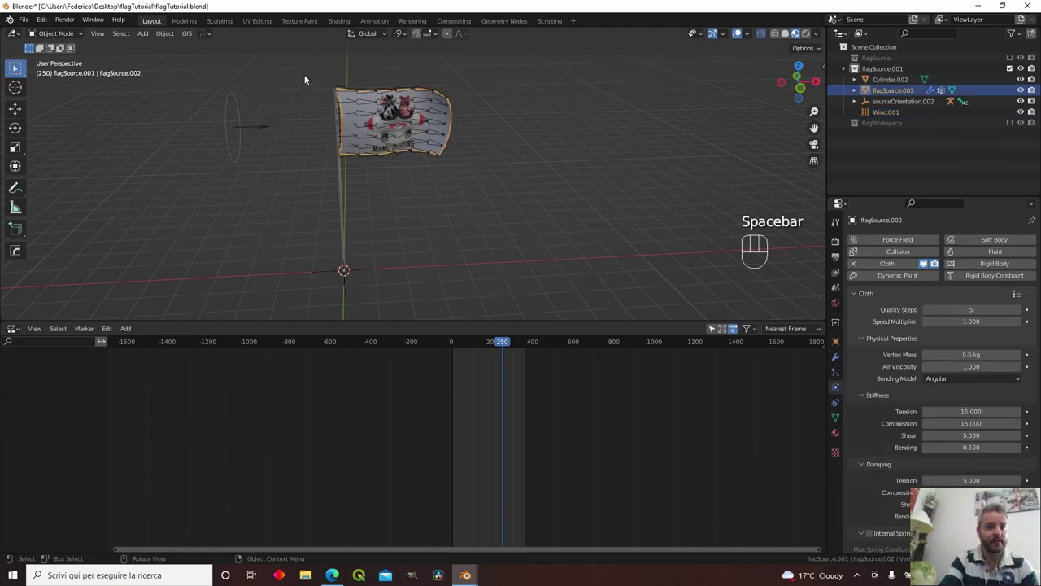
Name the new baked action windspeed_20 with a fake user and frame its keyframes.
drag(68, 35, 65, 78)
drag(140, 35, 292, 312)
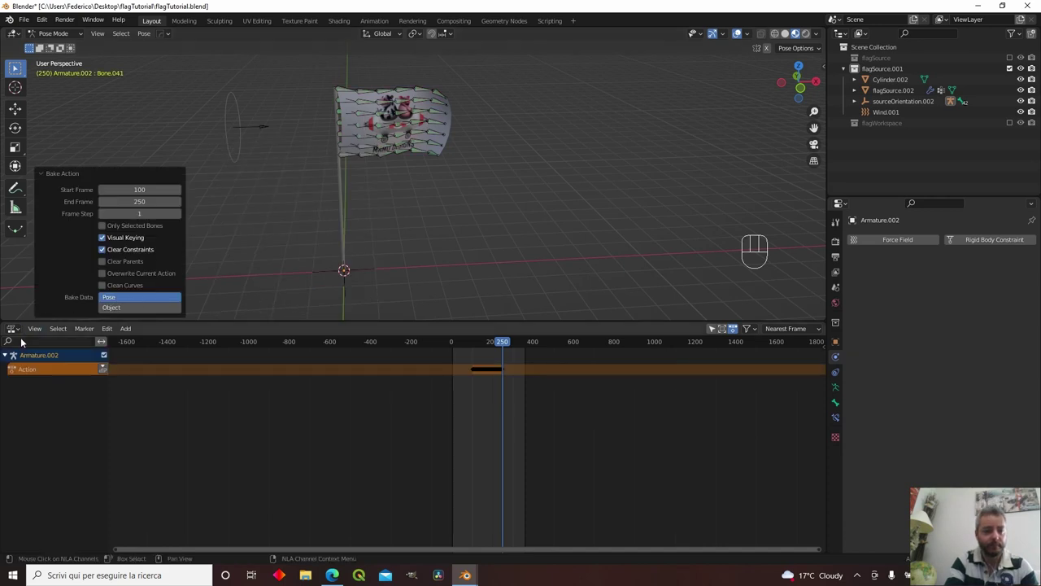
drag(13, 330, 149, 361)
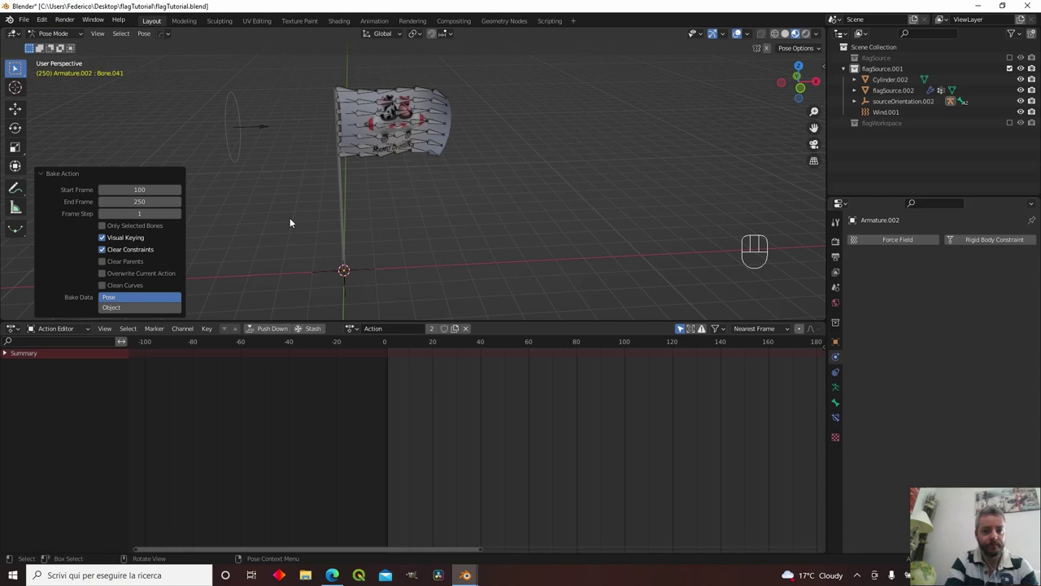
drag(347, 139, 511, 348)
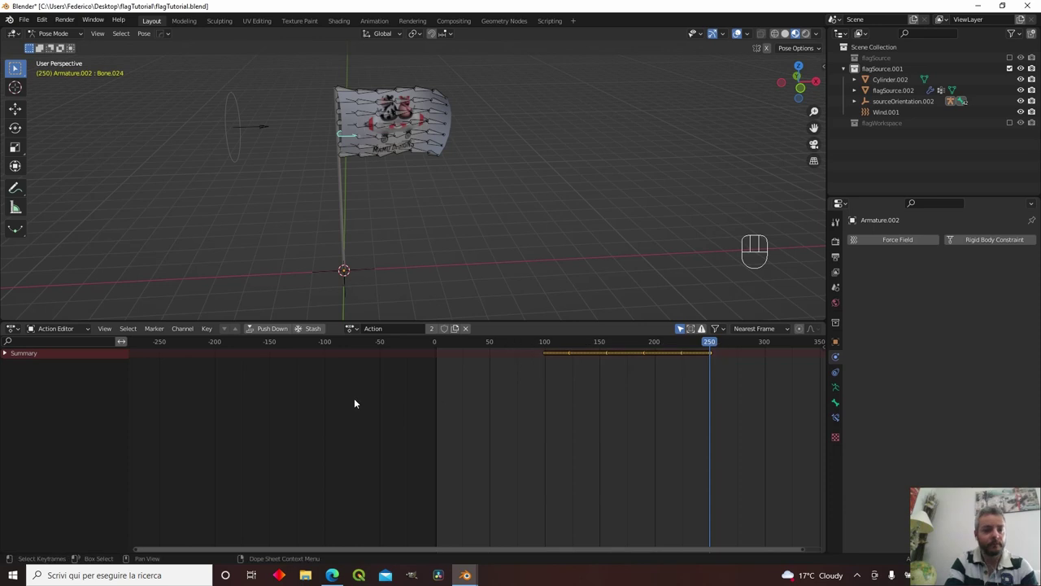
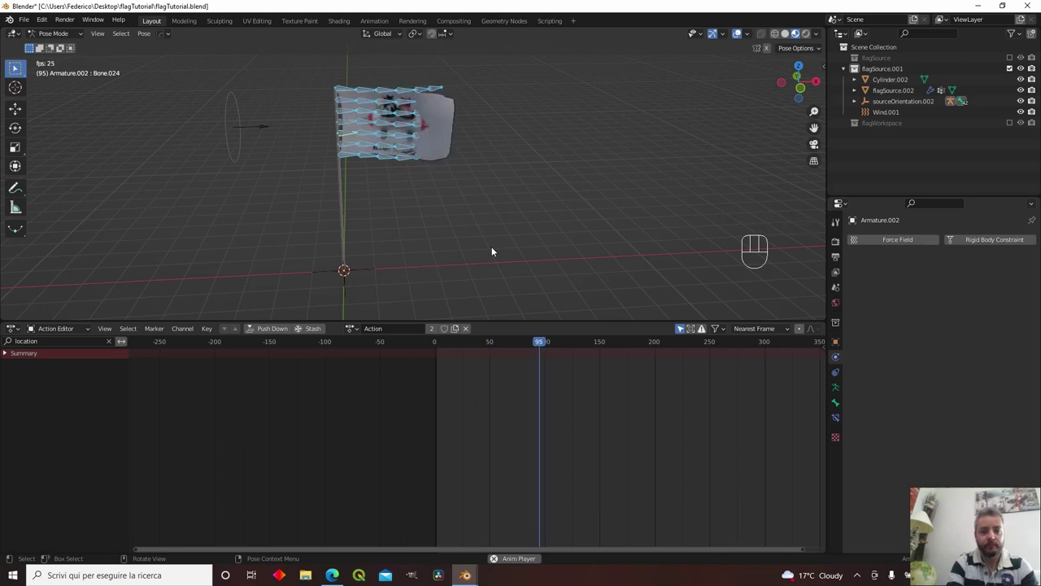
Play it back, then exclude the source flag collections leaving flagWorkspace active.
key(space)
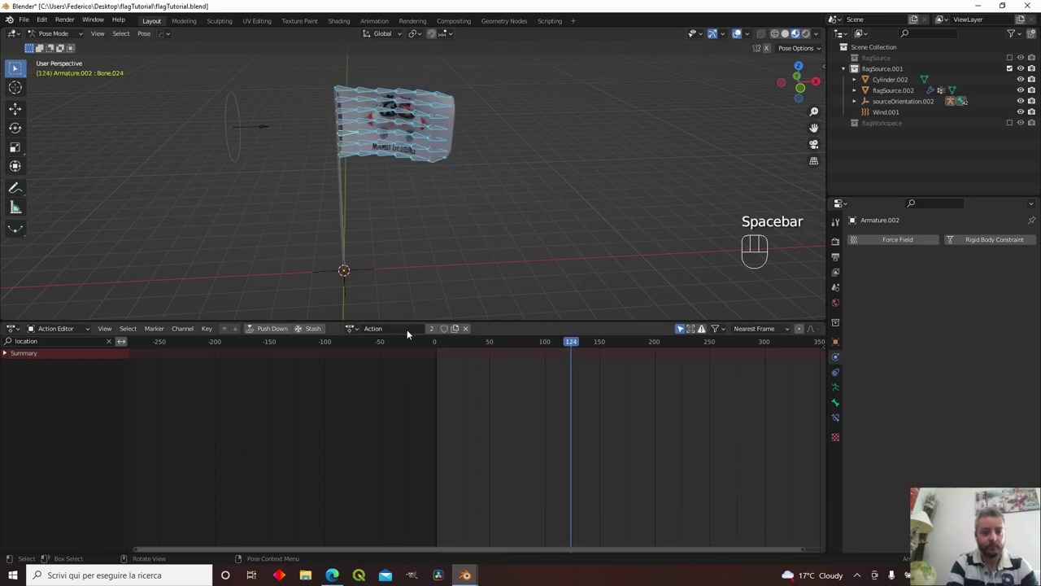
drag(410, 333, 431, 335)
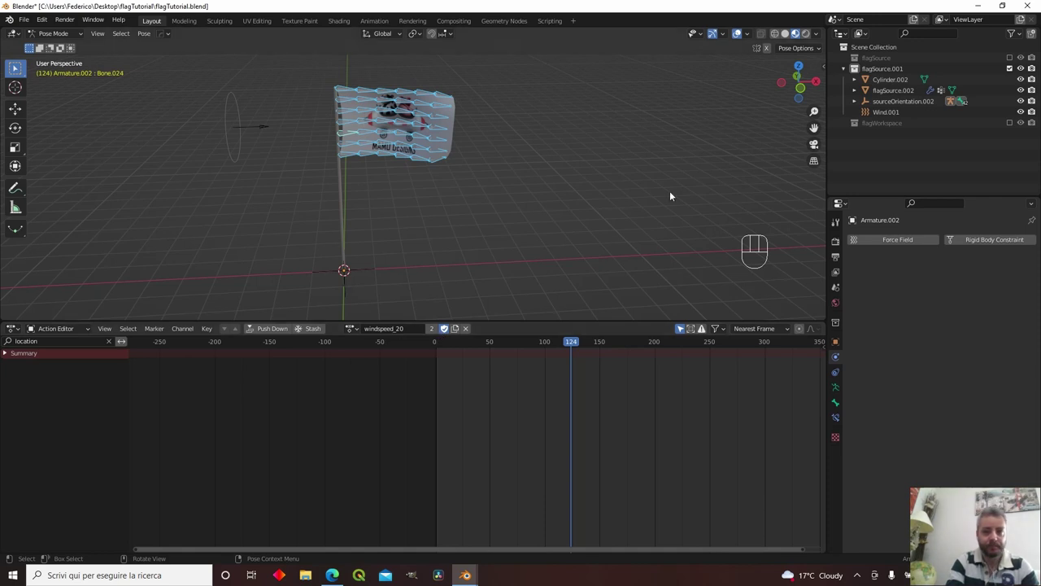
click(911, 69)
drag(911, 68, 886, 128)
Re-enable the flagWorkspace collection and shift the windspeed_20 keyframes to start at frame 0.
drag(887, 70, 1011, 71)
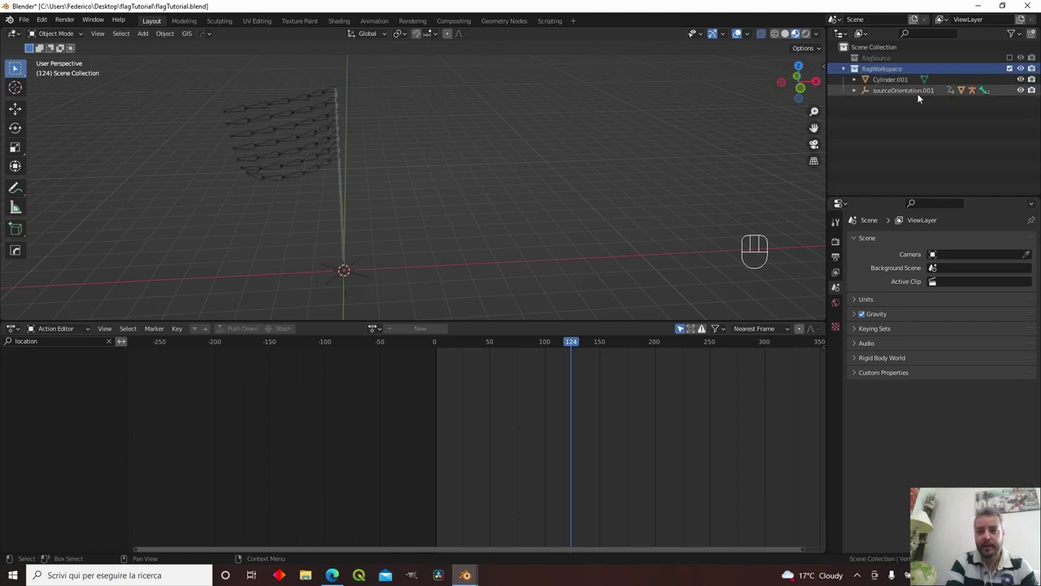
click(900, 93)
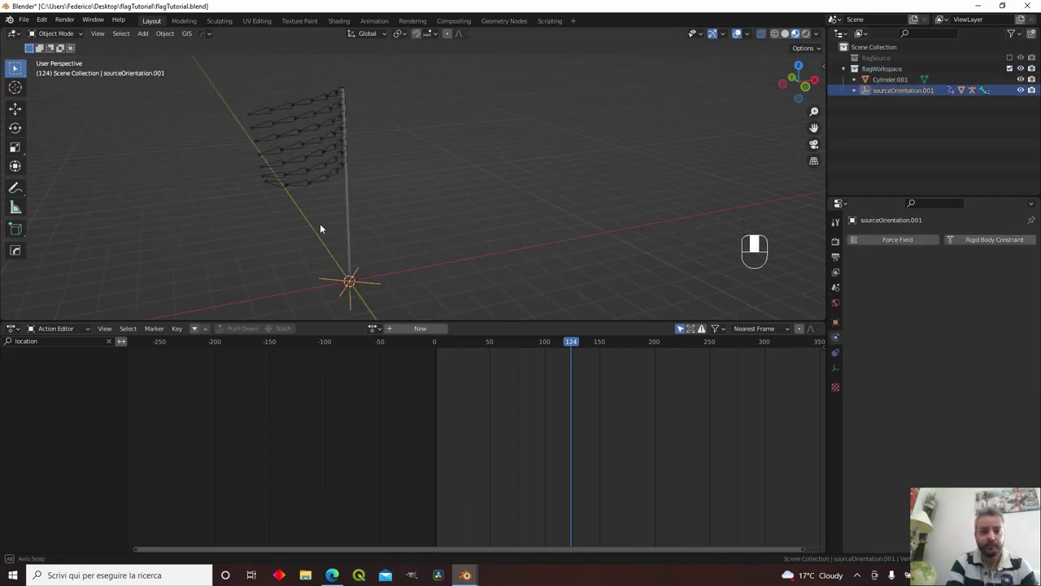
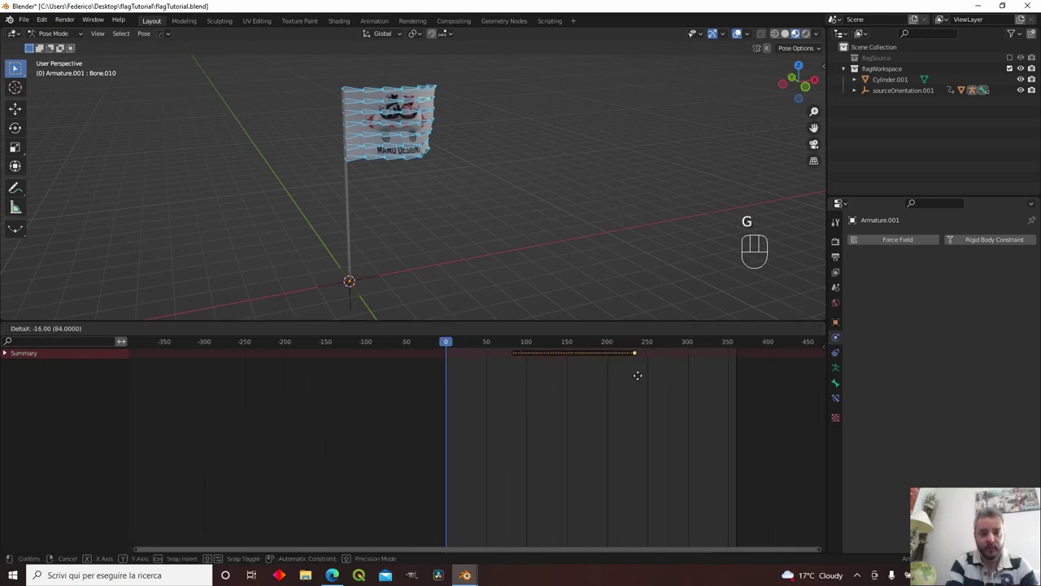
click(598, 380)
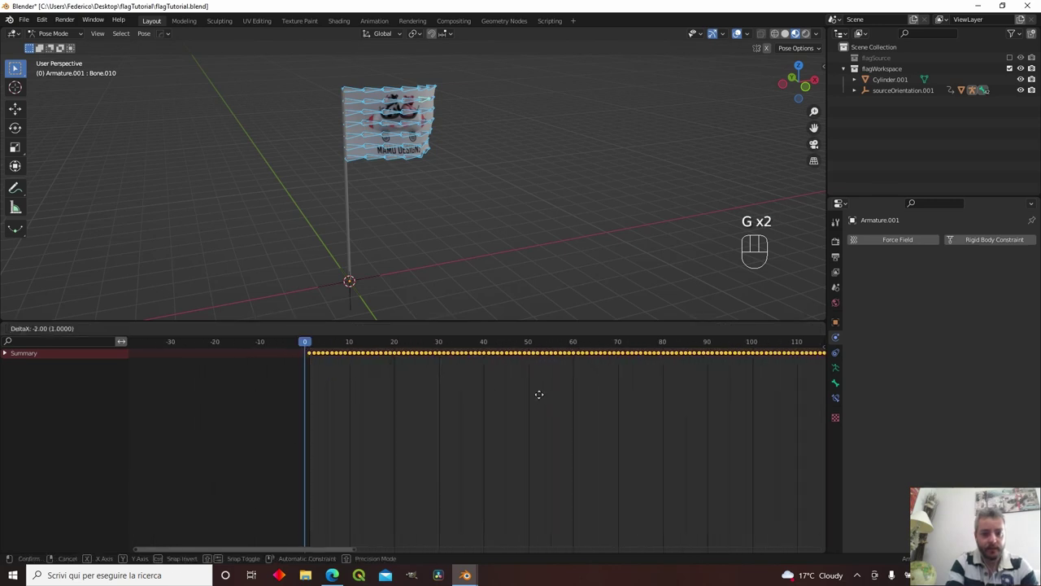
click(537, 397)
Push the action down as a new NLA track on Armature.001 named windspeed_20.
click(272, 333)
drag(17, 331, 148, 411)
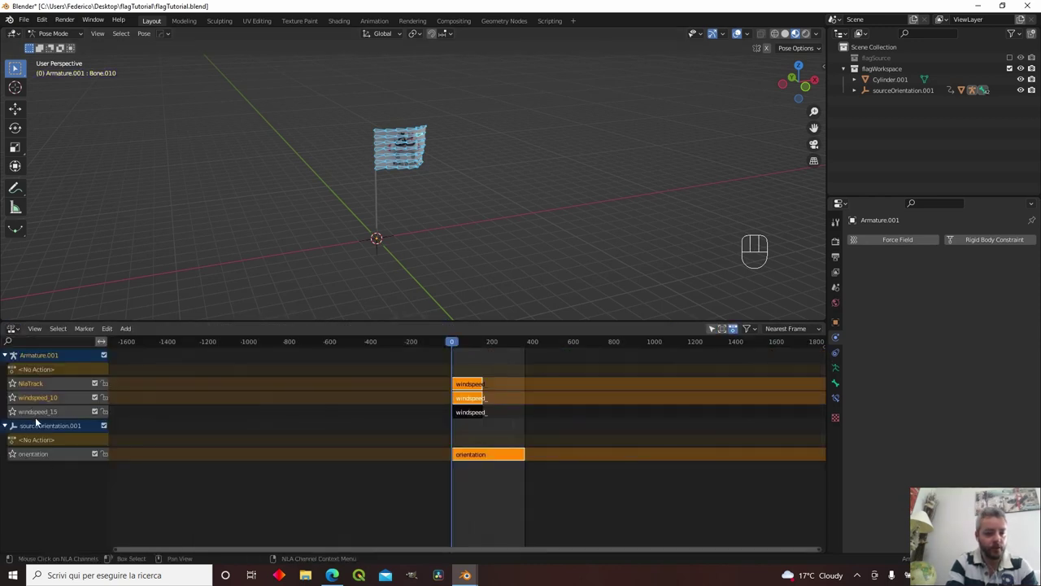
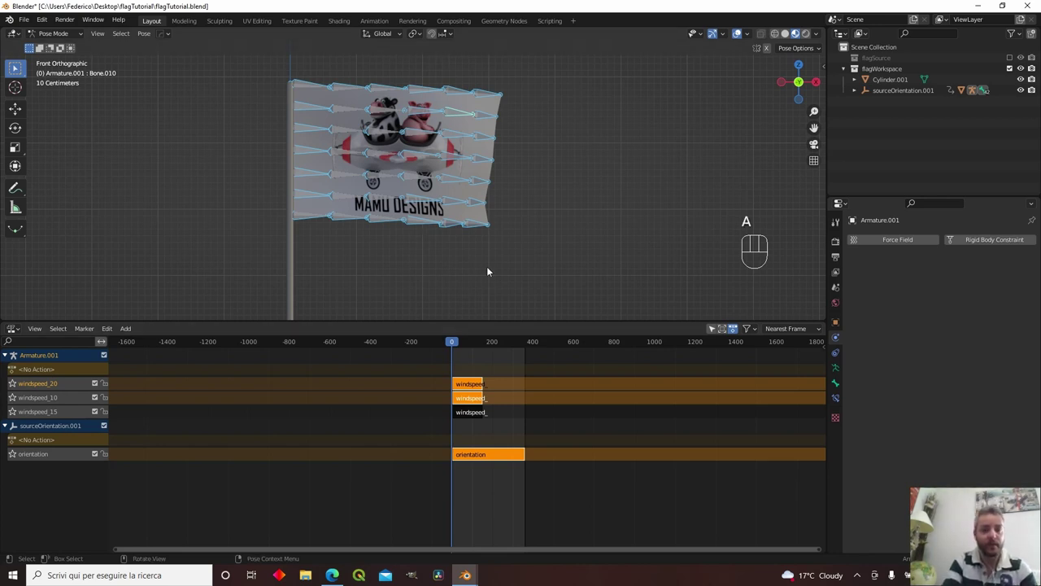
Start a new Default_State action and clear the bones to their flat rest pose.
click(448, 267)
drag(13, 334, 146, 361)
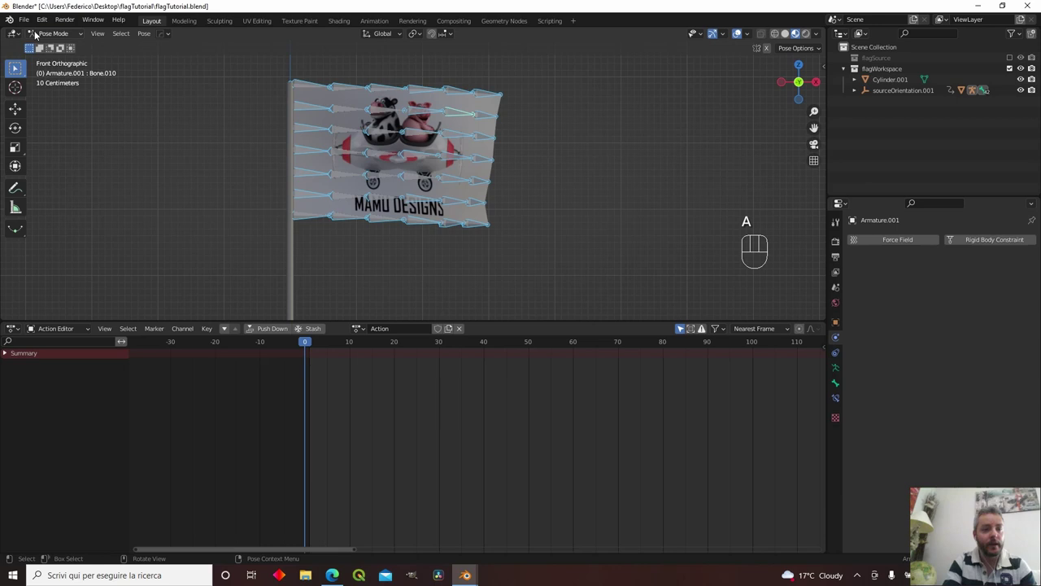
key(alt+r)
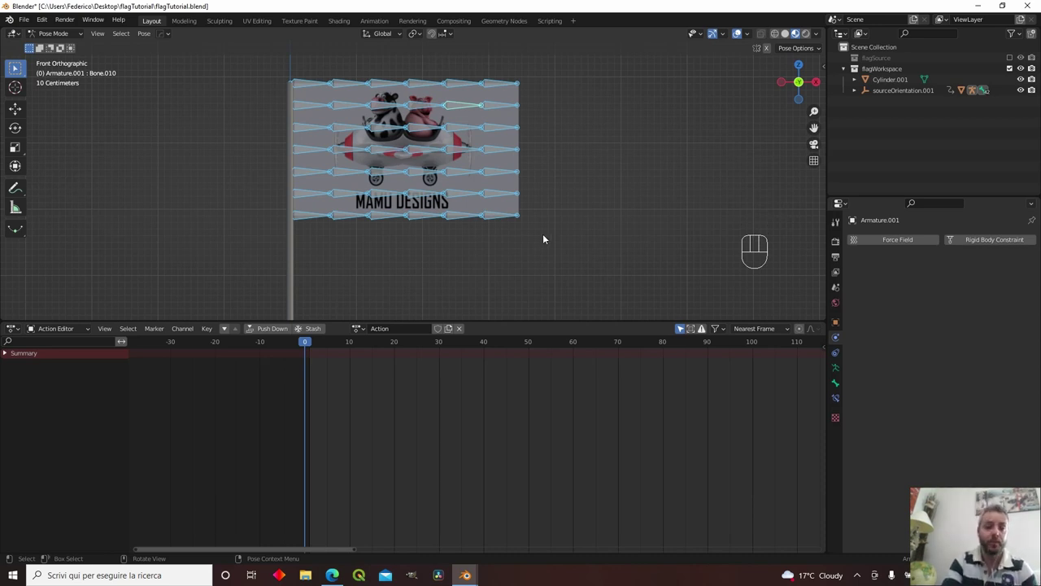
drag(411, 330, 466, 252)
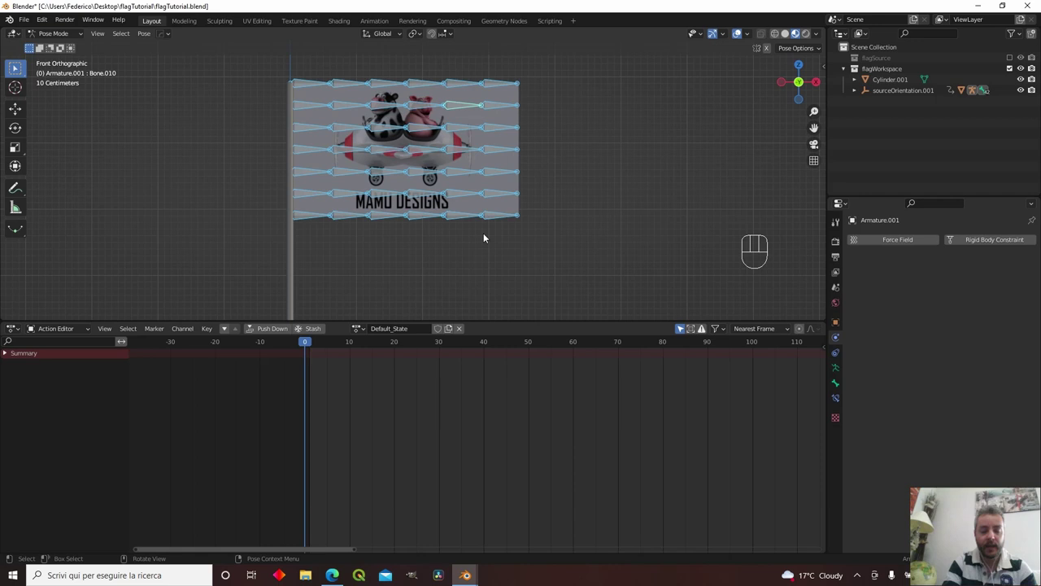
Key the flat rest pose on the first frames and push Default_State down into the NLA stack.
key(Right)
key(i)
key(Right)
key(i)
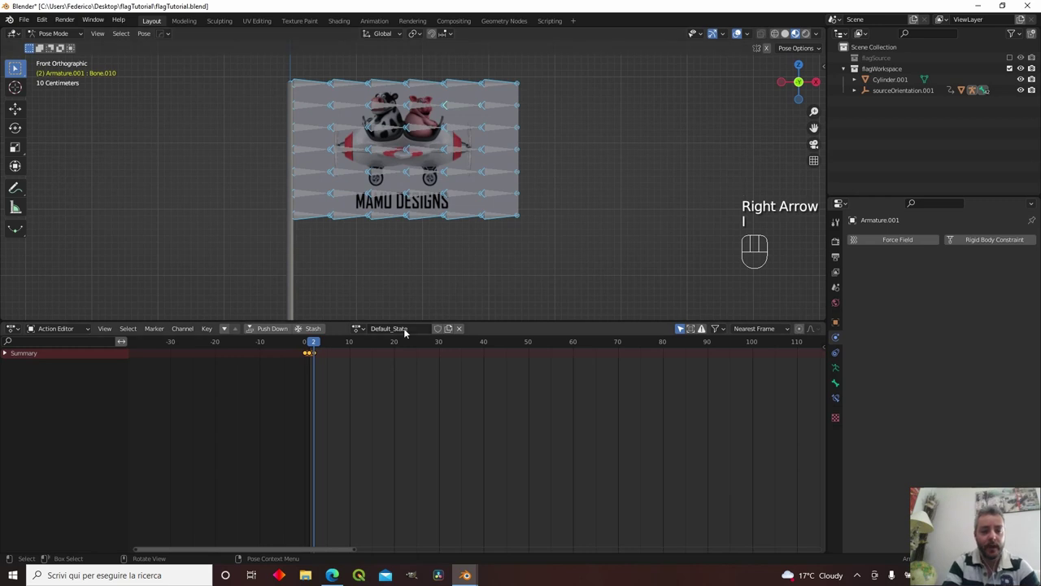
drag(20, 331, 153, 408)
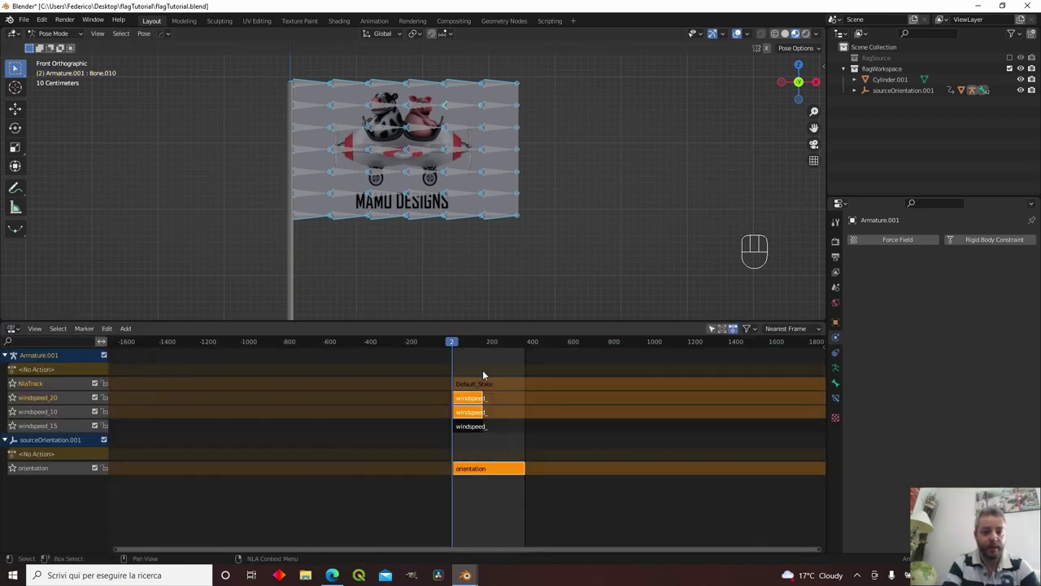
Name the rest-pose track Default_State and order the wind tracks 10, 15, 20.
drag(57, 383, 61, 416)
key(BackSpace)
click(58, 415)
drag(58, 415, 160, 430)
click(57, 426)
drag(56, 427, 158, 437)
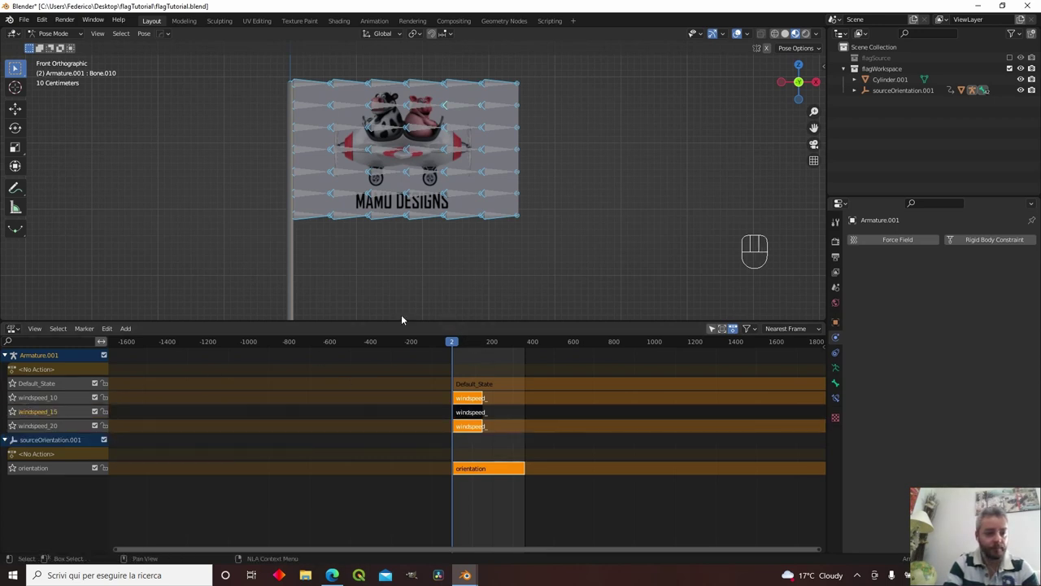
Mute Default_State, windspeed_10 and windspeed_15 while test-playing the flag animation.
click(98, 386)
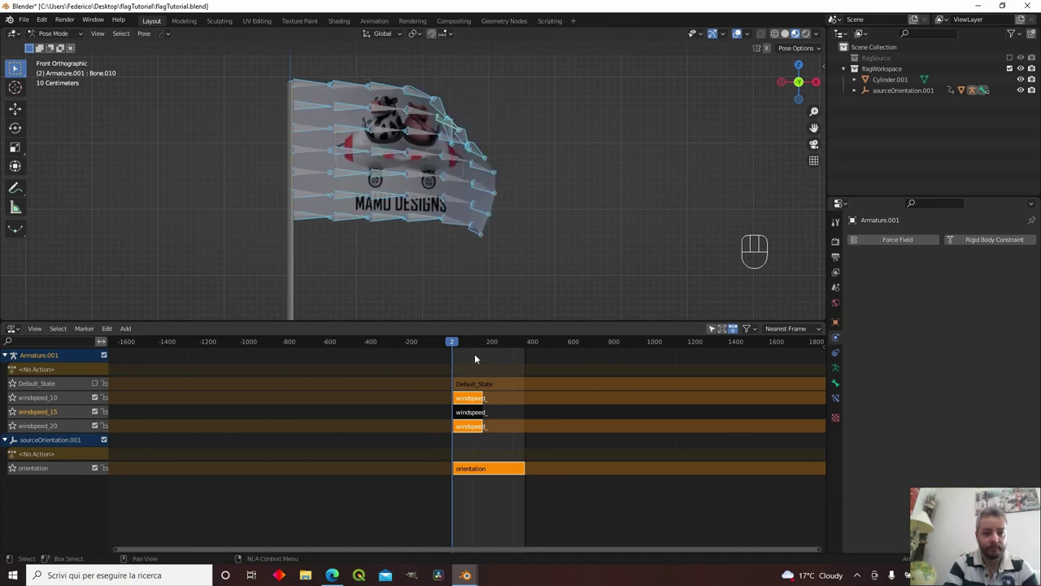
key(space)
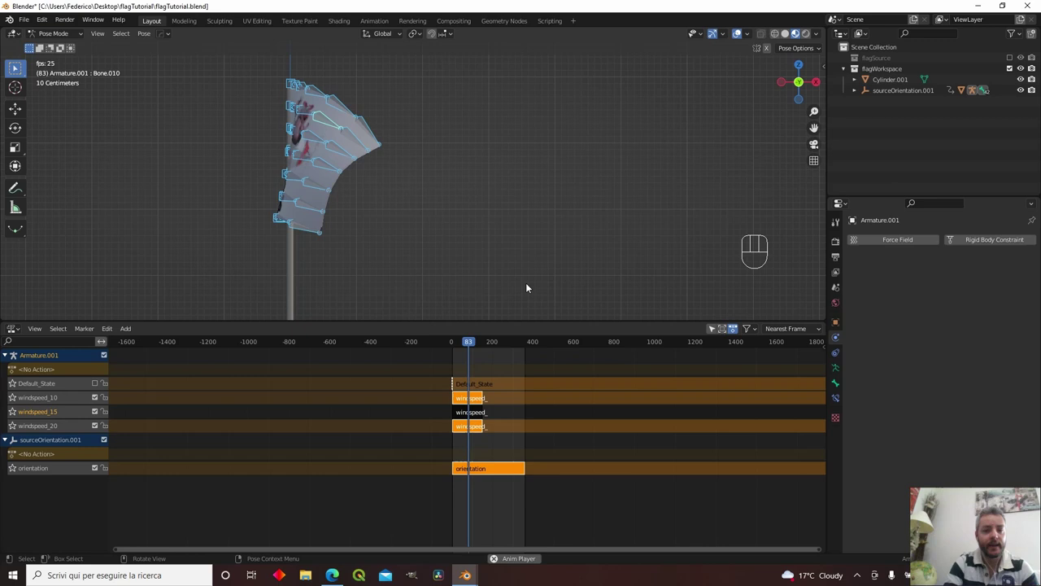
key(space)
drag(477, 347, 217, 365)
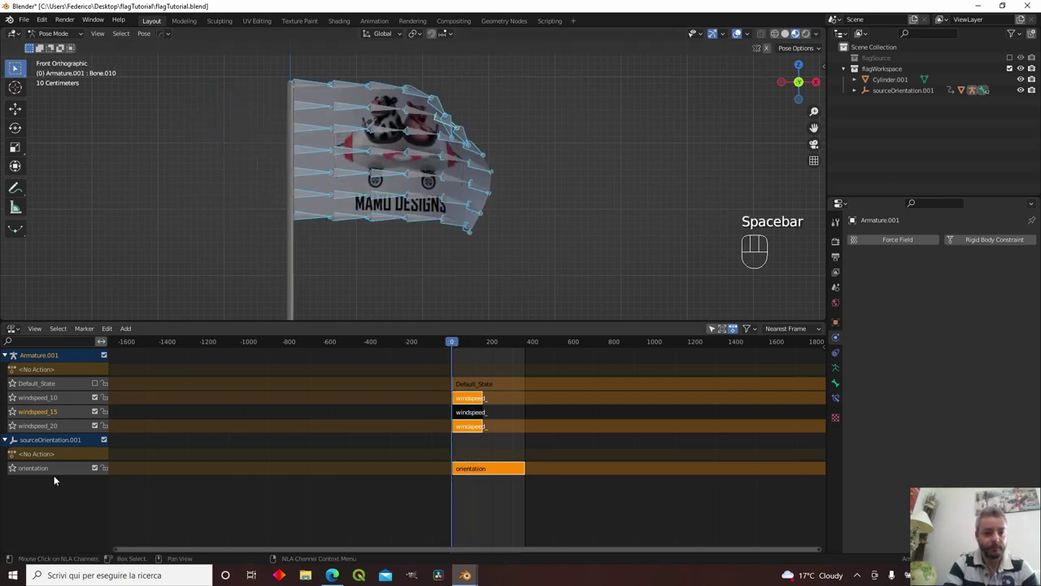
click(97, 472)
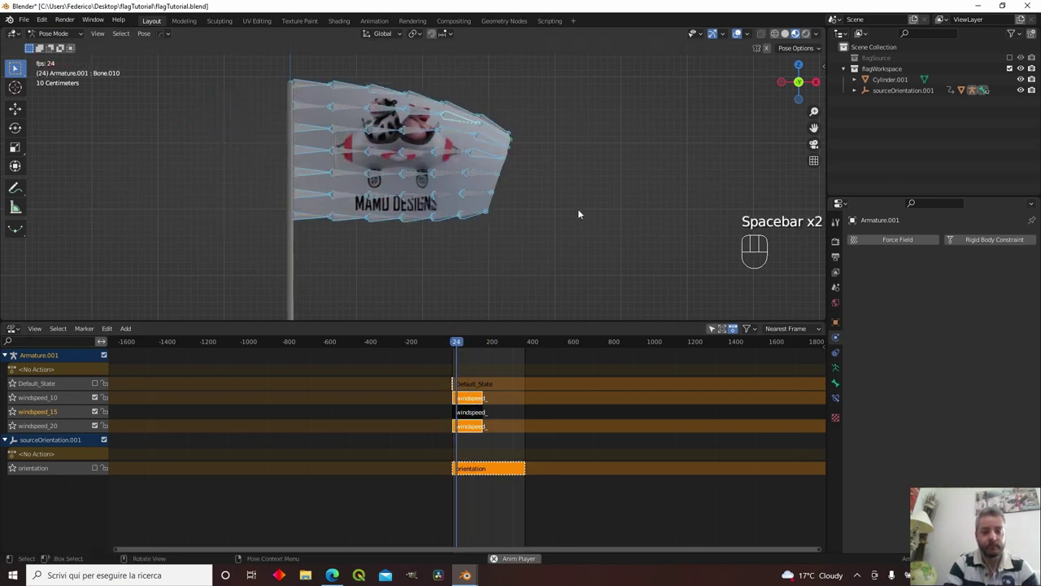
drag(460, 348, 105, 398)
click(95, 399)
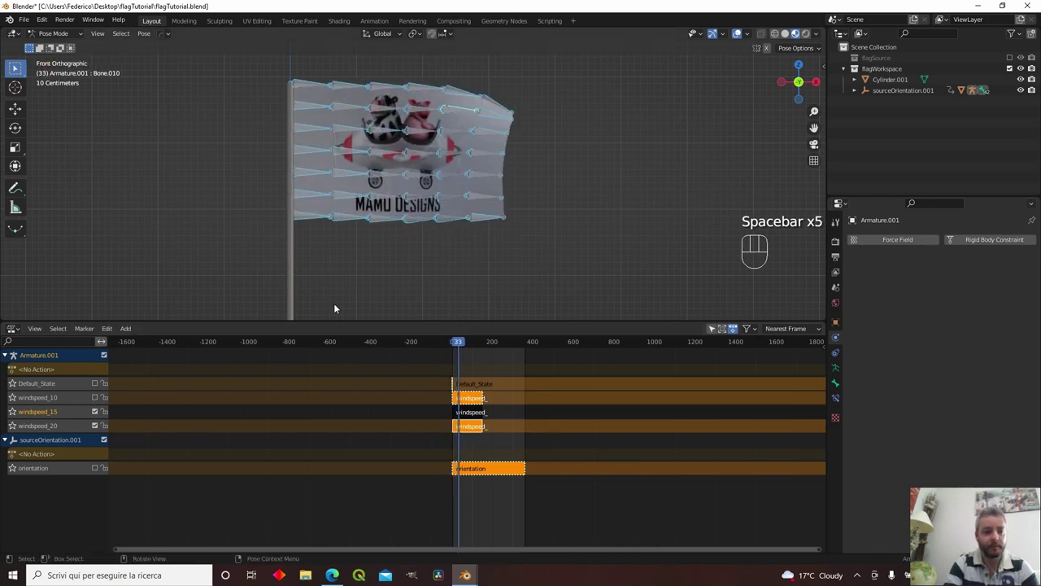
Leave only windspeed_20 playing, stop at frame 0 and frame the whole flag and pole.
double_click(97, 416)
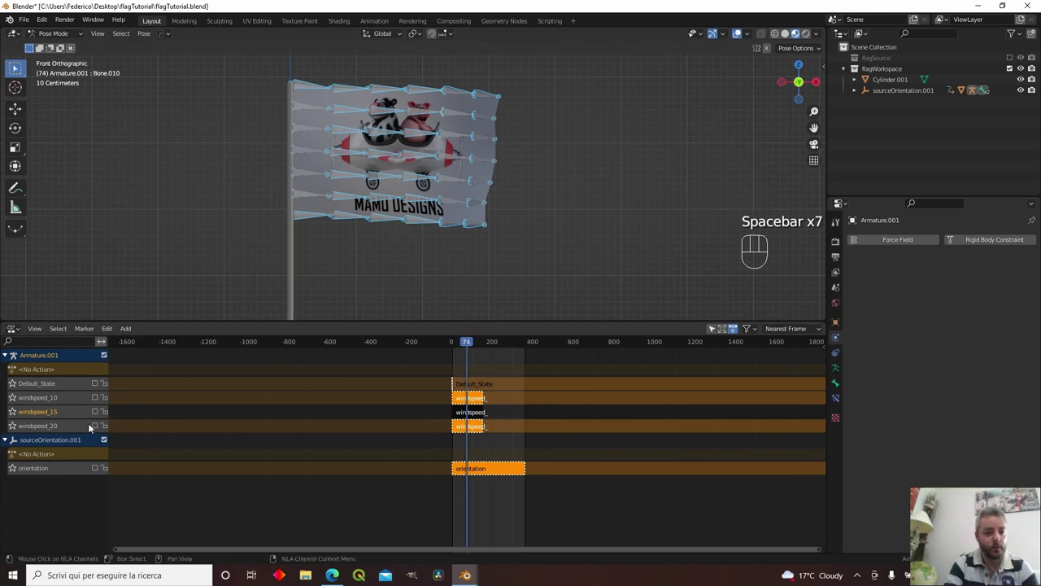
click(96, 430)
drag(469, 349, 422, 347)
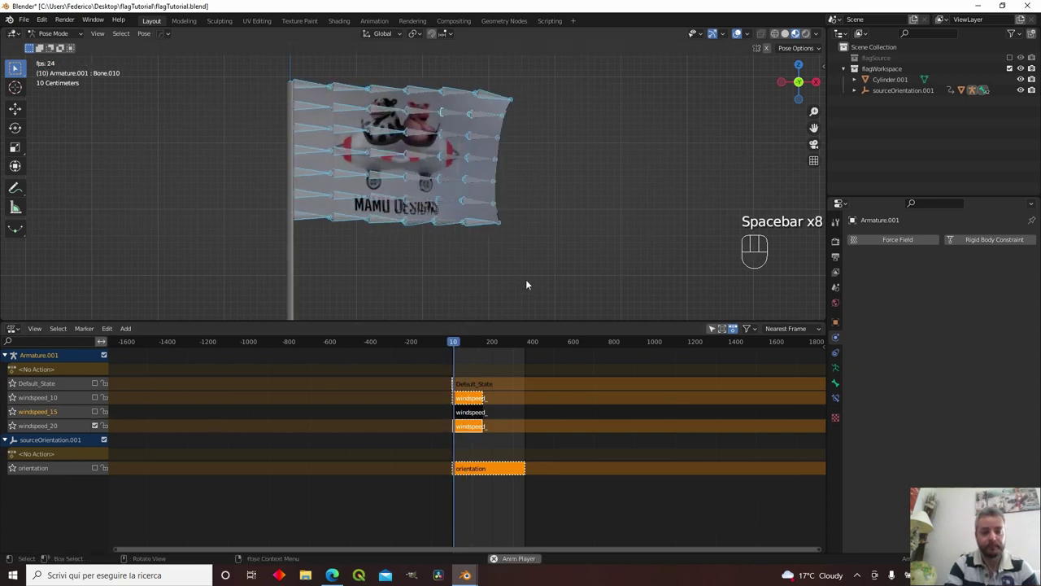
drag(456, 246, 475, 249)
key(space)
drag(469, 346, 325, 347)
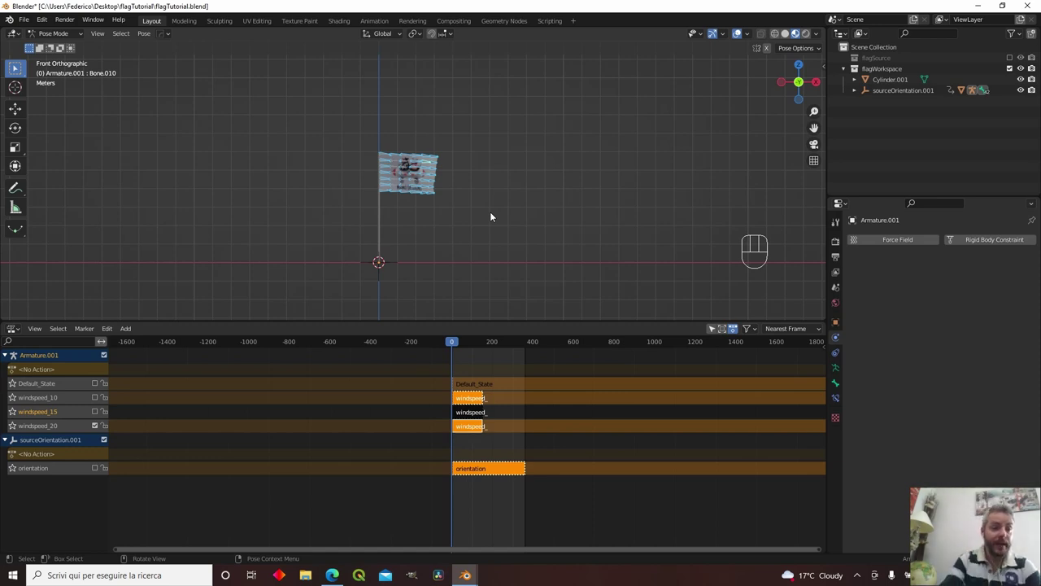
Re-enable the three windspeed tracks, exclude flagWorkspace and show flagSource.001.
click(96, 417)
click(96, 401)
click(101, 385)
click(917, 61)
Select Wind.001 and play the source flag's cloth wind simulation.
click(331, 199)
key(space)
key(space)
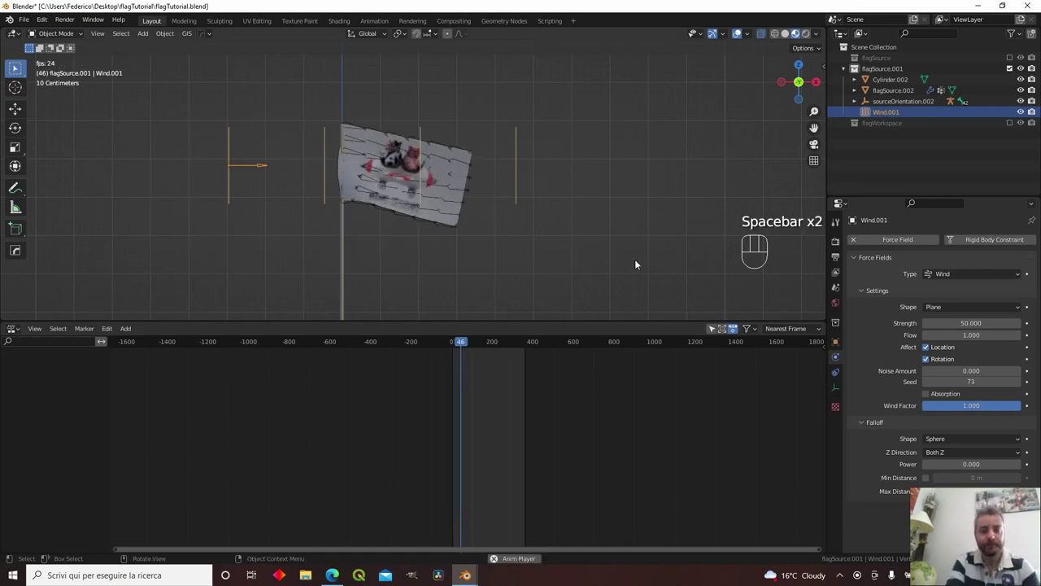